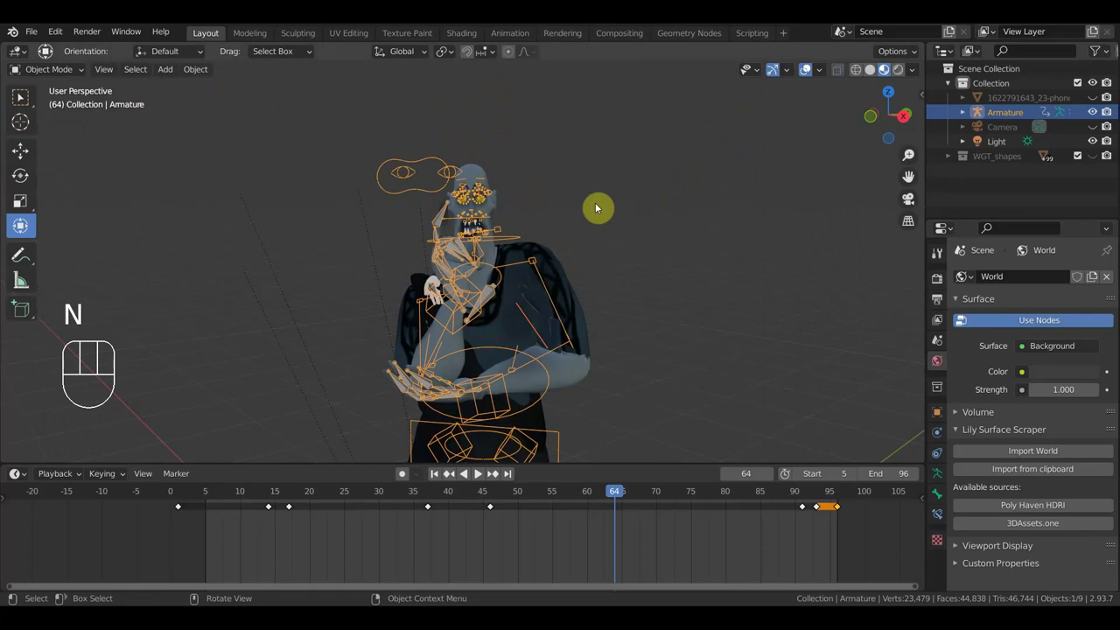
Step: Add a new plane mesh to the scene beside the character and orbit to view it
key("shift+a")
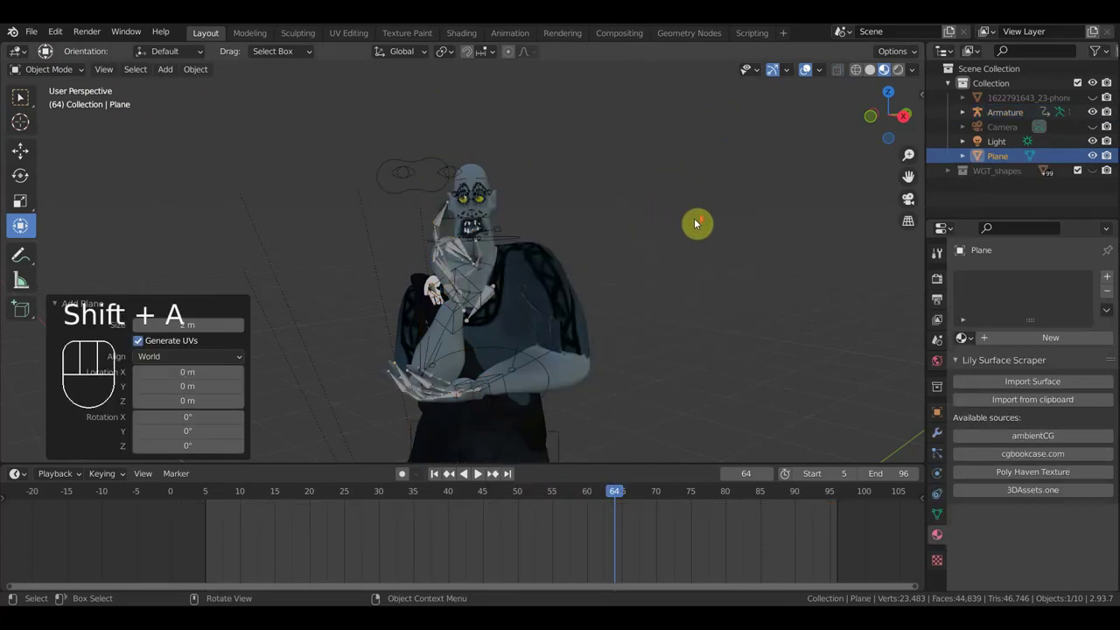
left_click_drag(684, 341, 637, 383)
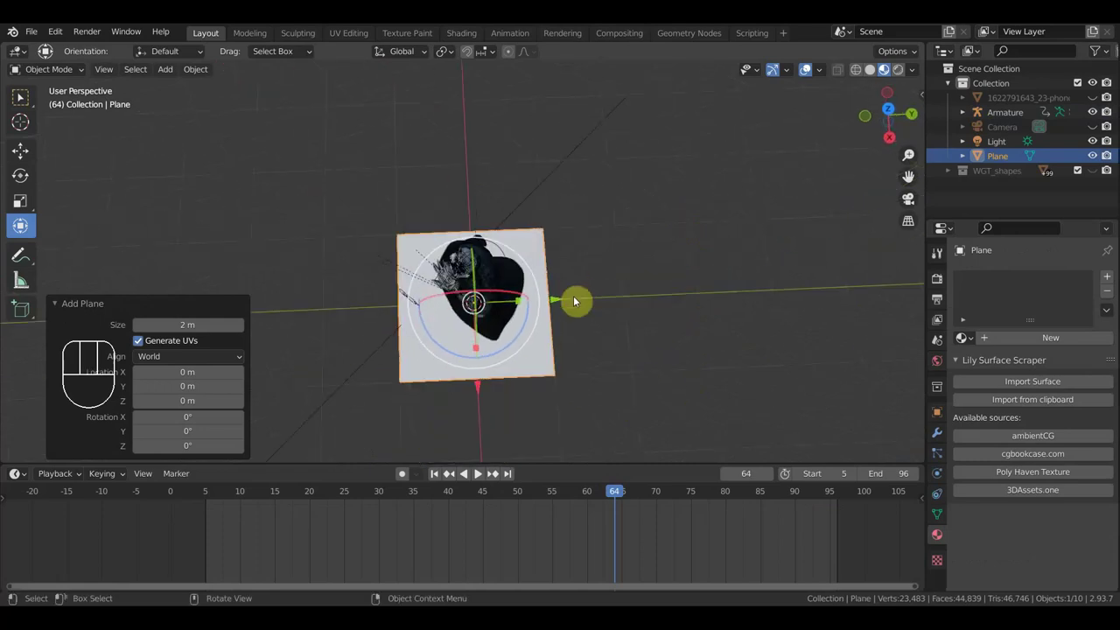
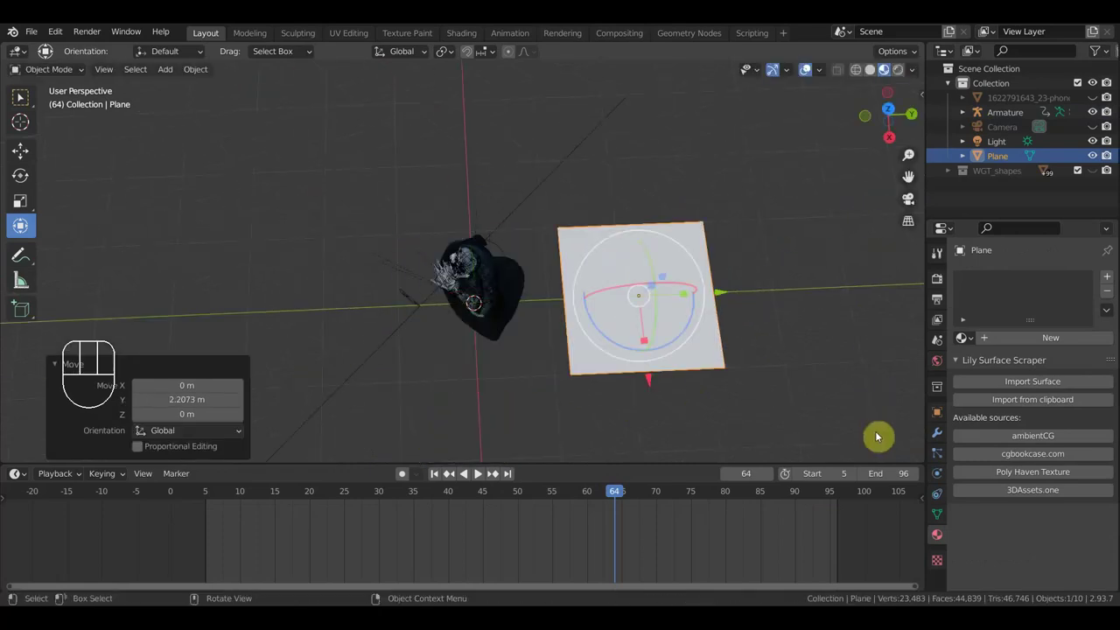
Step: Create a material whose base colour is an image texture from the Untitled 3.mp4 fire video, and review its settings
left_click(1049, 344)
left_click_drag(1019, 494, 733, 368)
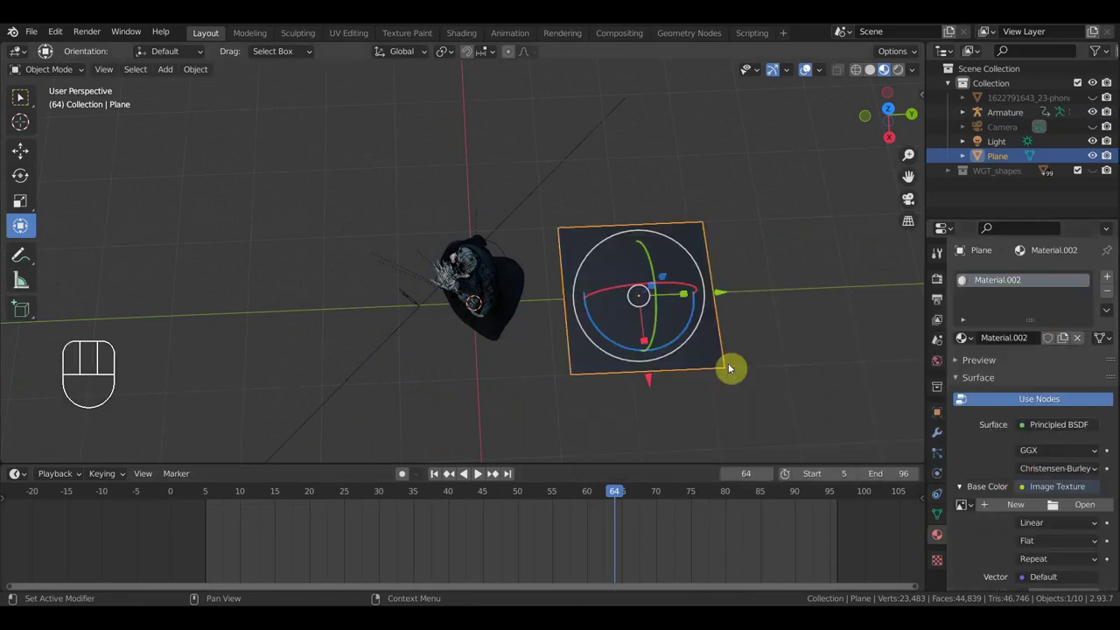
left_click_drag(1094, 511, 874, 423)
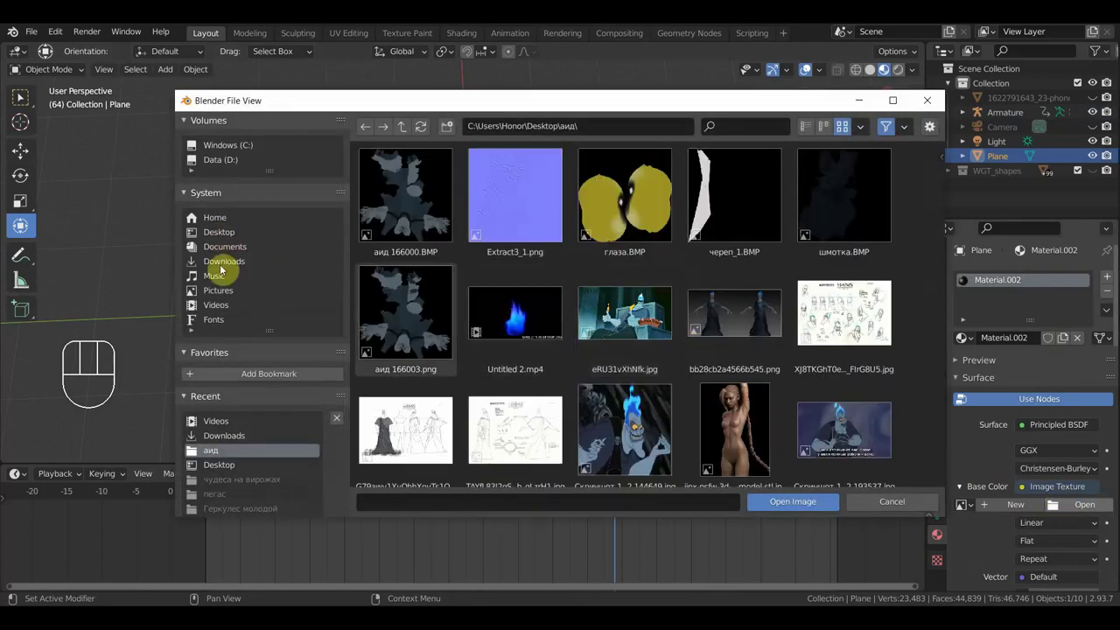
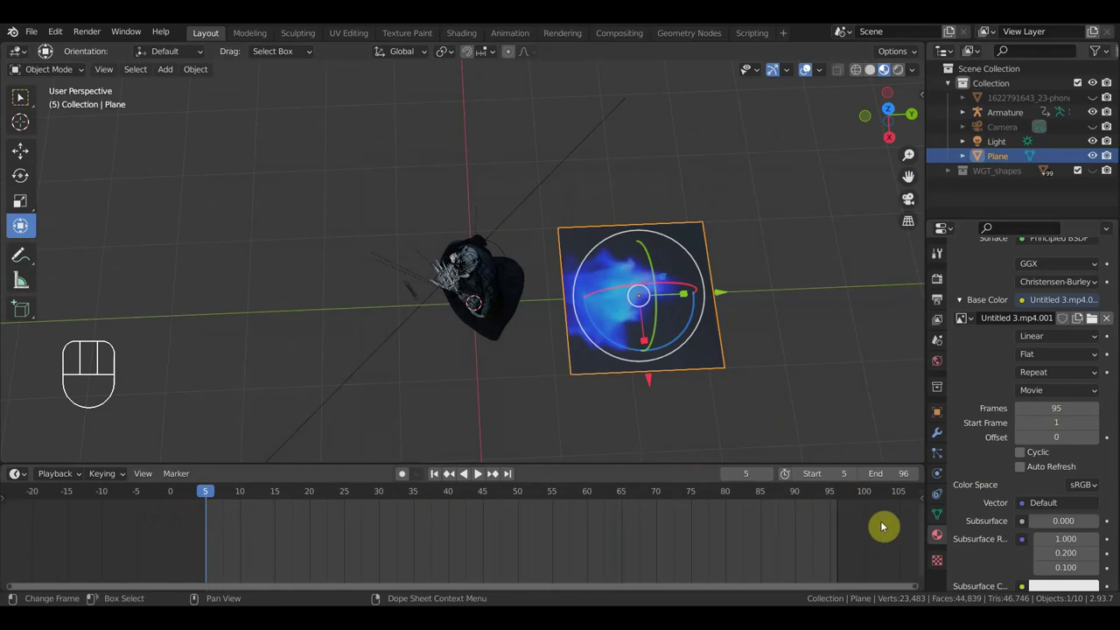
left_click(1025, 473)
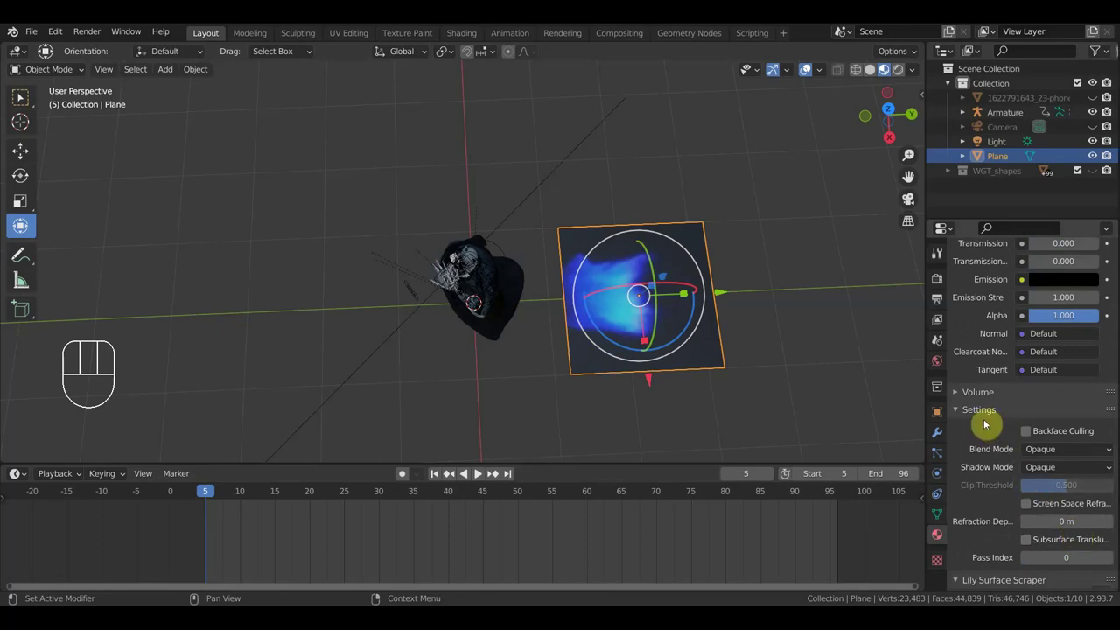
left_click_drag(1065, 455, 1002, 452)
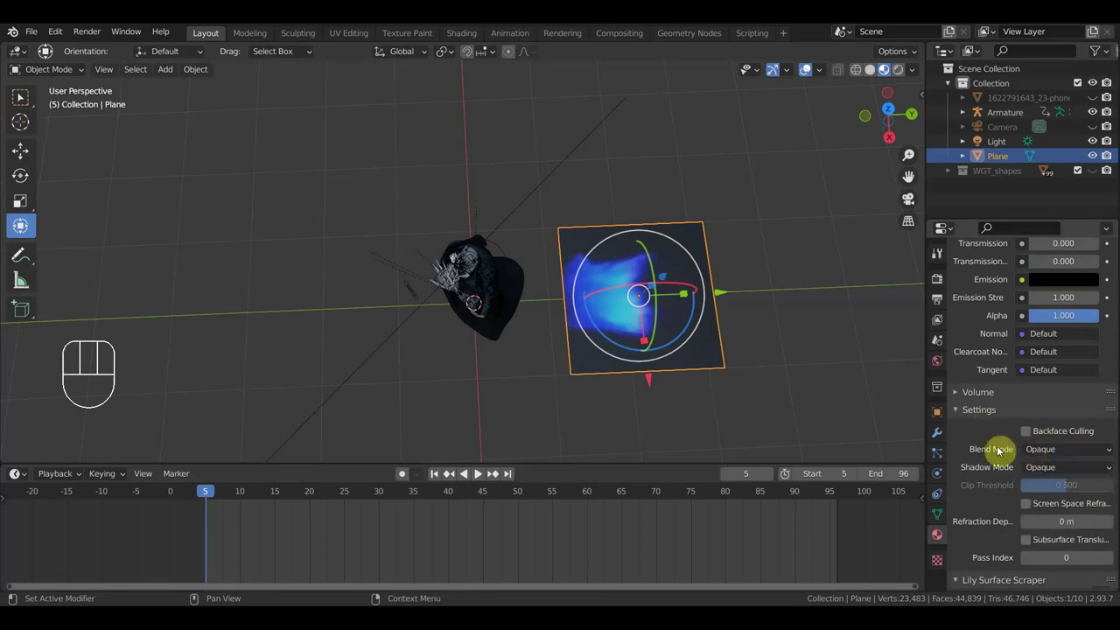
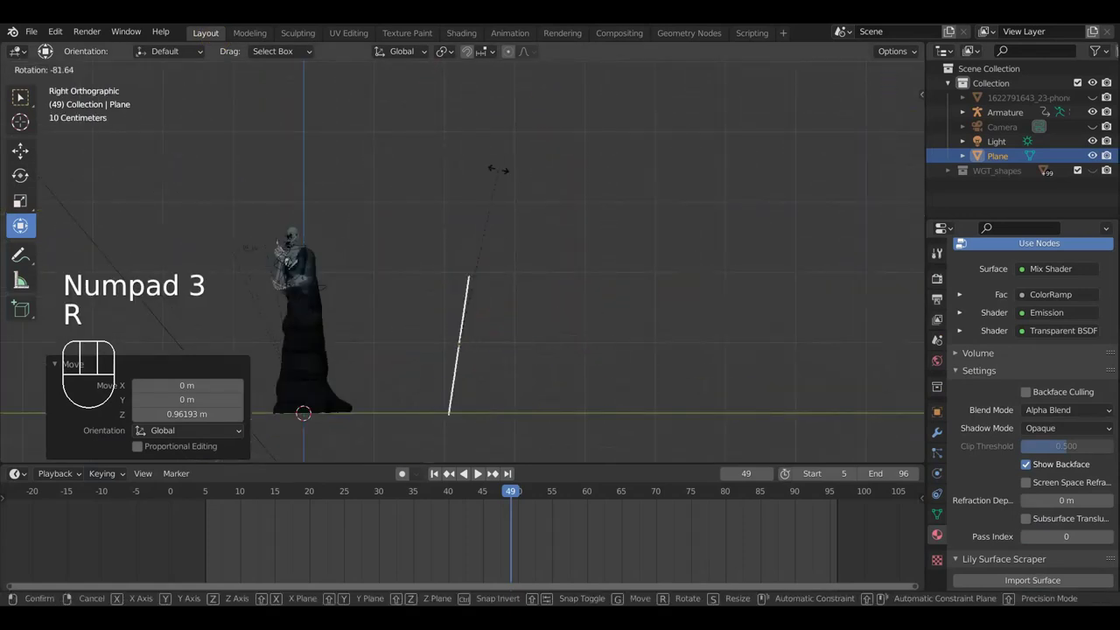
Step: Confirm the plane's rotation, switch to camera view, and scale and move the plane into place
key("g")
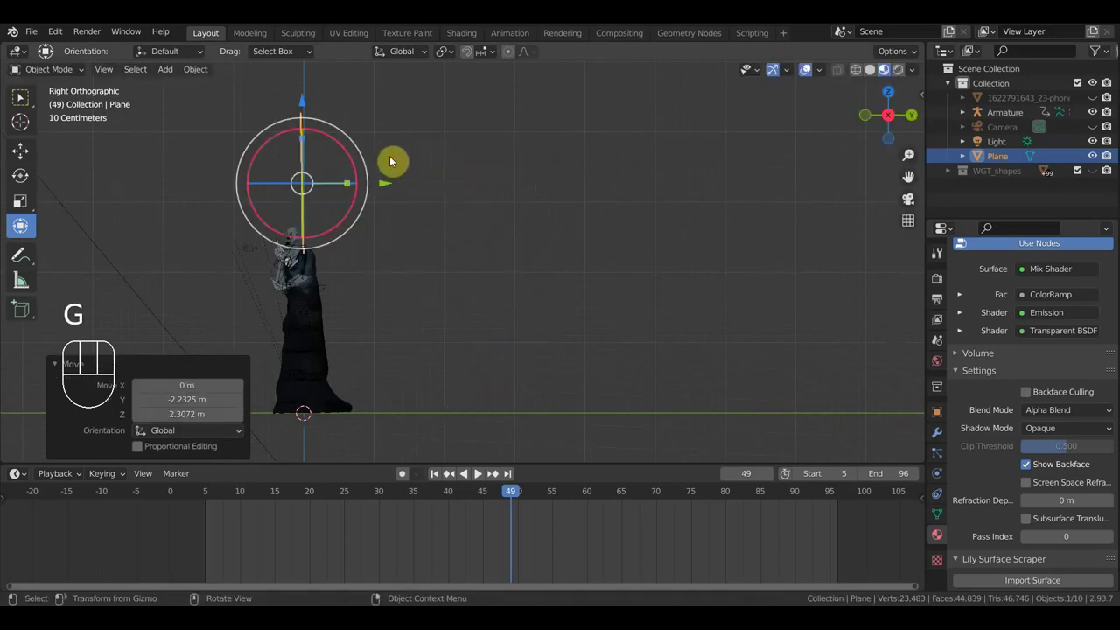
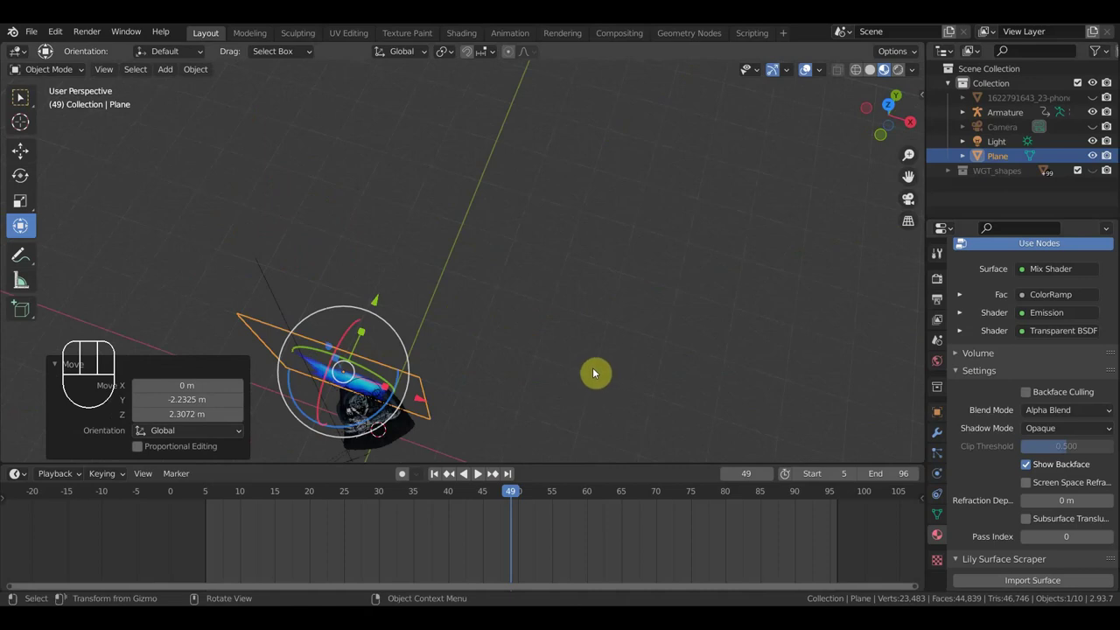
key("KP_0")
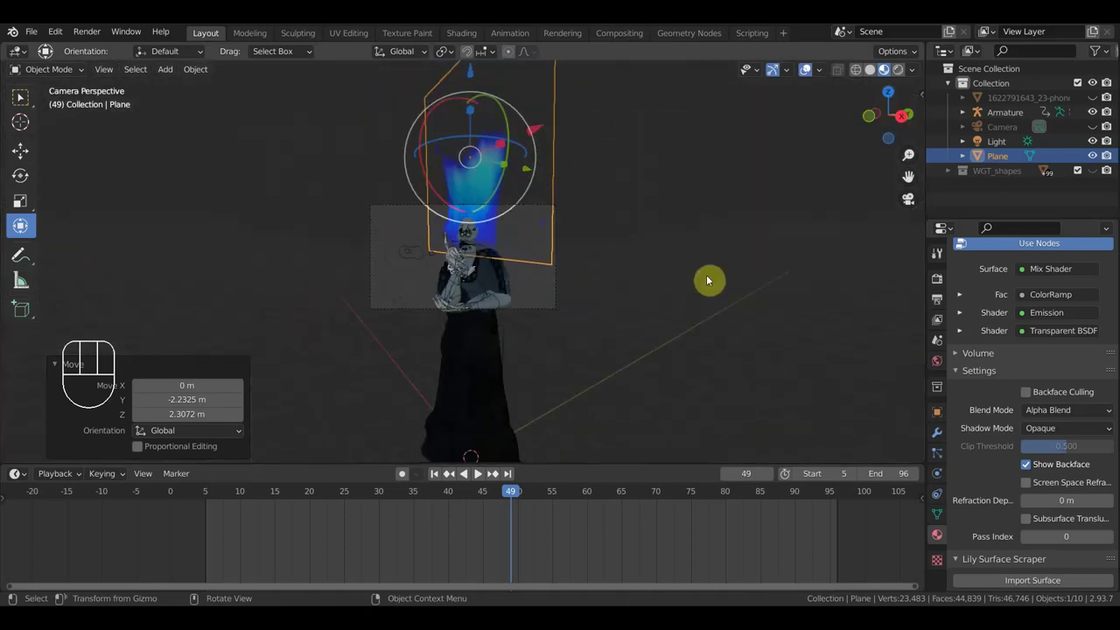
key("s")
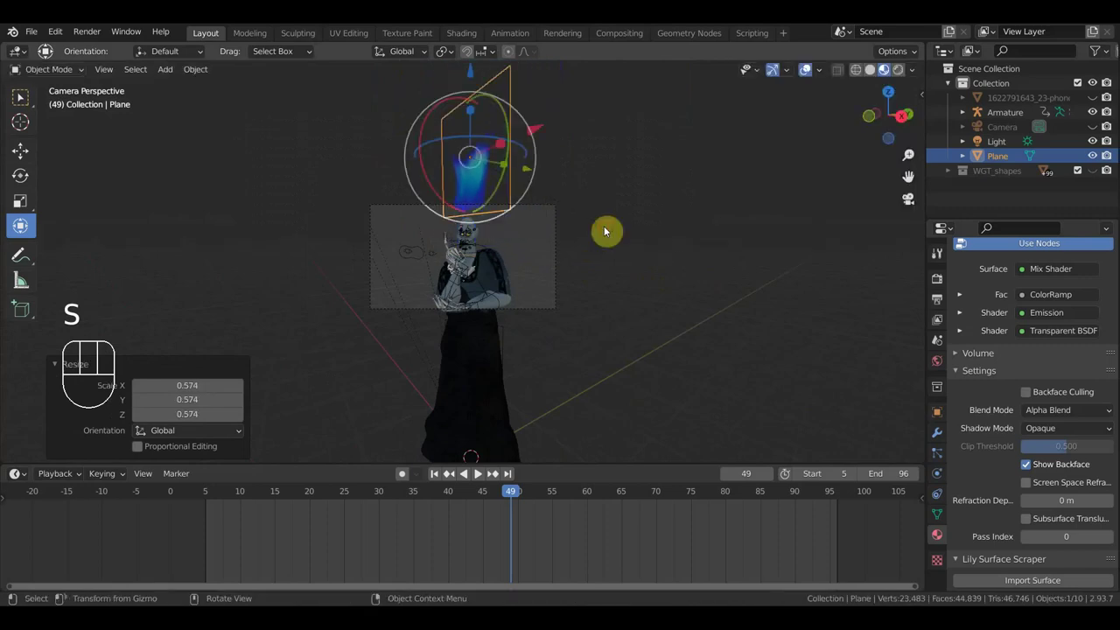
key("g")
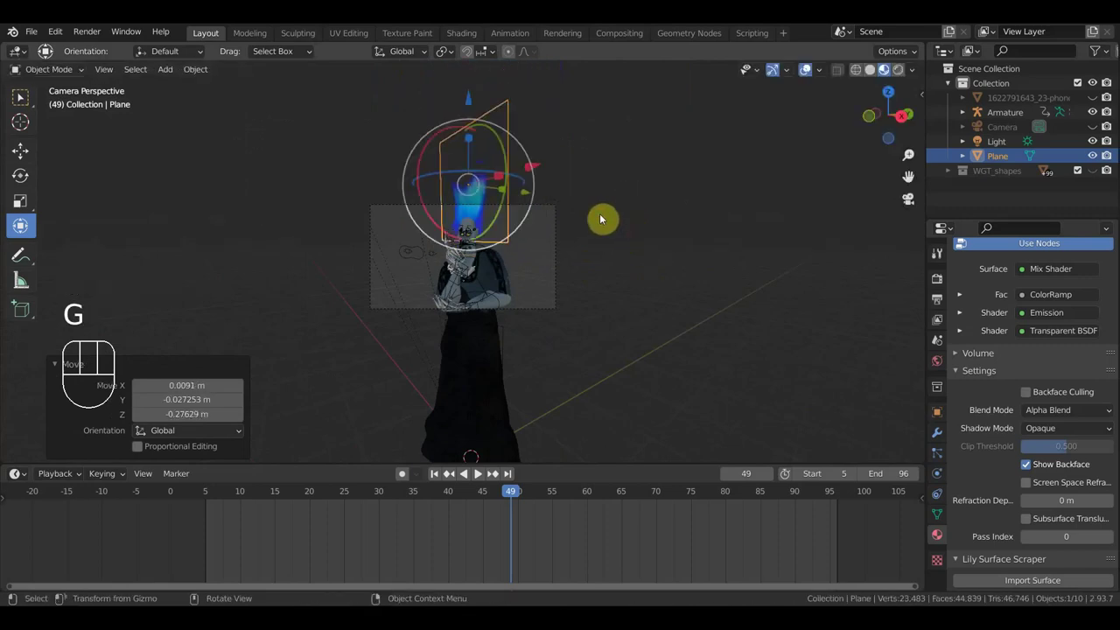
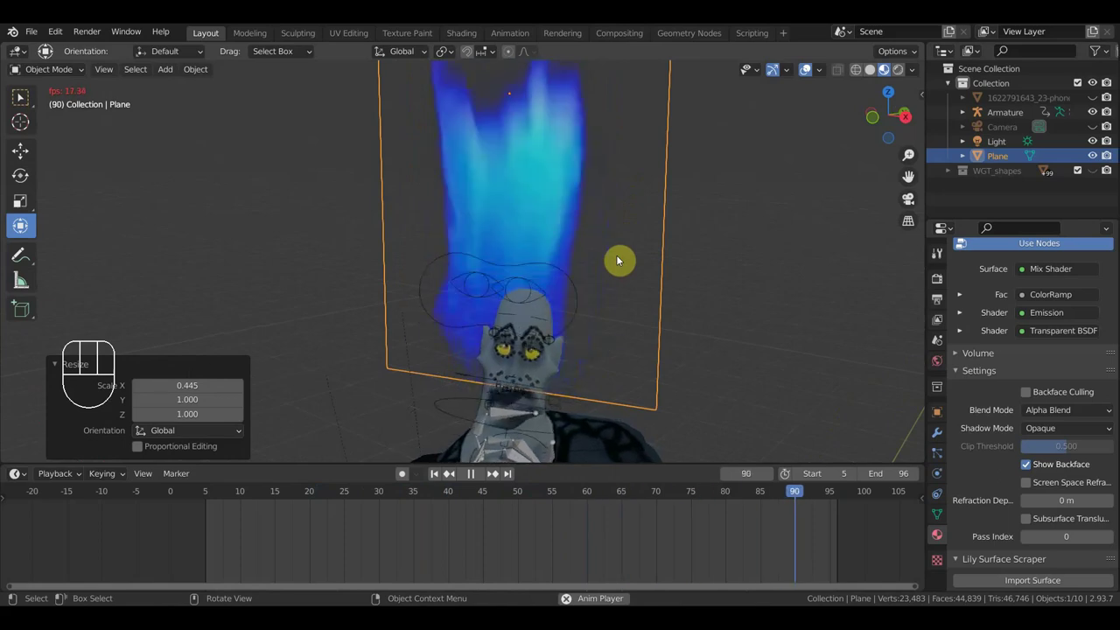
Step: Play the fire animation through the camera view and stop it back at the opening frame
key("space")
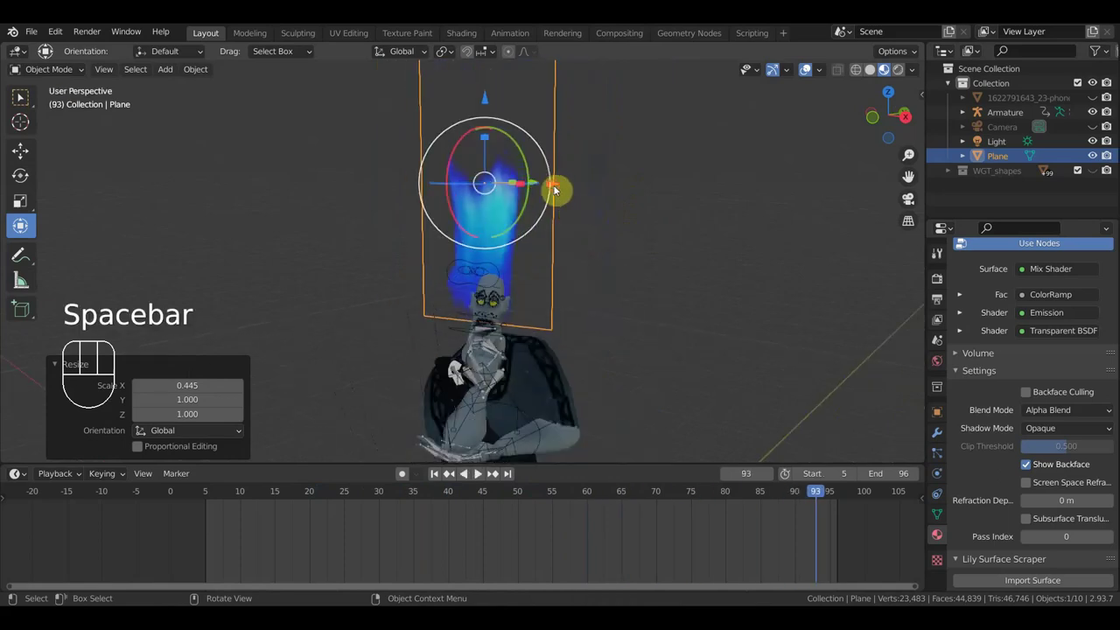
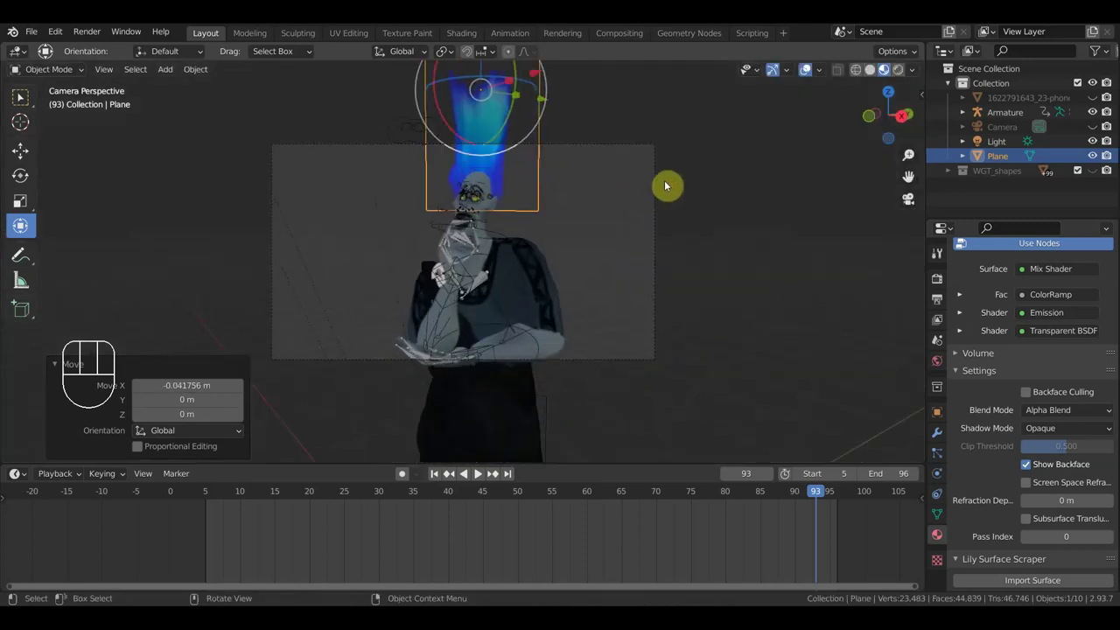
key("space")
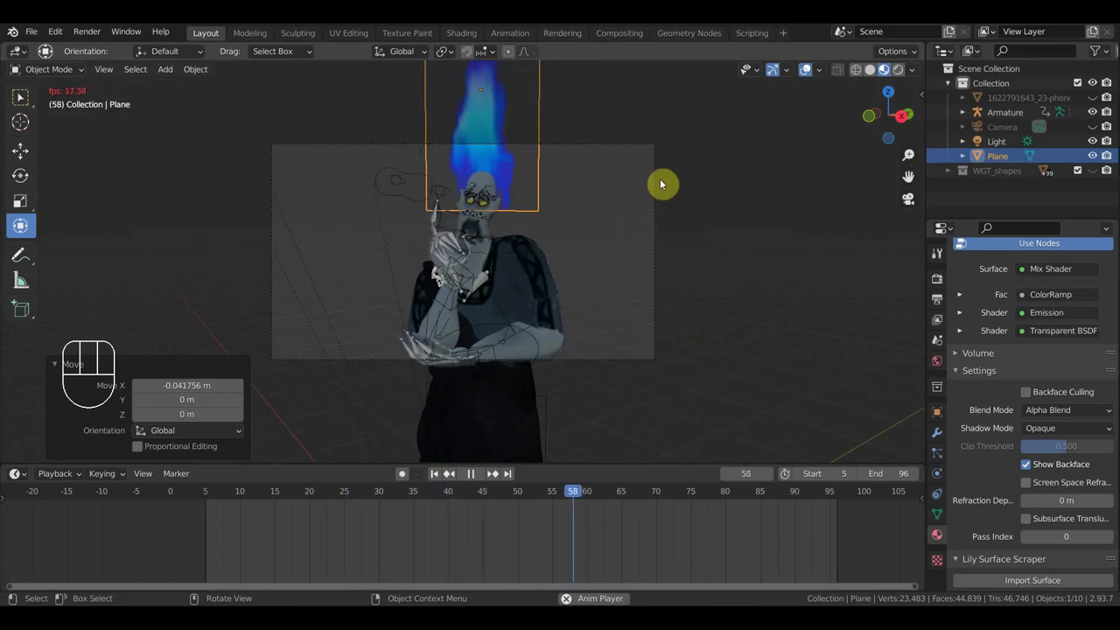
key("space")
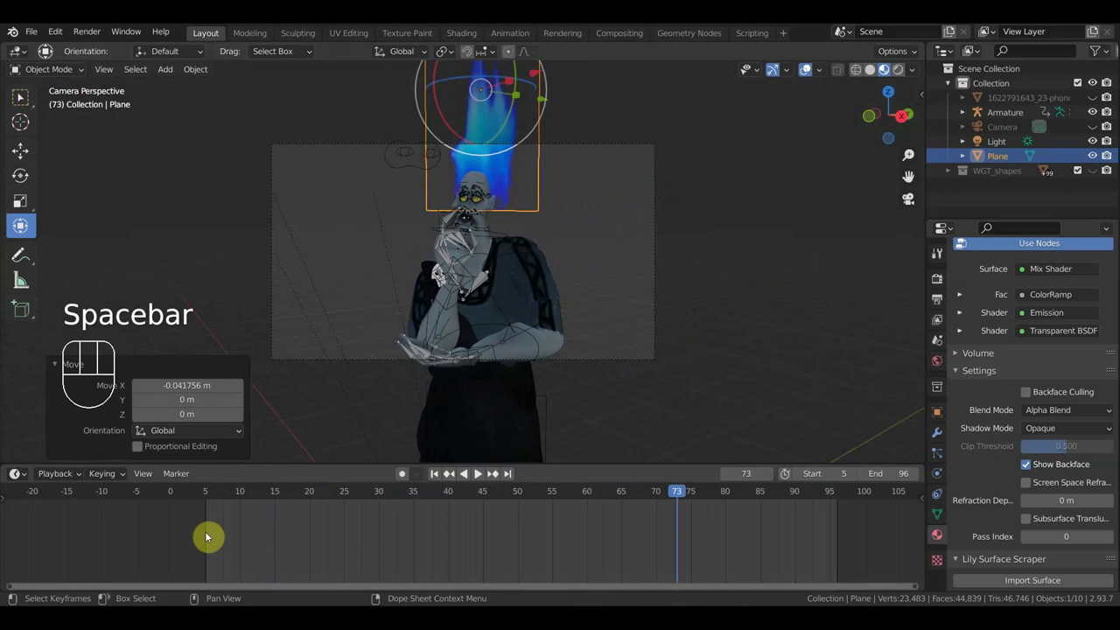
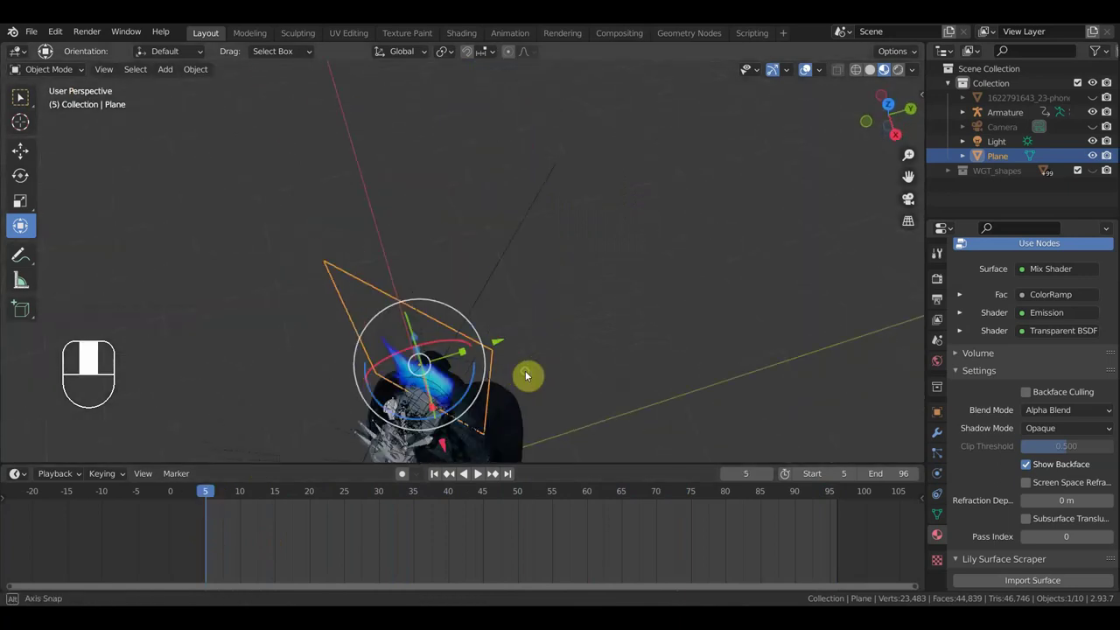
Step: Parent the fire plane to the character's armature head bone and play back to check it follows
left_click_drag(548, 344, 605, 259)
left_click_drag(610, 252, 576, 256)
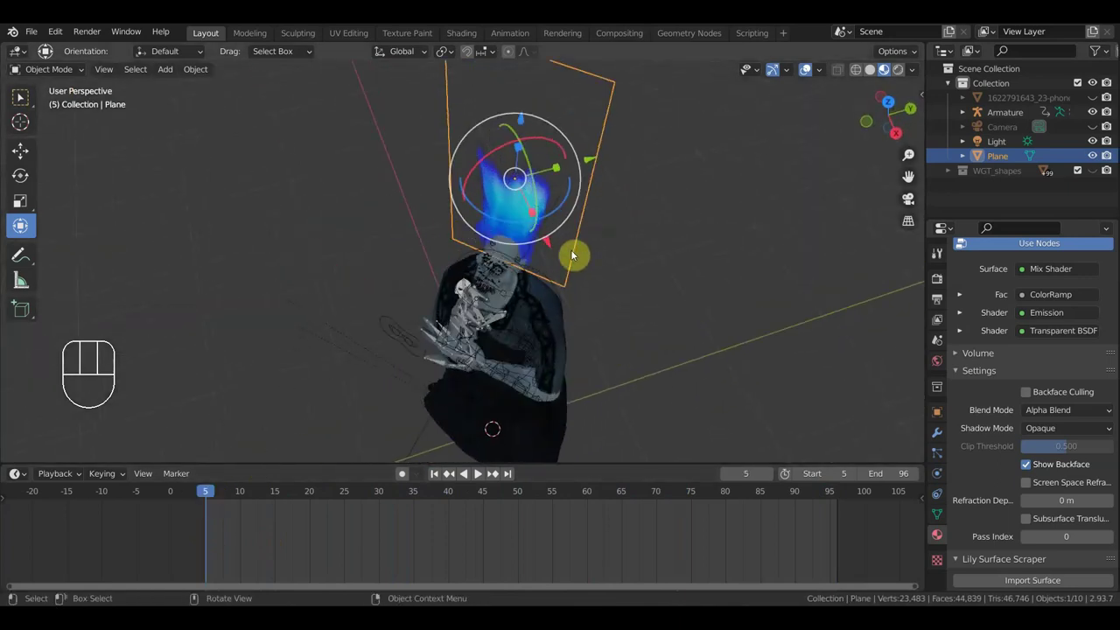
left_click(394, 329)
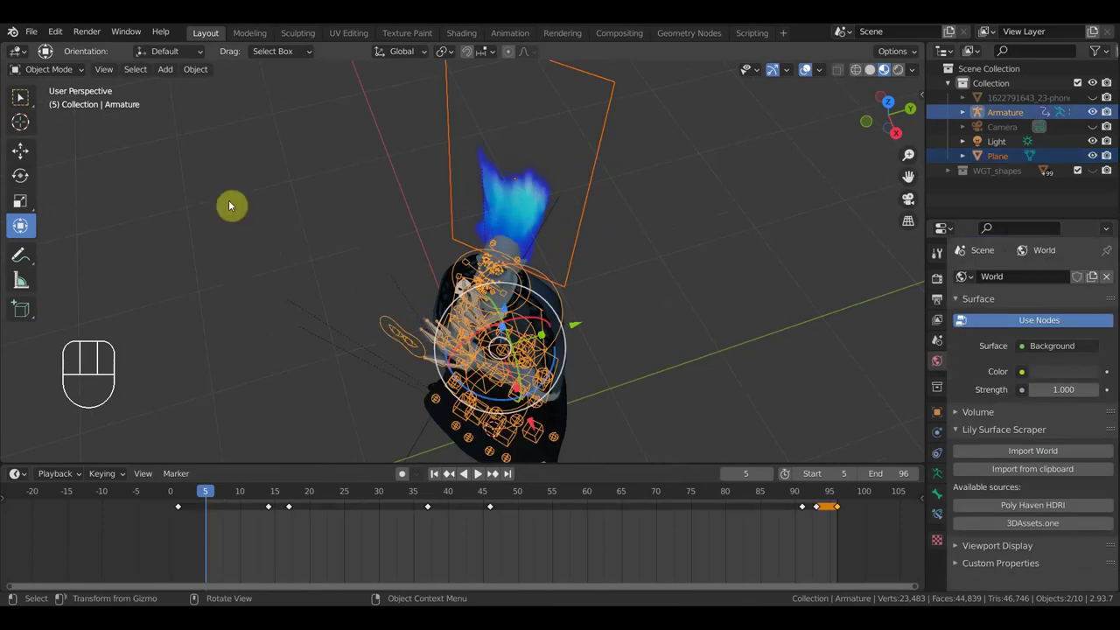
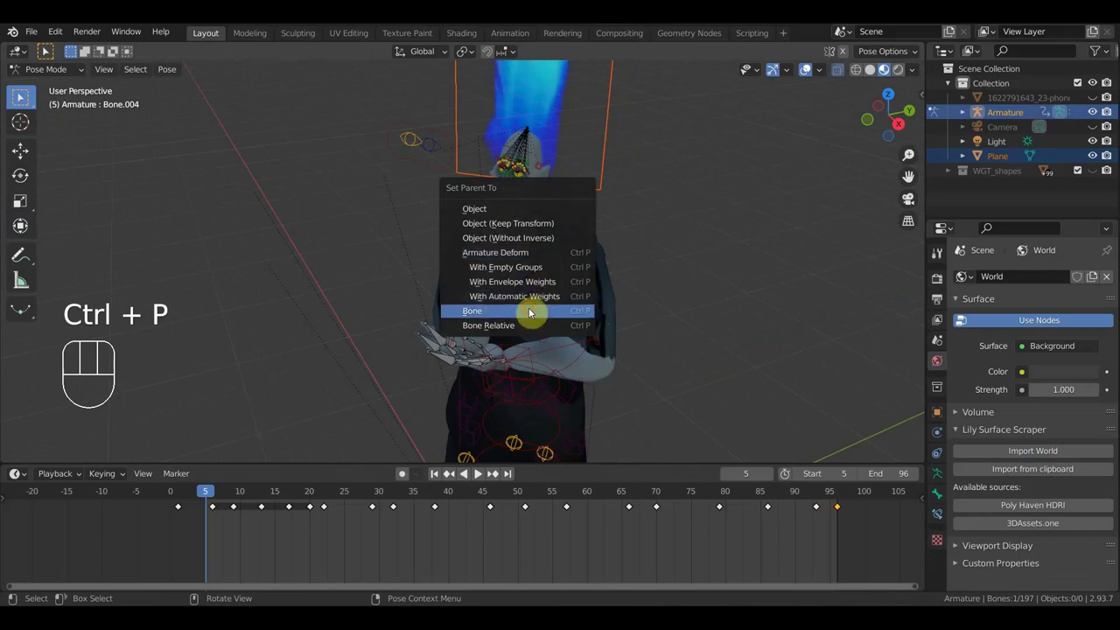
key("space")
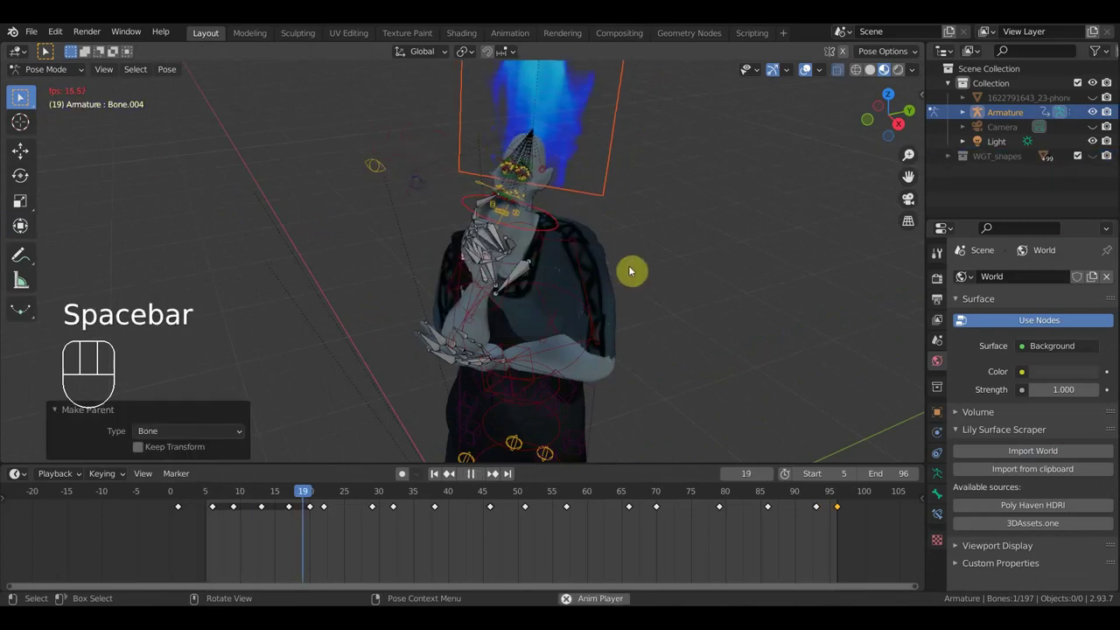
key("space")
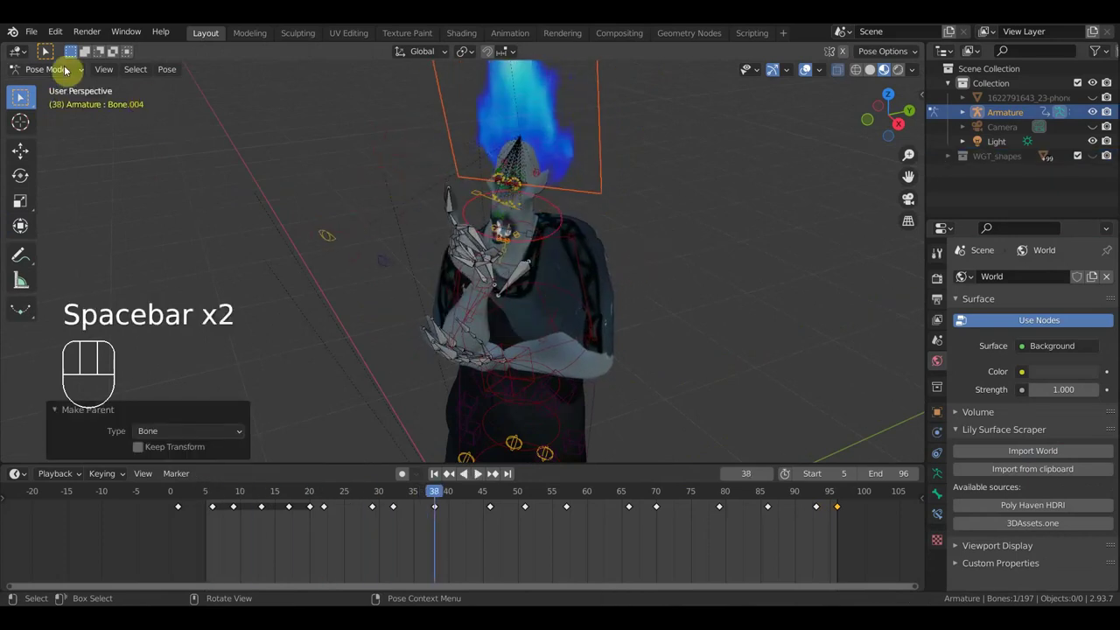
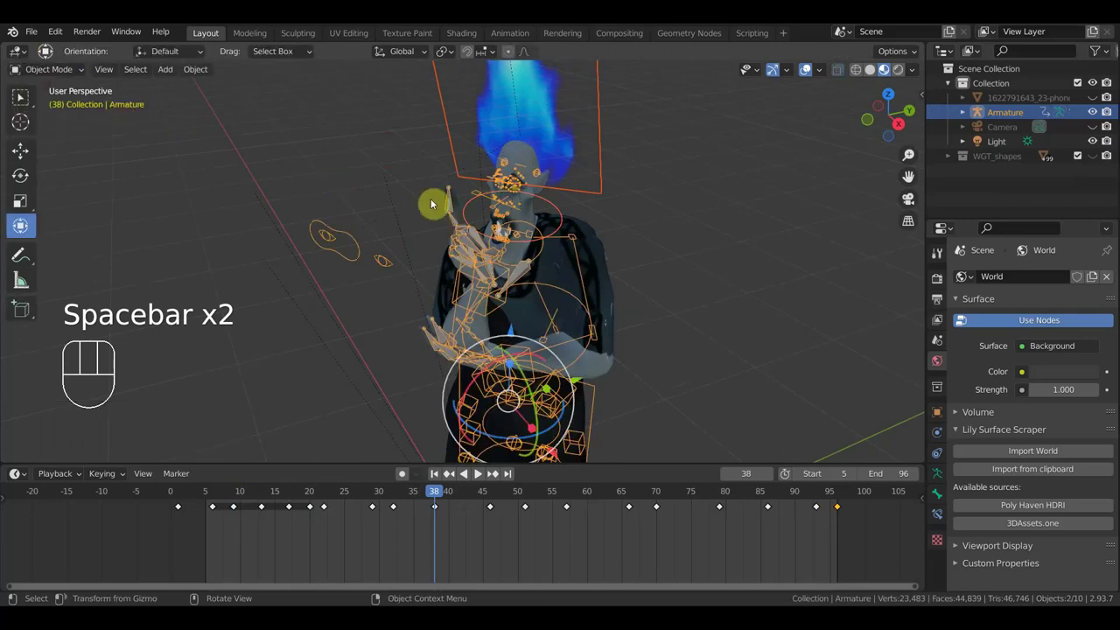
Step: In camera view, hide the viewport overlays and play the animation to preview the clean fire scene
key("KP_0")
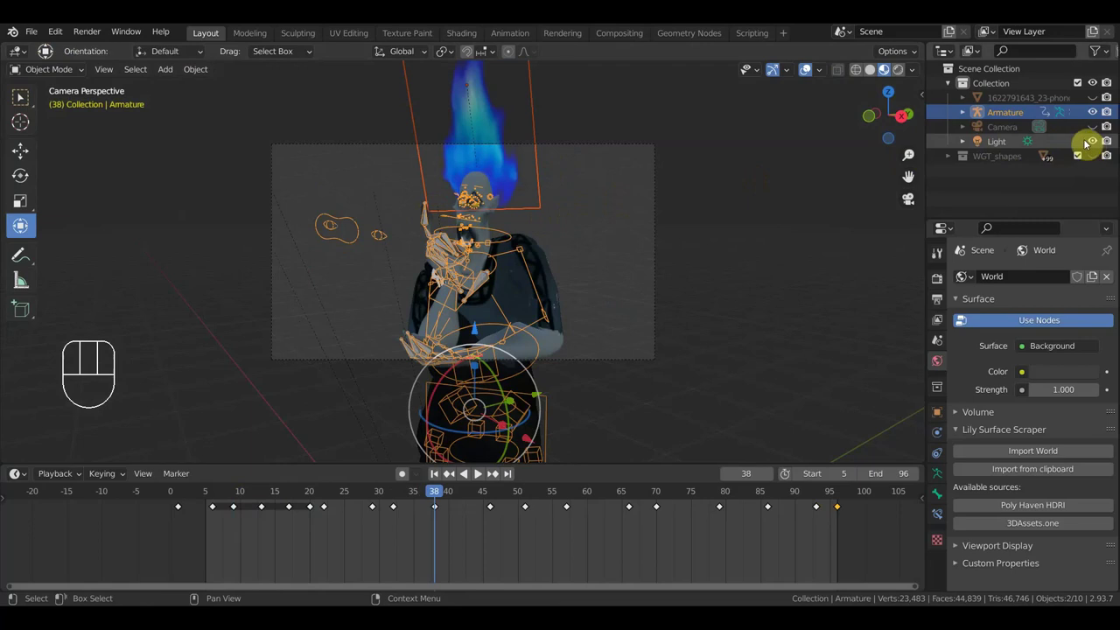
left_click(1097, 99)
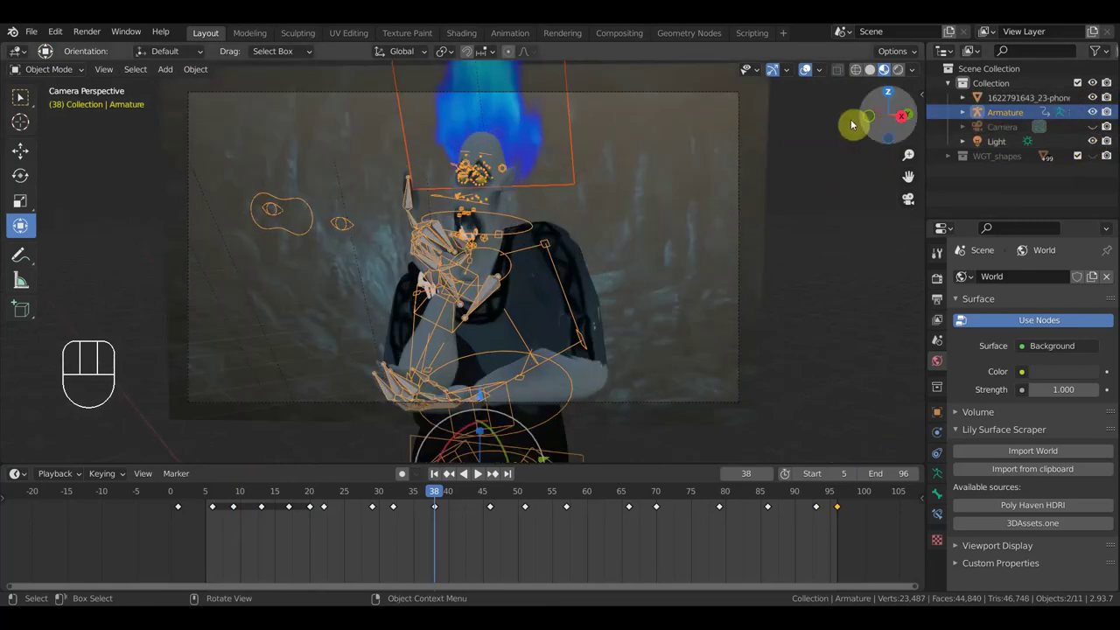
left_click(900, 76)
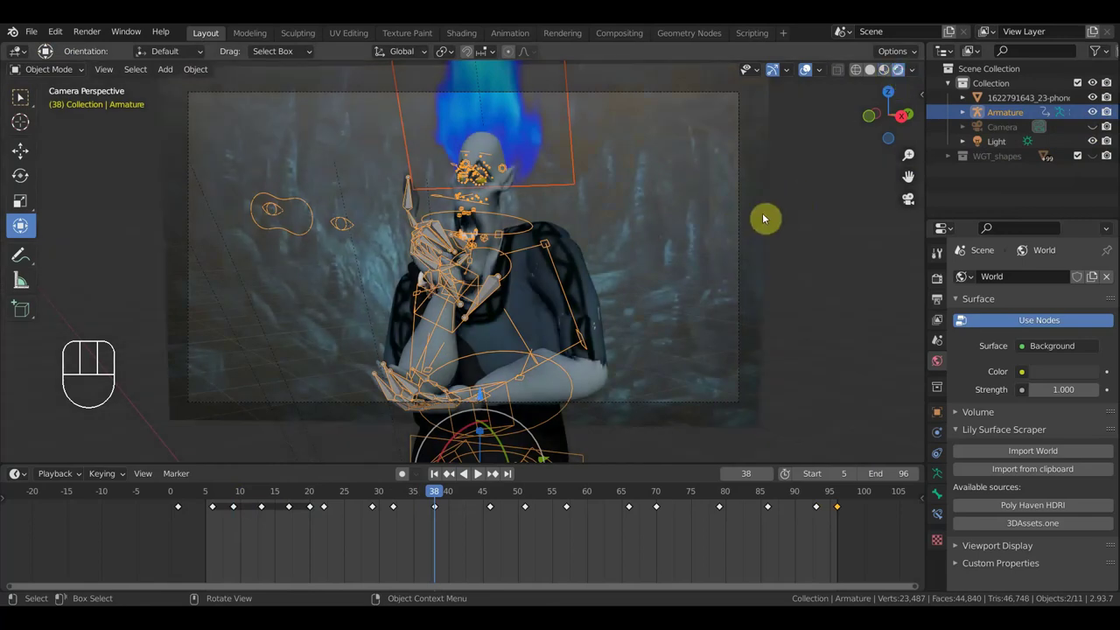
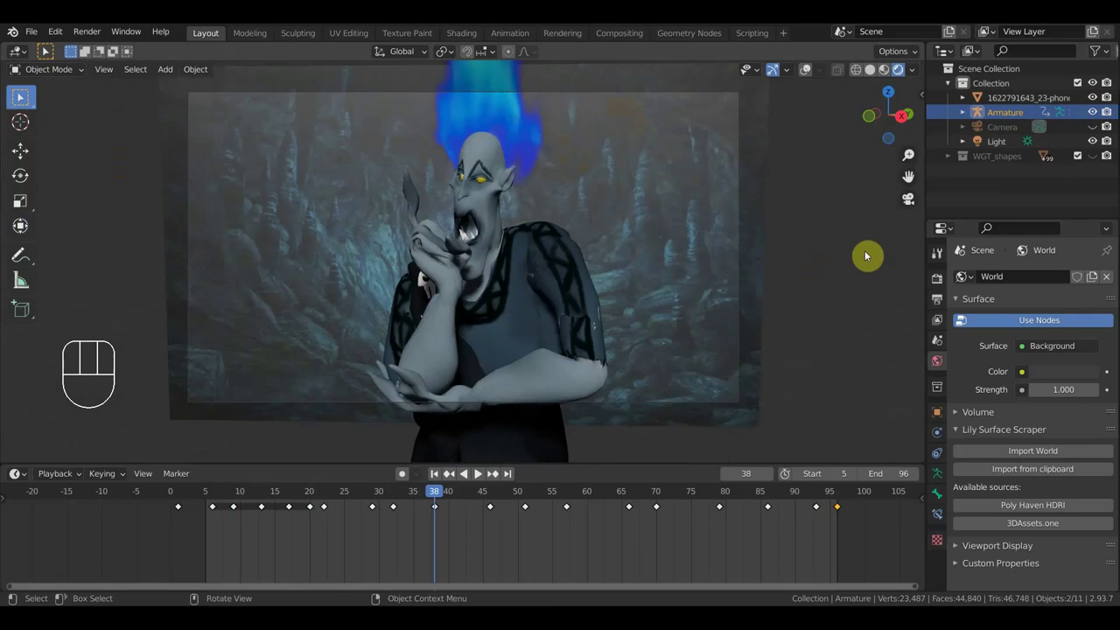
key("space")
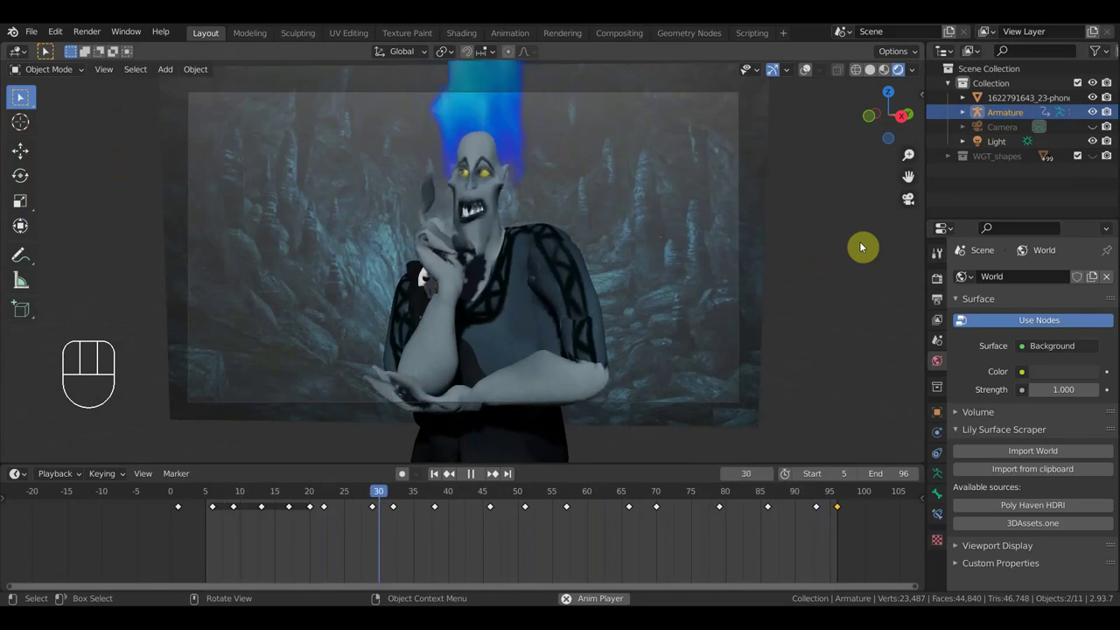
key("space")
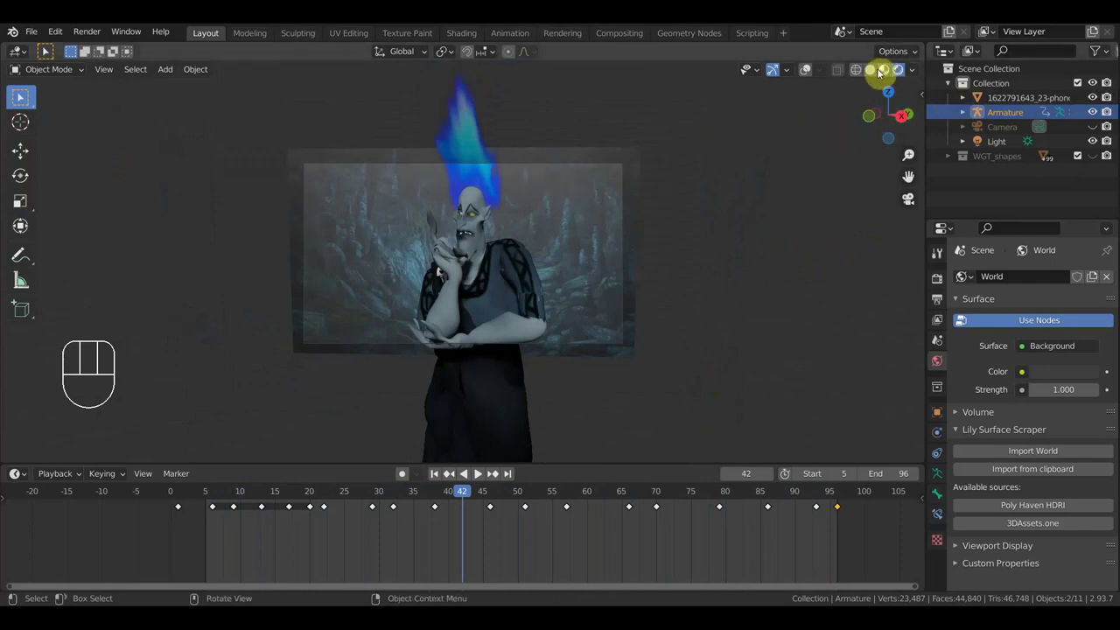
Step: Select the blue fire plane, move it slightly above the head, and orbit around the character
left_click_drag(808, 74, 793, 77)
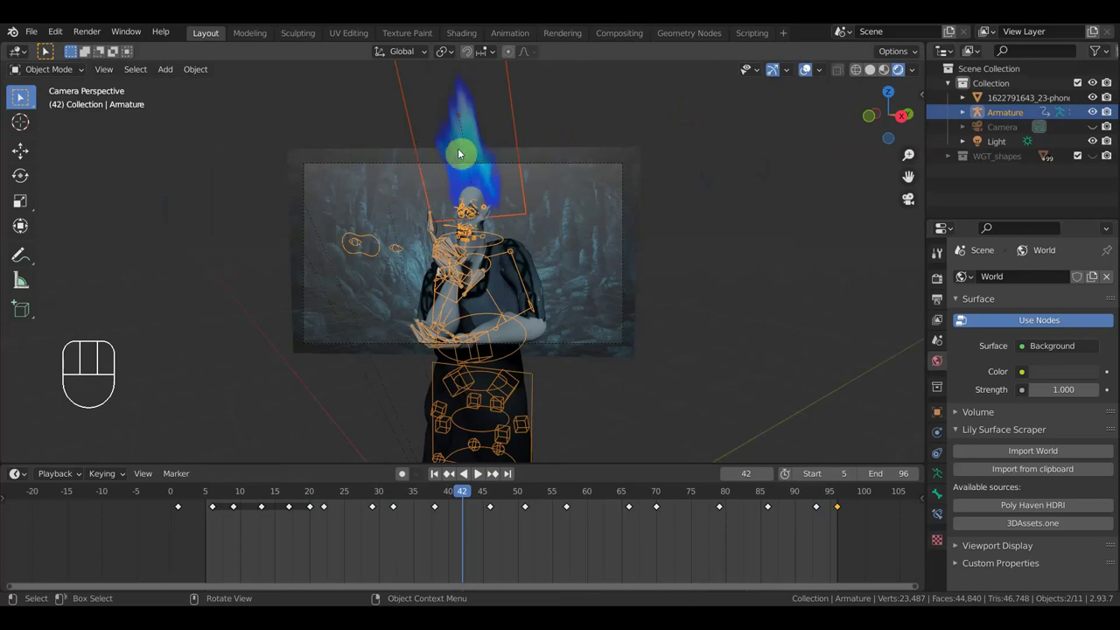
left_click(421, 130)
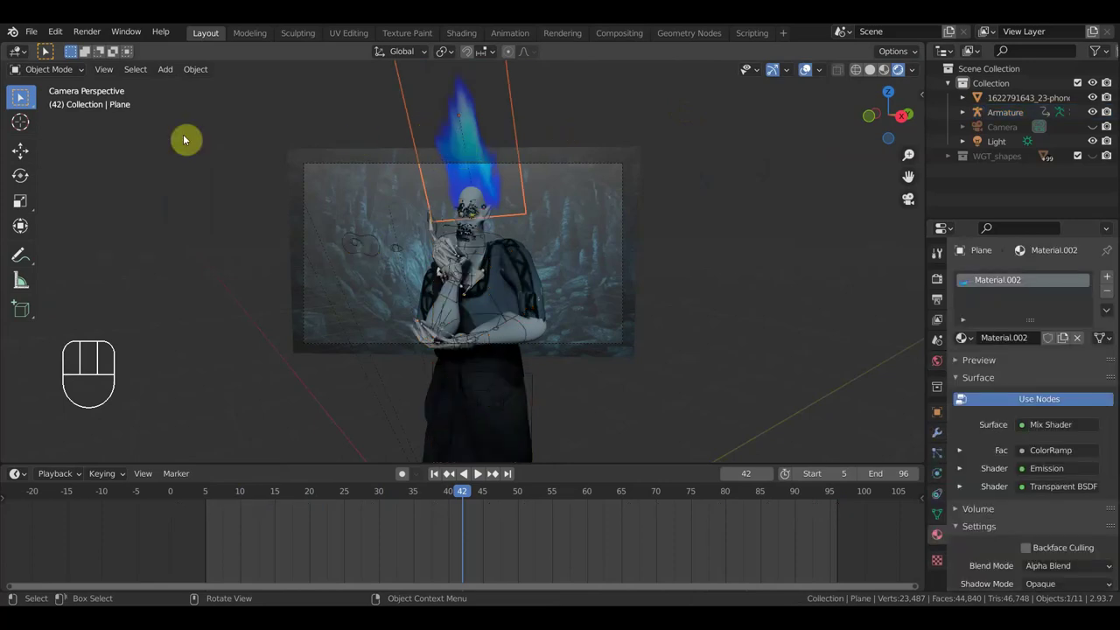
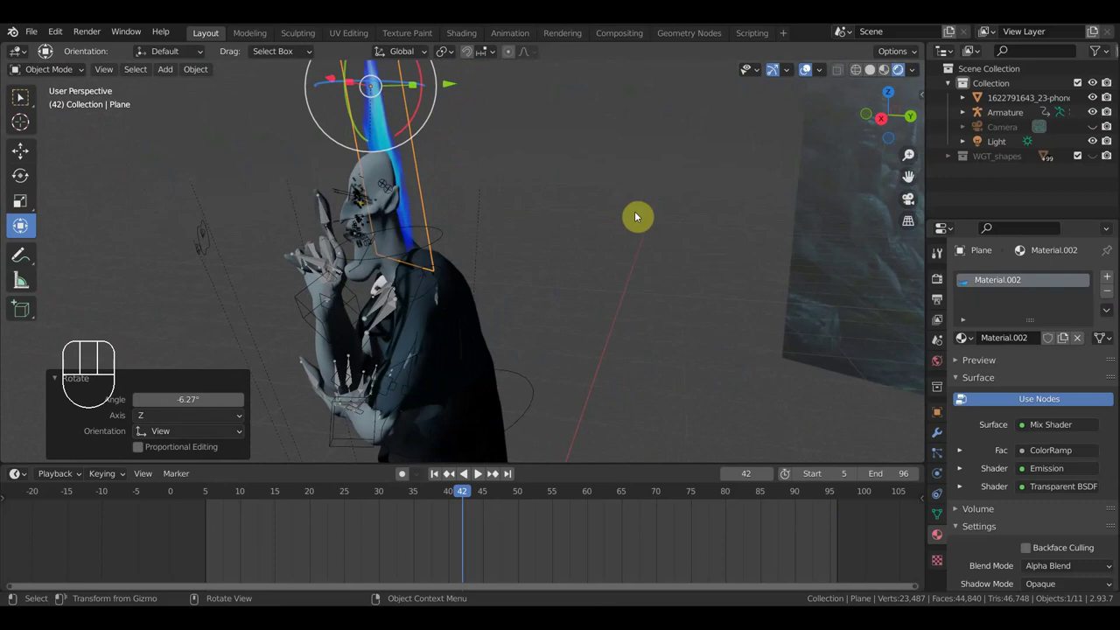
key("g")
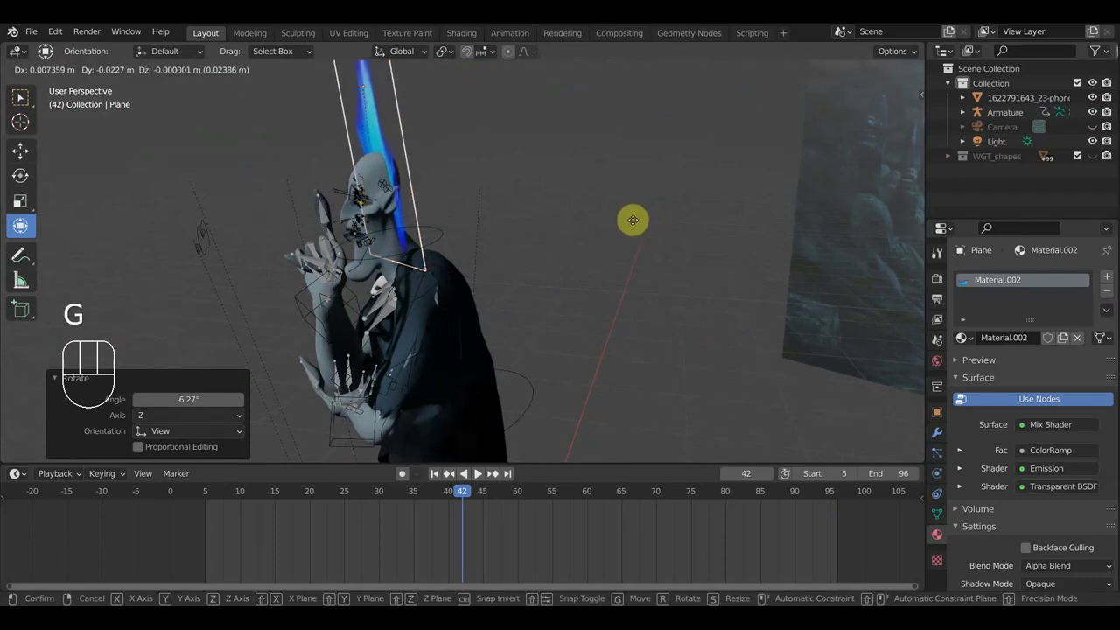
left_click(637, 225)
left_click_drag(677, 232, 760, 216)
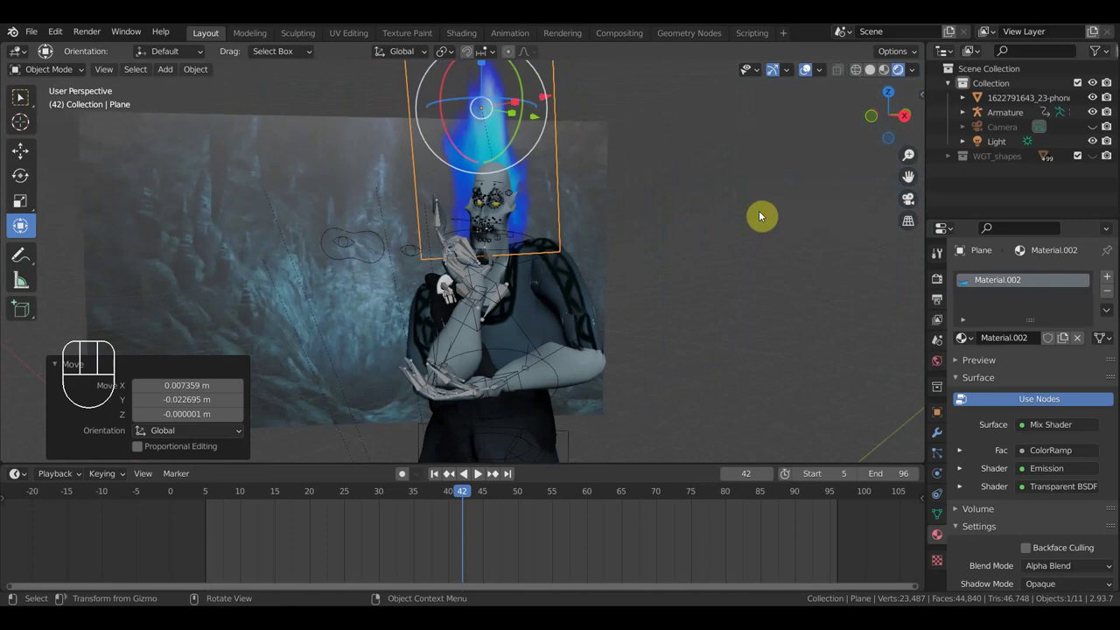
middle_click(768, 243)
Step: Play the animation through the camera to check the fire, stopping at frame 43
key("KP_0")
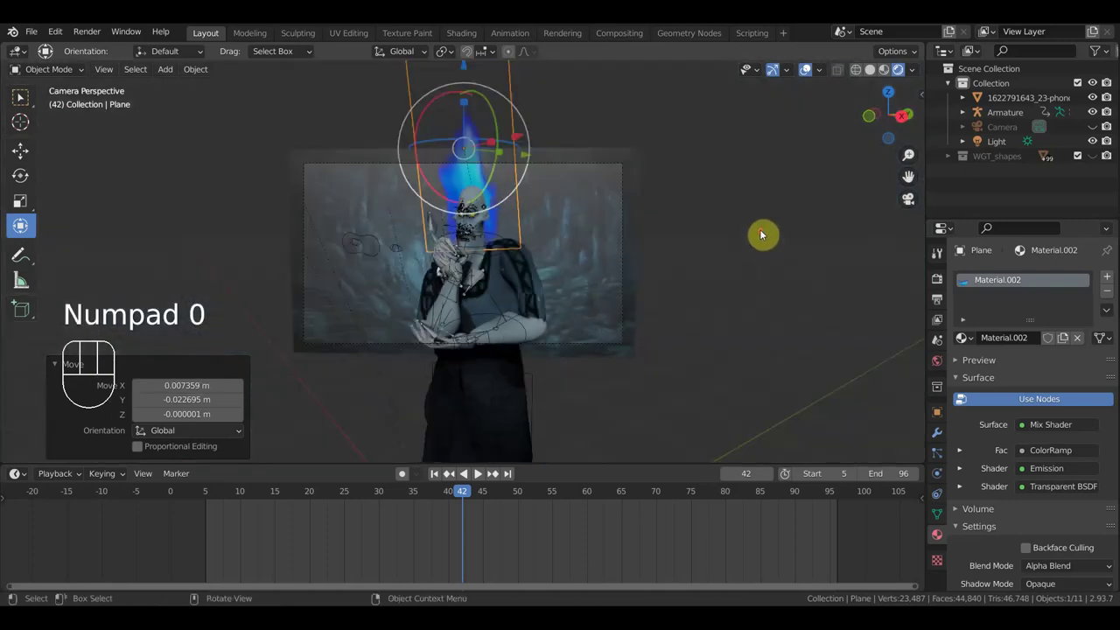
key("space")
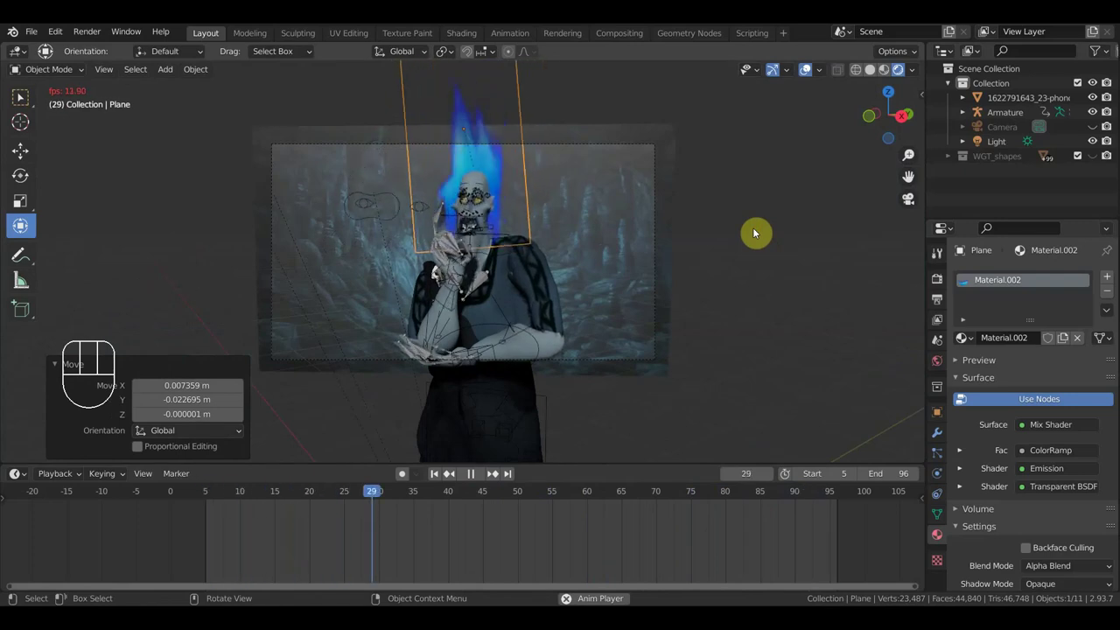
key("space")
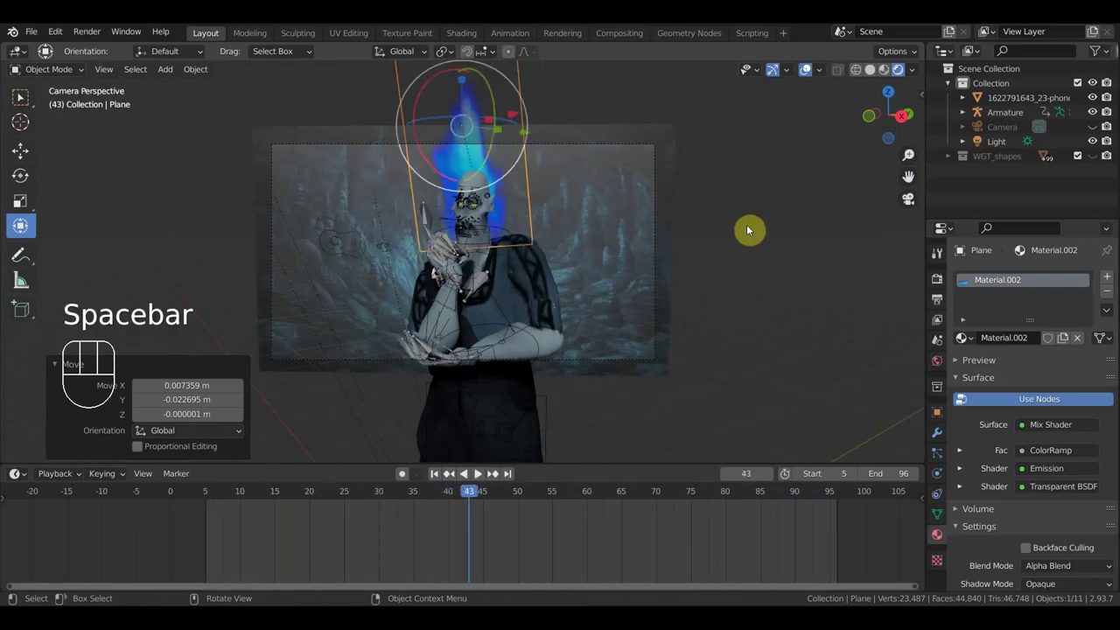
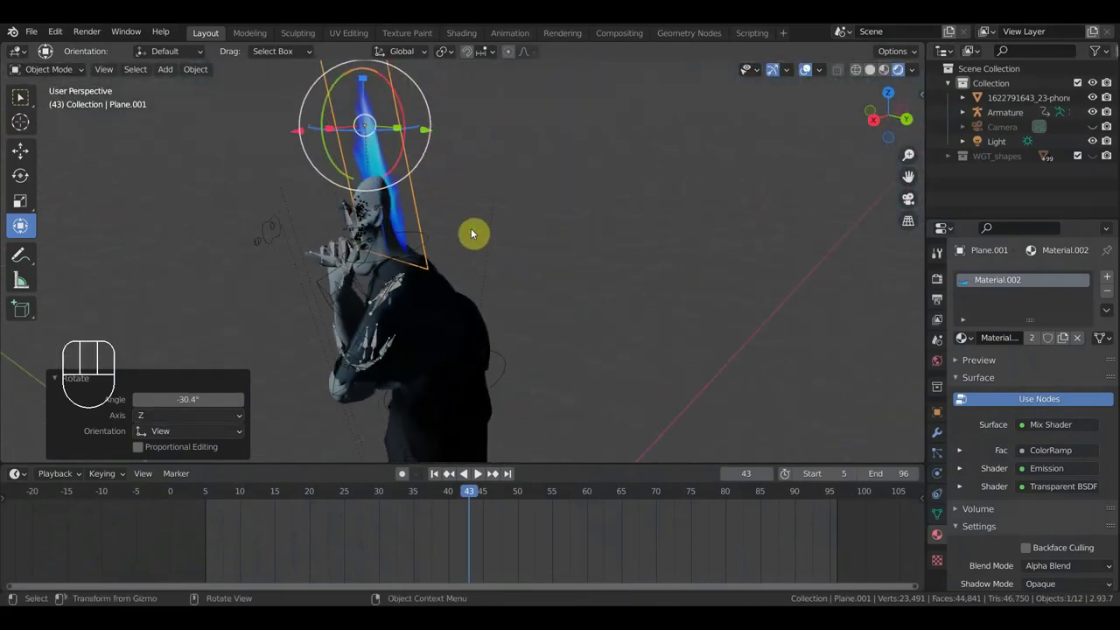
Step: Scale Plane.001 down to about 0.58 and move it onto the character's head
key("s")
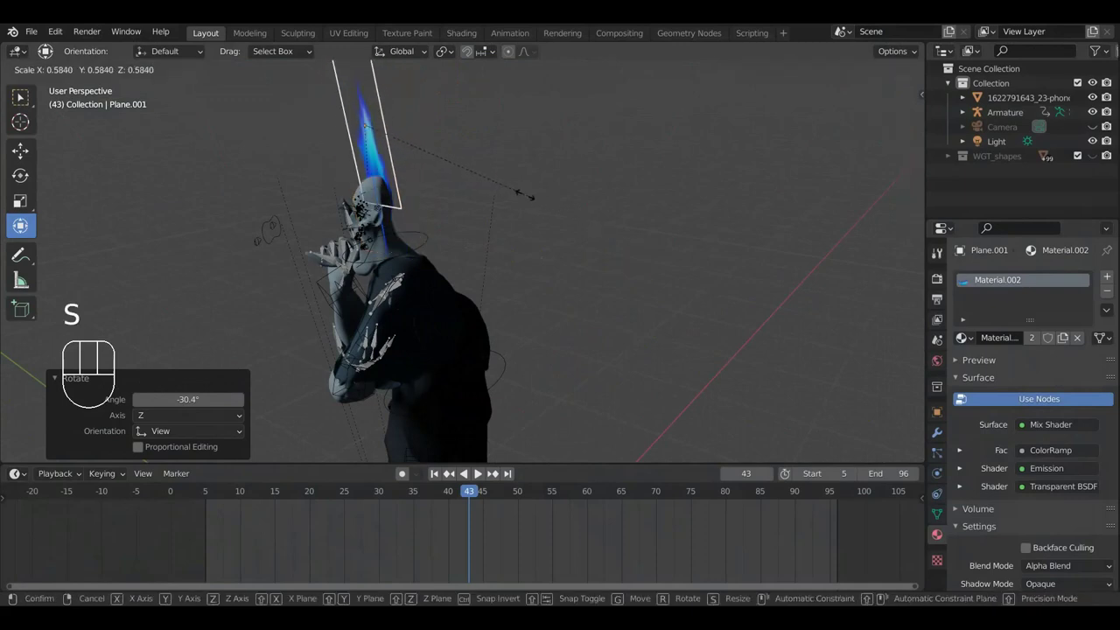
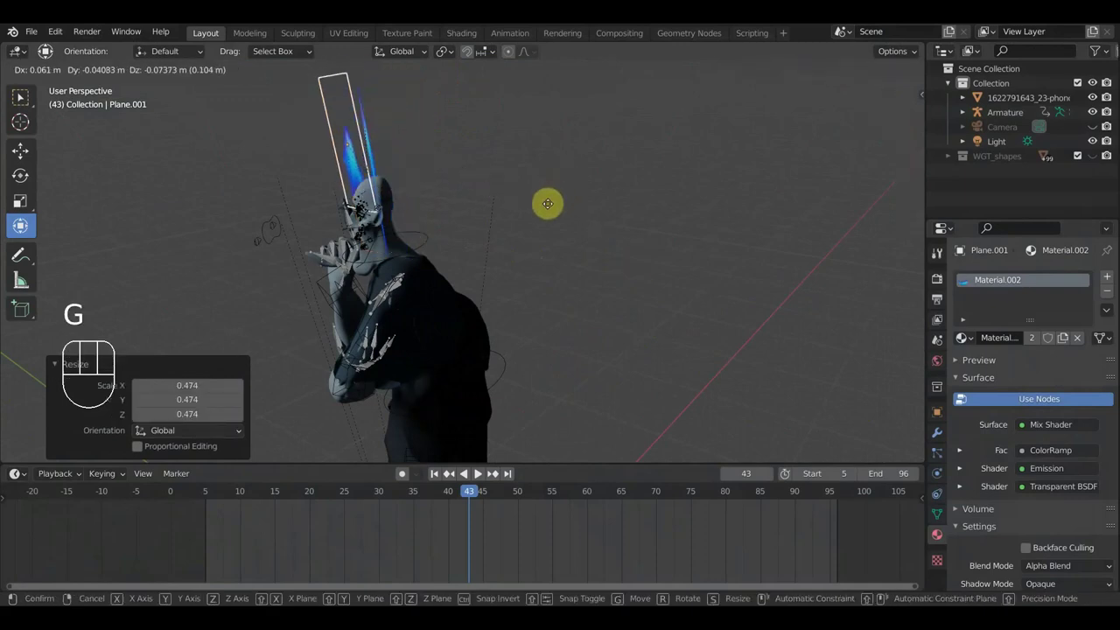
left_click(562, 213)
left_click_drag(616, 222, 721, 196)
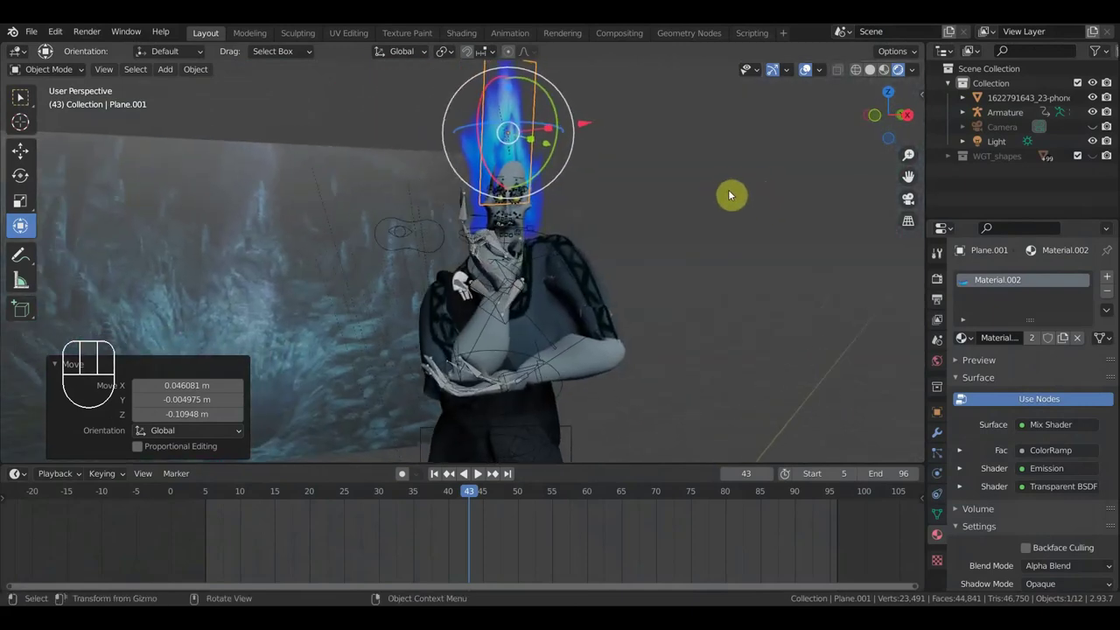
key("g")
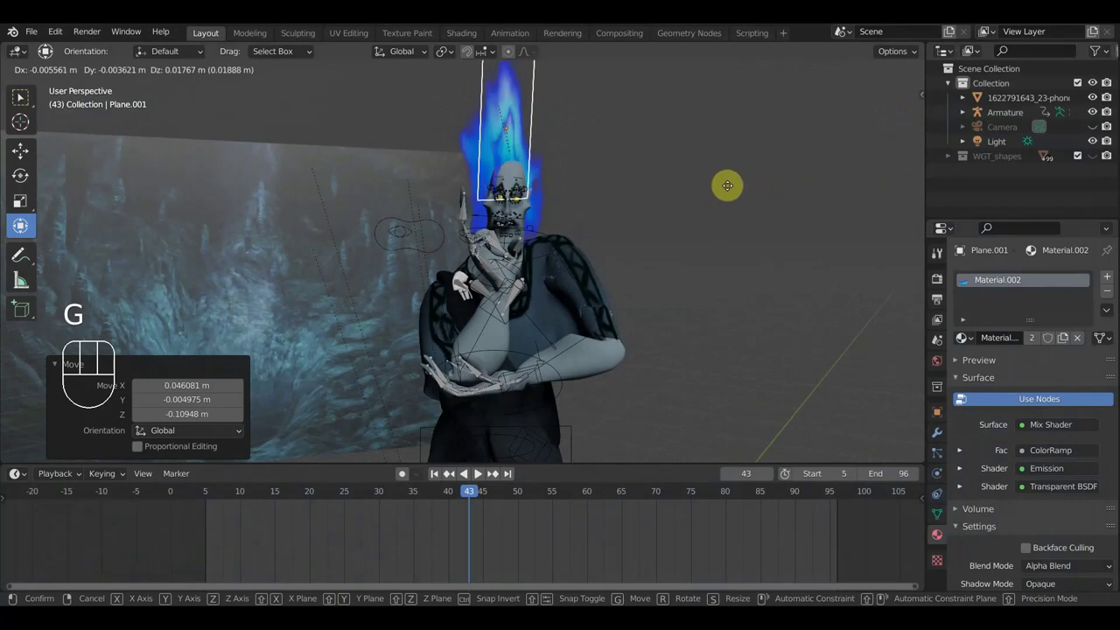
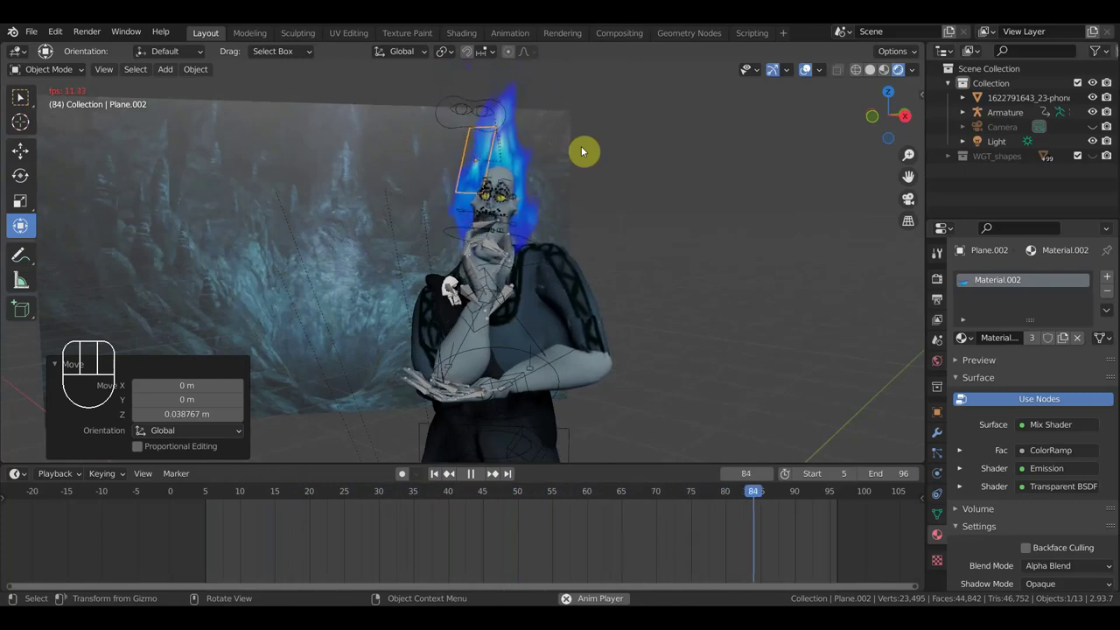
Step: Stop playback, scrub the timeline to frame 69, and duplicate the flame plane into Plane.003
key("space")
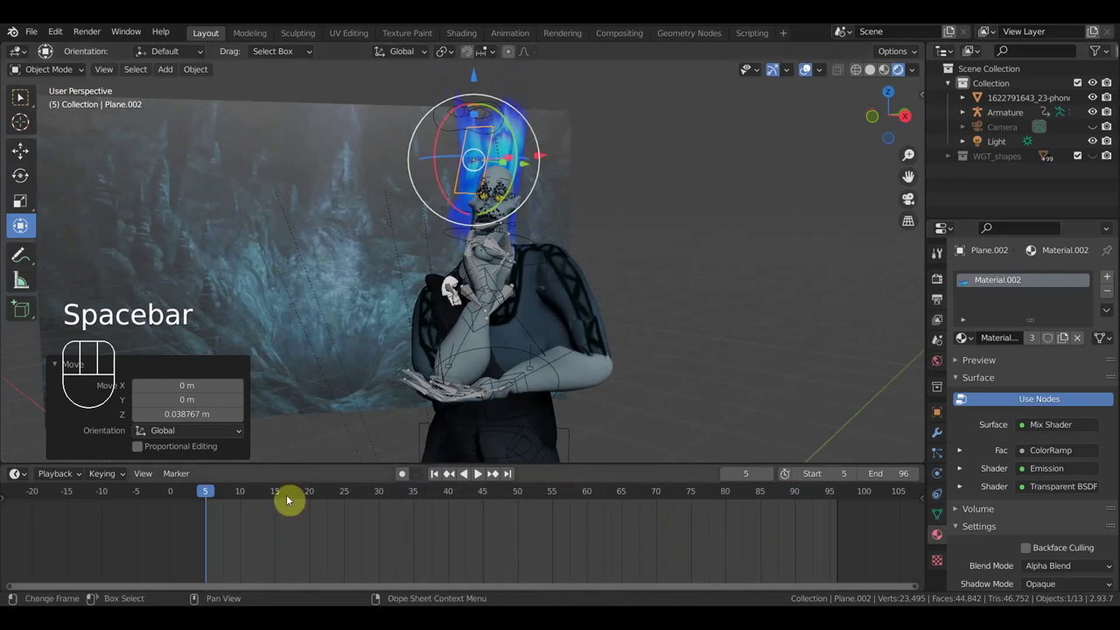
left_click(835, 500)
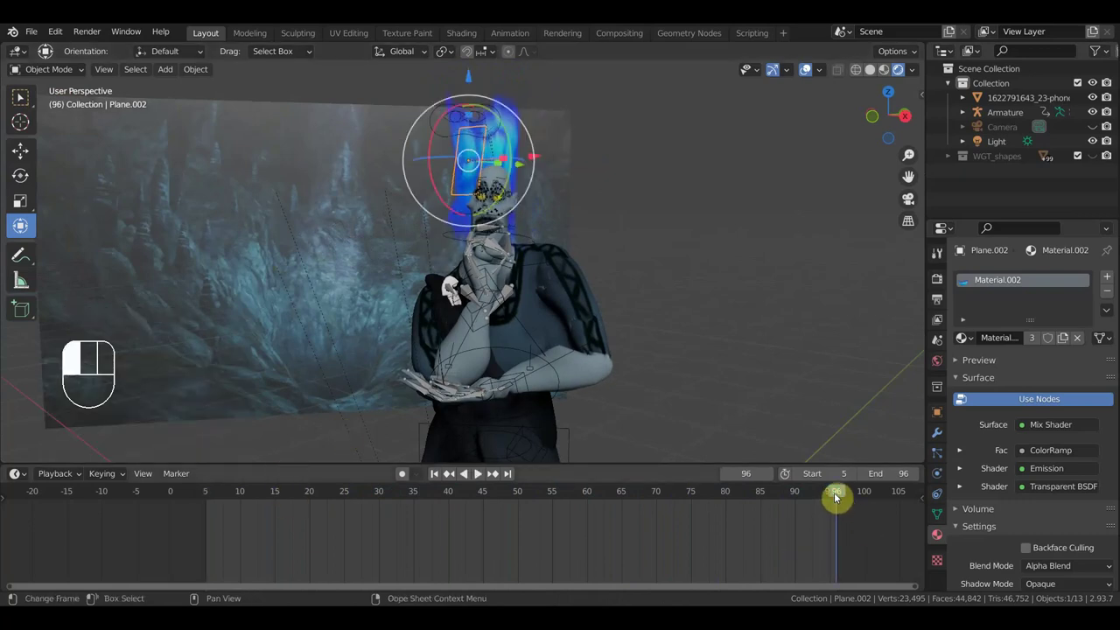
left_click(653, 499)
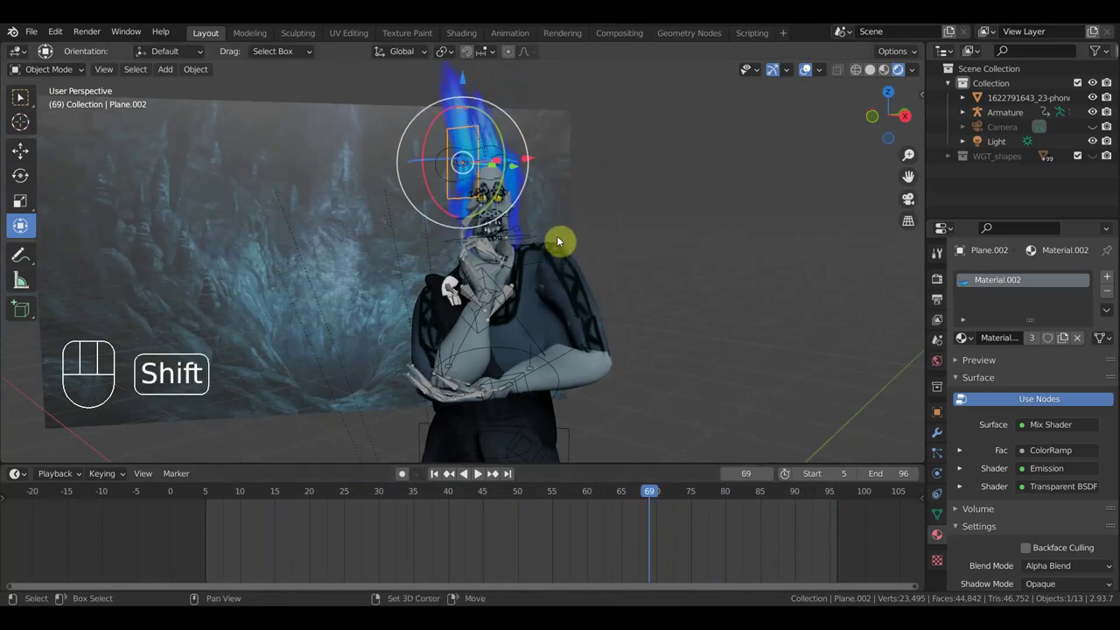
key("shift+d")
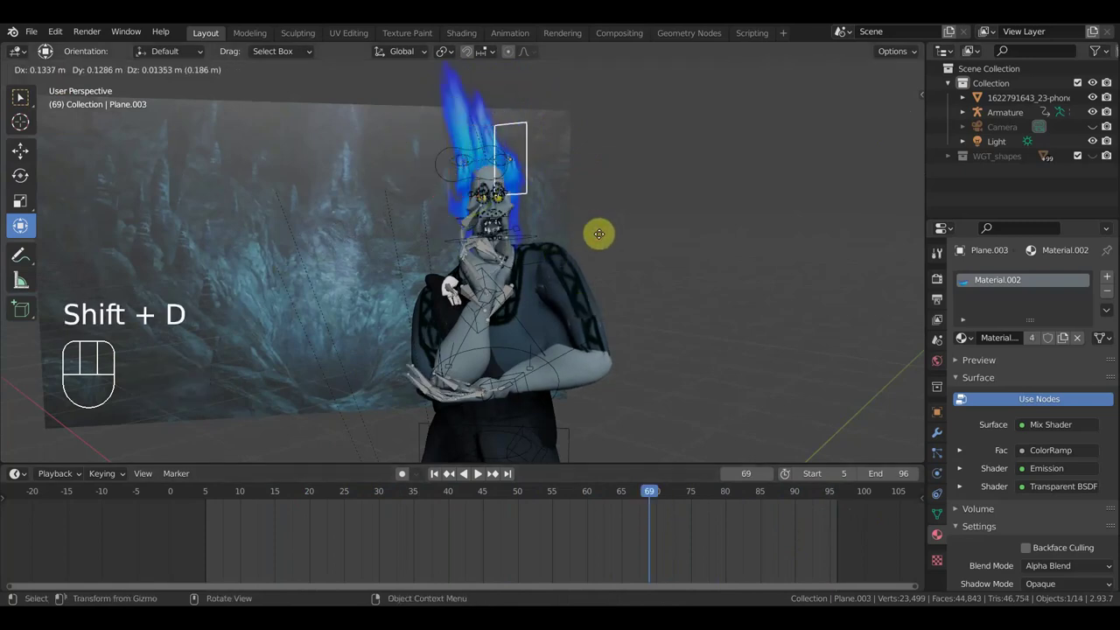
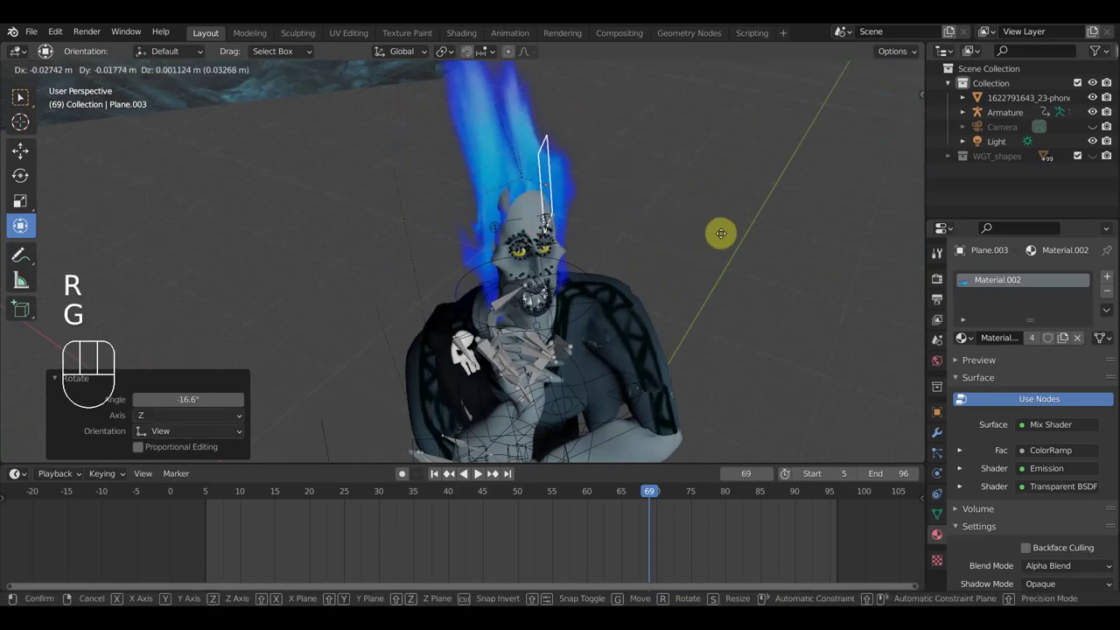
Step: Confirm the fourth flame plane's placement and nudge it on the head while checking from the side
left_click(722, 239)
left_click_drag(676, 247, 614, 238)
scroll("up", 3)
middle_click(612, 236)
key("g")
left_click(628, 232)
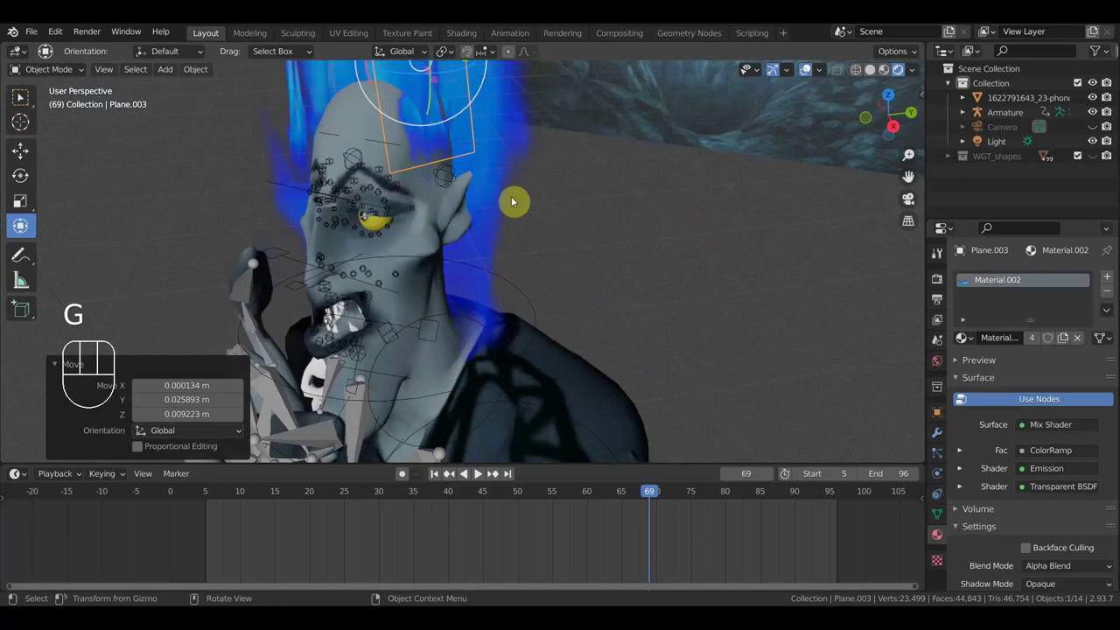
left_click_drag(562, 208, 630, 204)
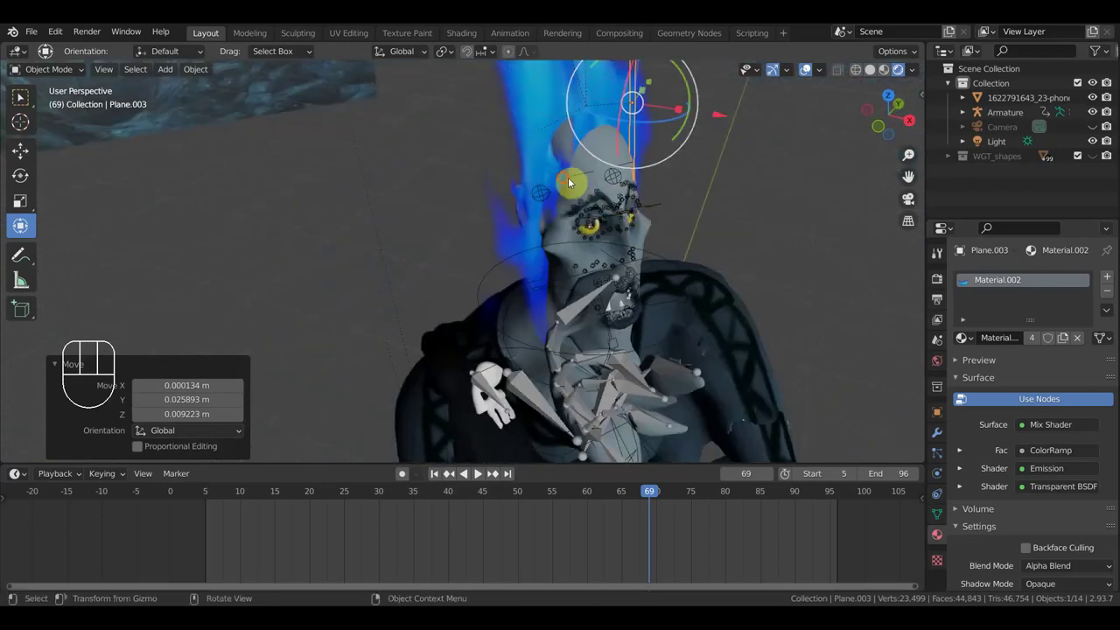
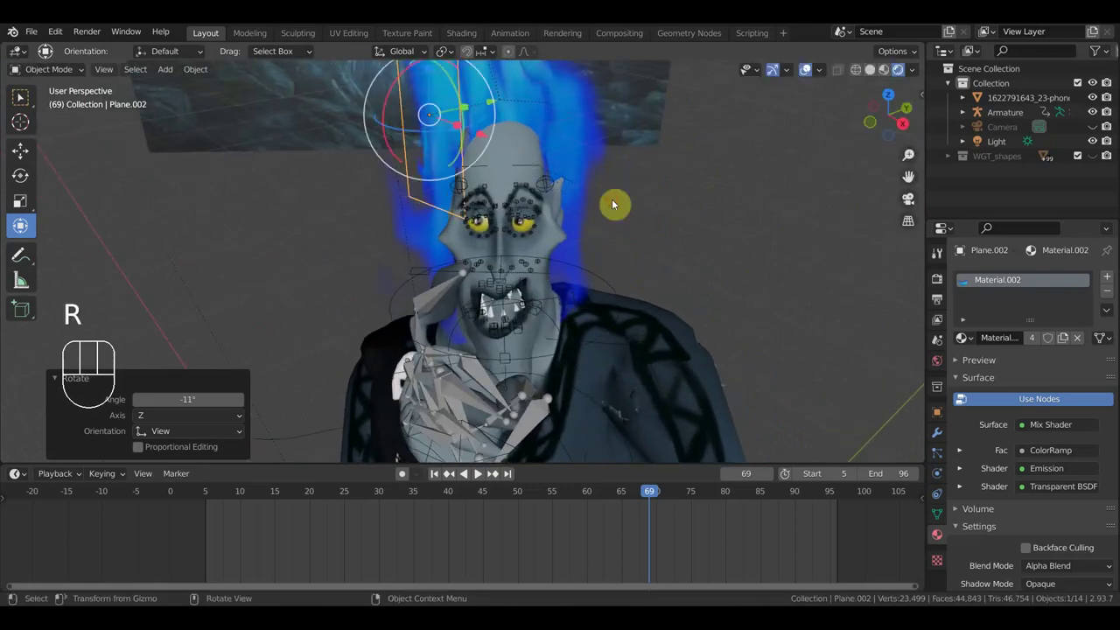
Step: Resize the third flame plane and orbit around the character's head to check it
key("s")
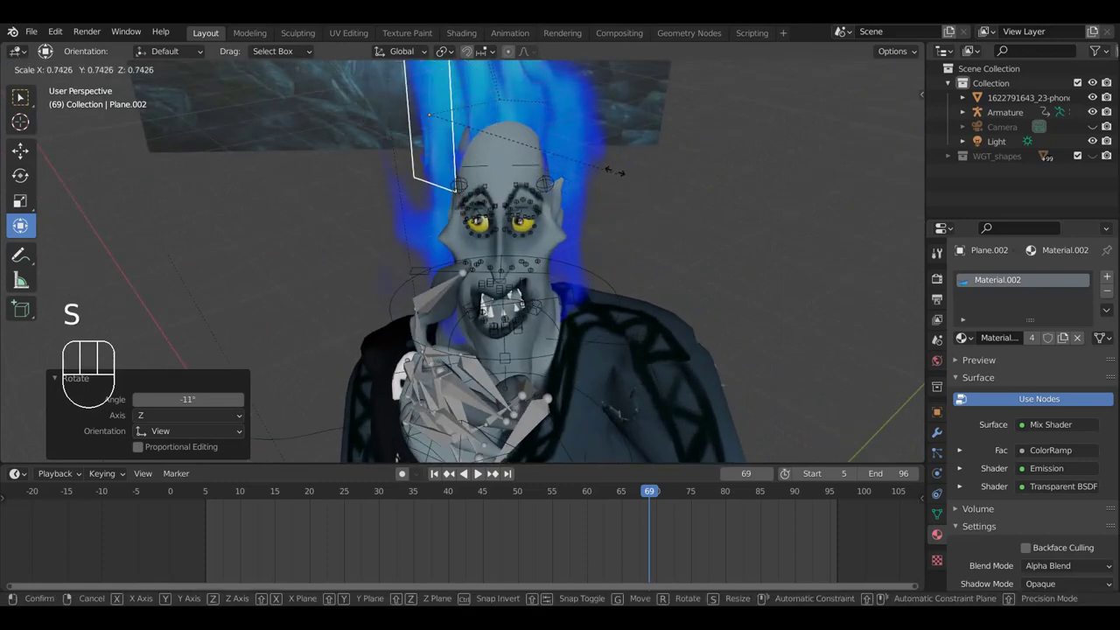
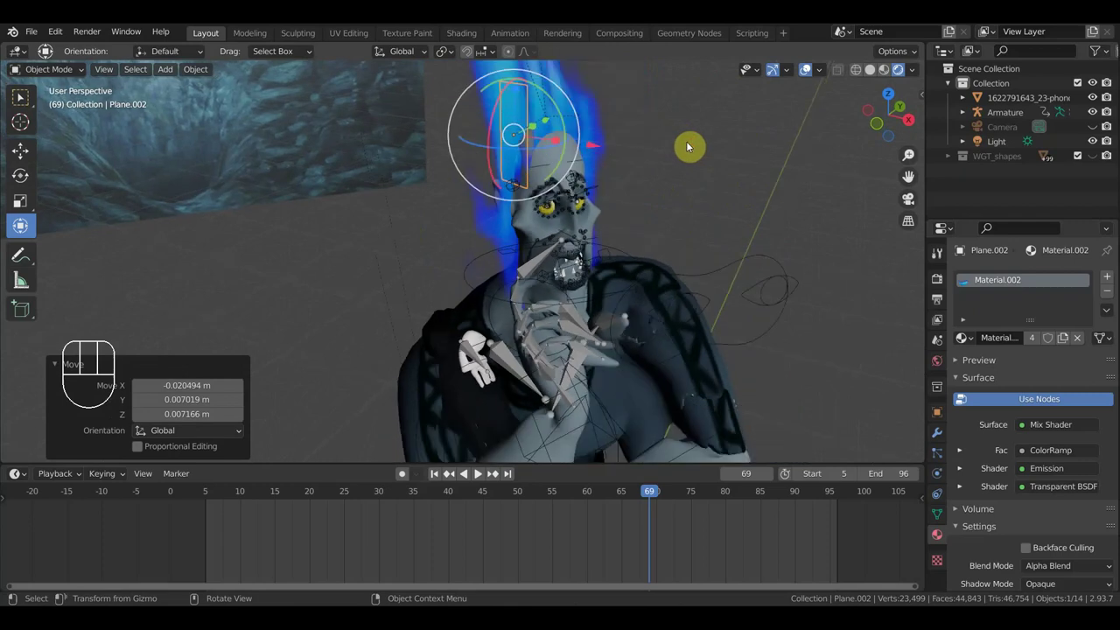
left_click_drag(690, 183, 732, 179)
middle_click(738, 179)
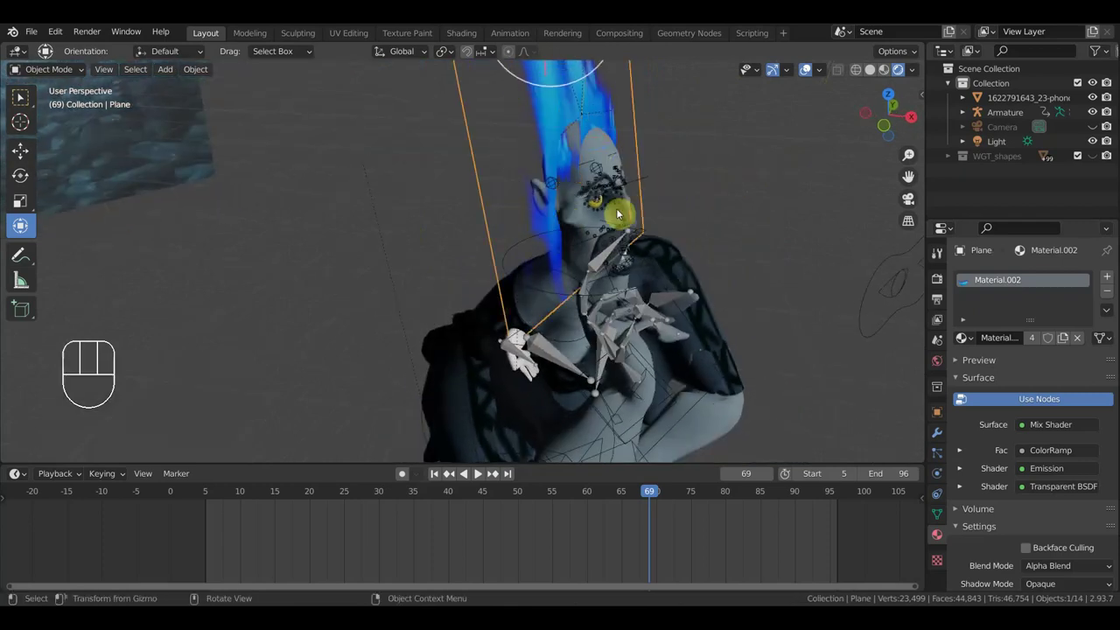
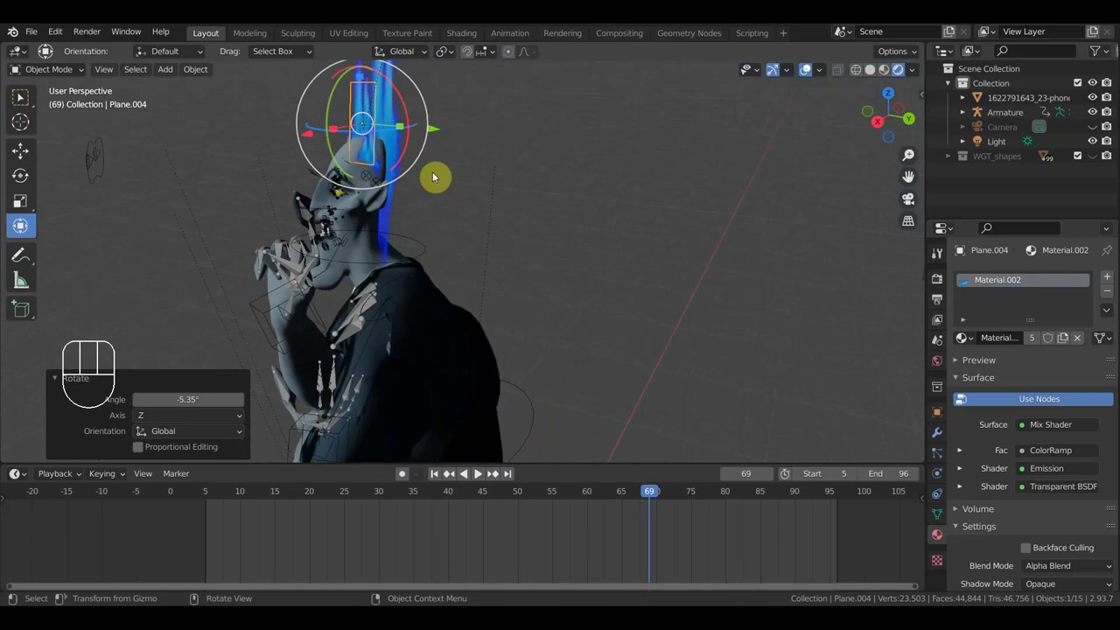
Step: Move, scale and rotate Plane.004 into place beside the character's head
key("g")
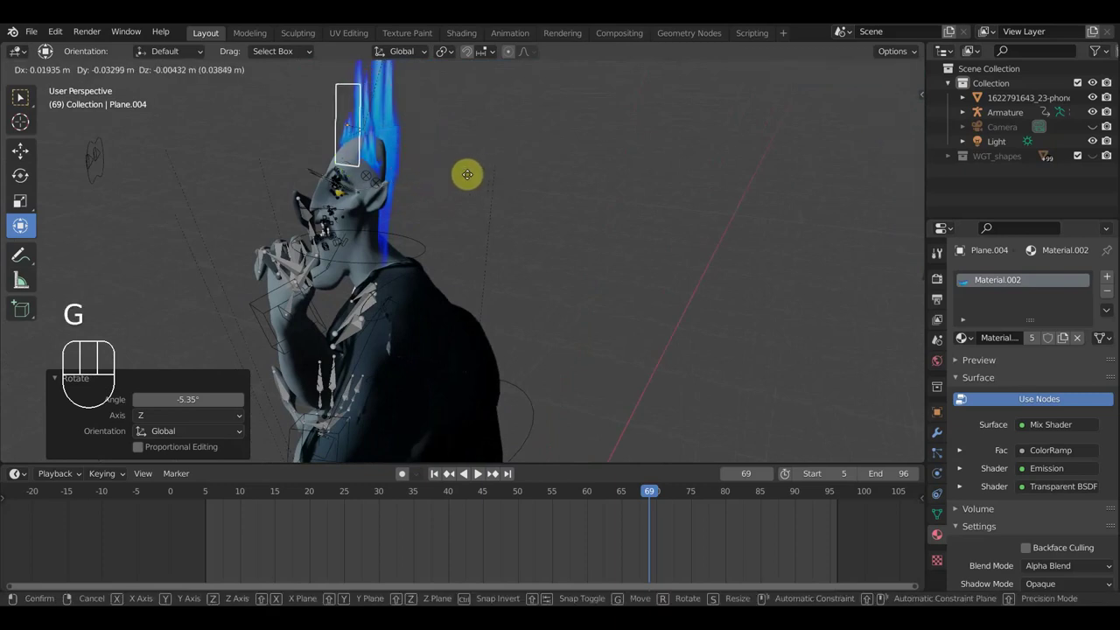
left_click(469, 180)
key("s")
left_click_drag(499, 177, 514, 153)
left_click_drag(487, 203, 546, 287)
key("r")
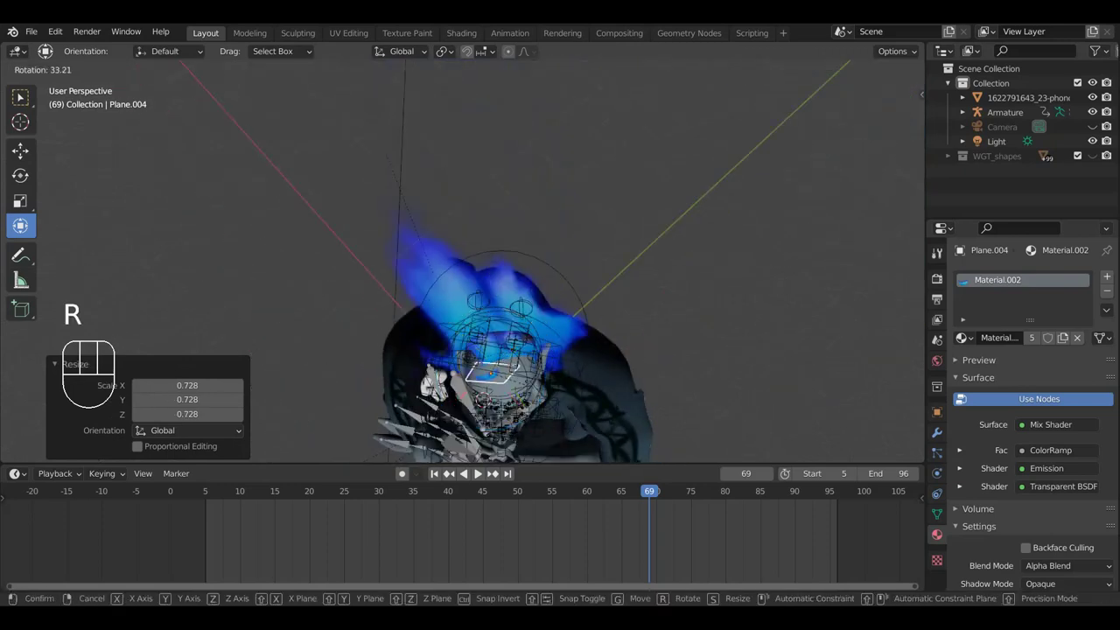
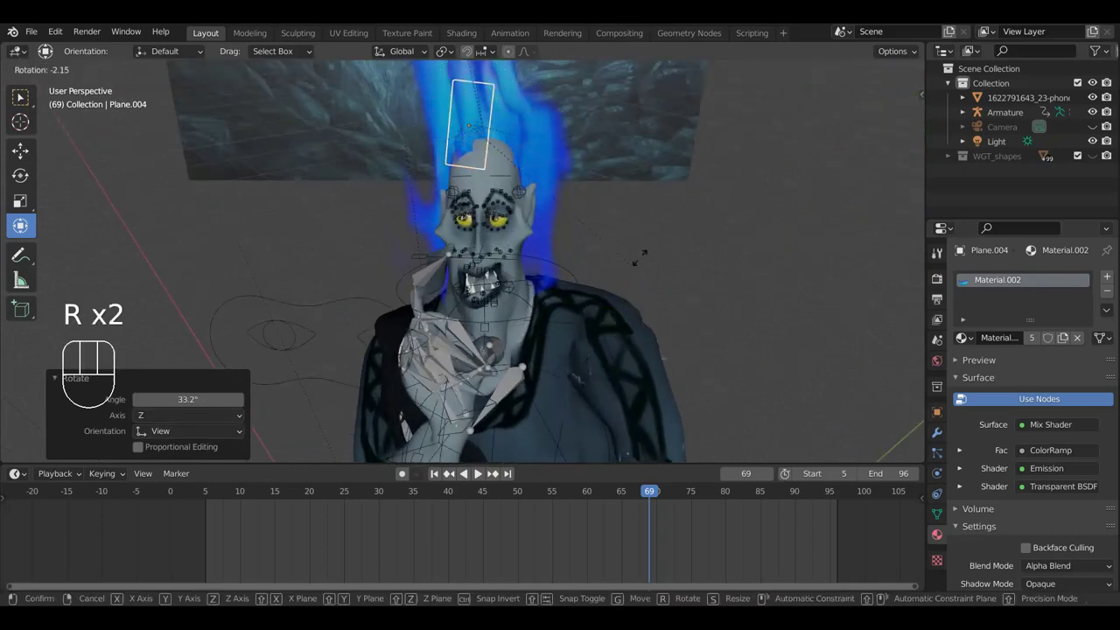
left_click(637, 231)
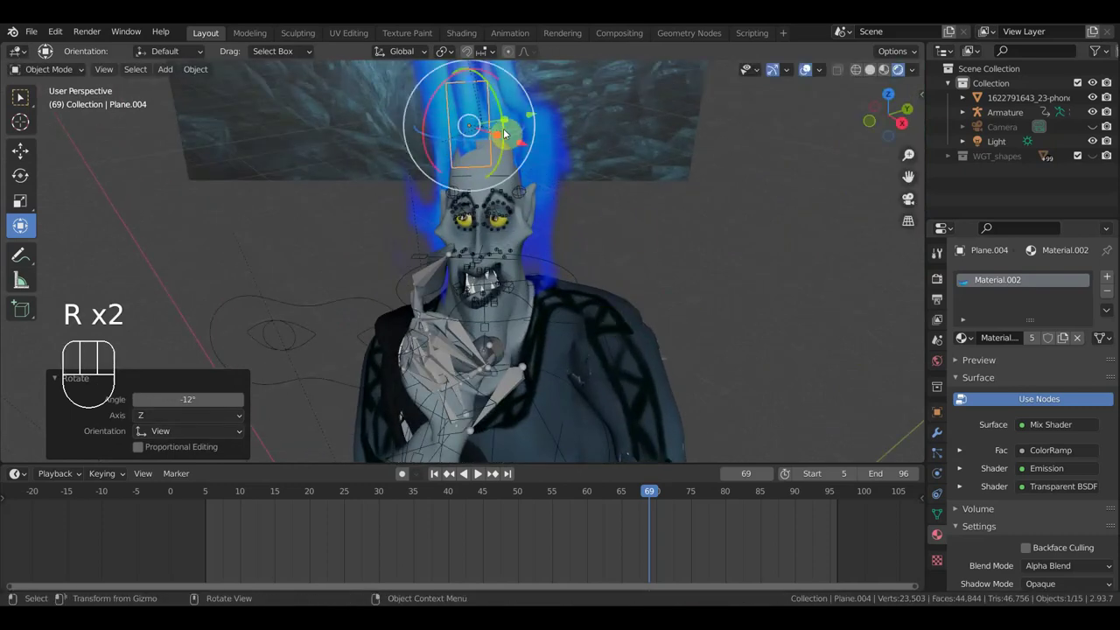
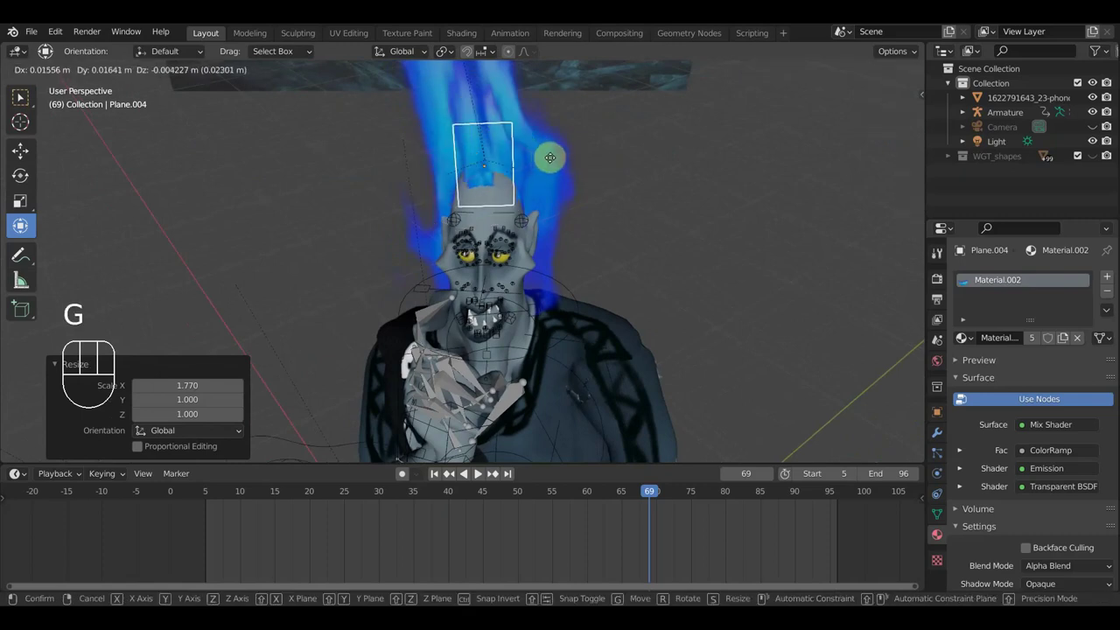
left_click(553, 169)
Step: Fine-tune Plane.004's position after checking around the head, then view the scene through the camera
left_click_drag(533, 177, 426, 145)
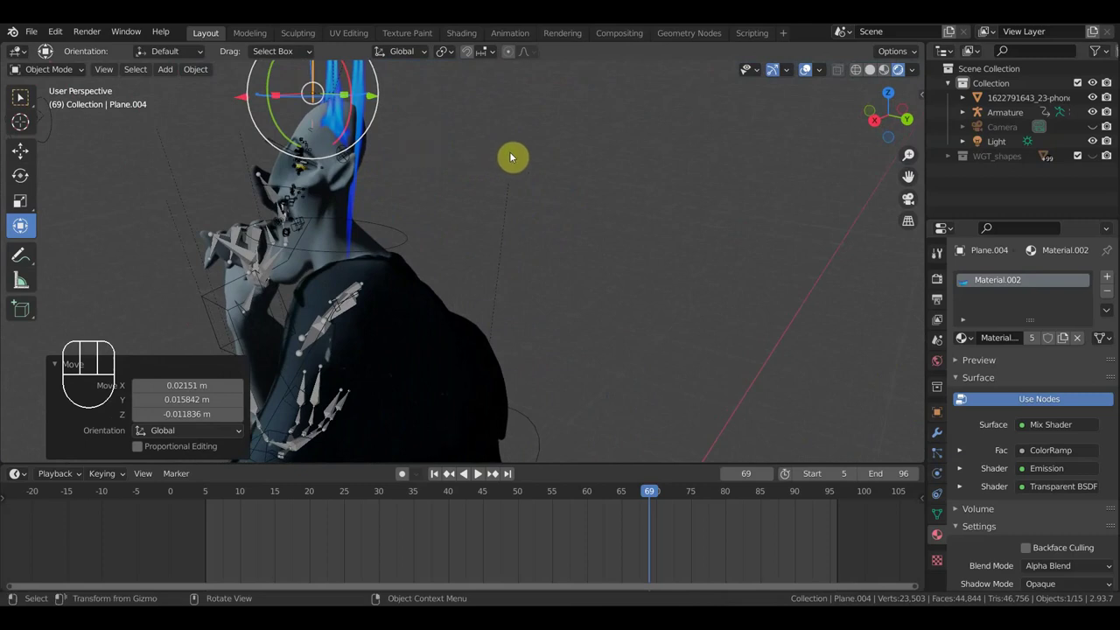
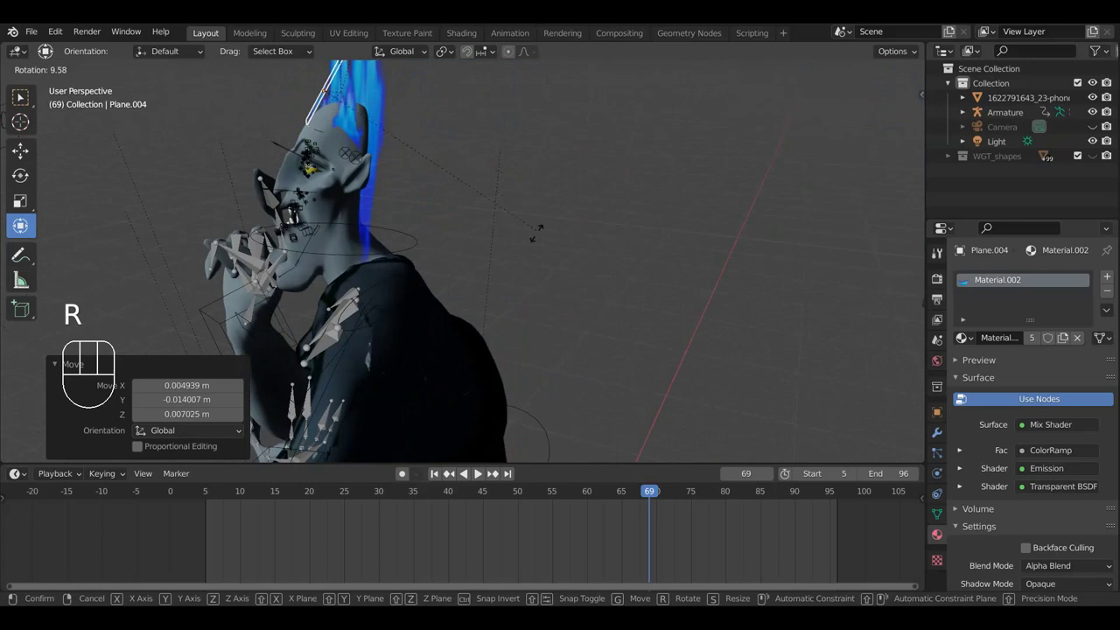
key("g")
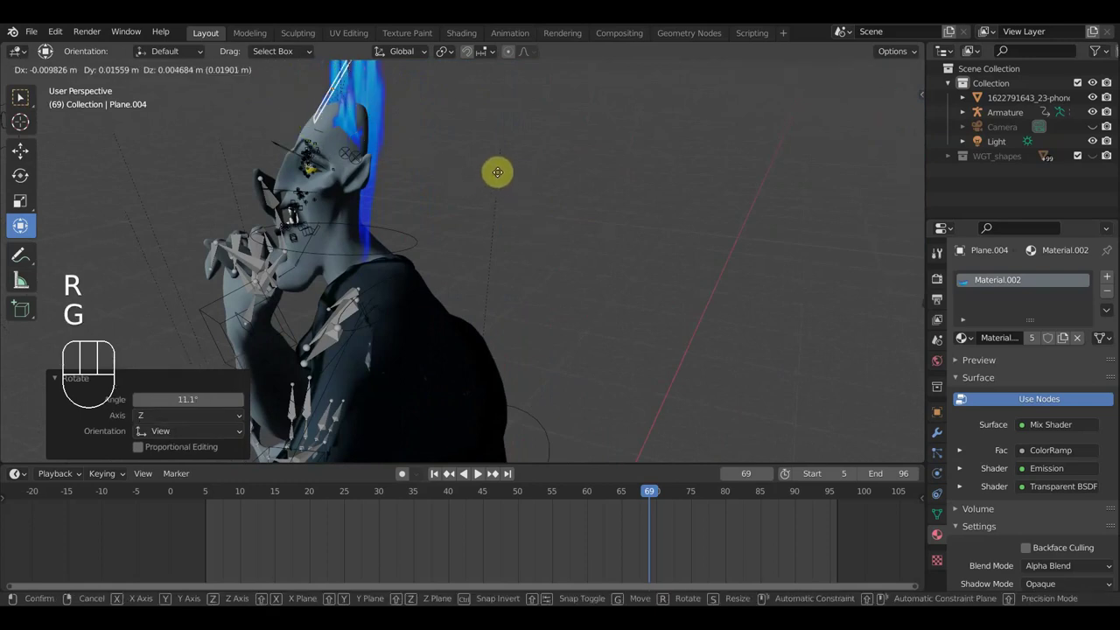
left_click(509, 182)
scroll("up", 3)
left_click_drag(581, 204, 613, 202)
left_click_drag(595, 198, 628, 192)
scroll("down", 3)
left_click_drag(630, 190, 650, 169)
key("KP_0")
Step: Deselect everything, play and stop the flame animation against the cave, stepping to frame 83
left_click_drag(662, 210, 661, 303)
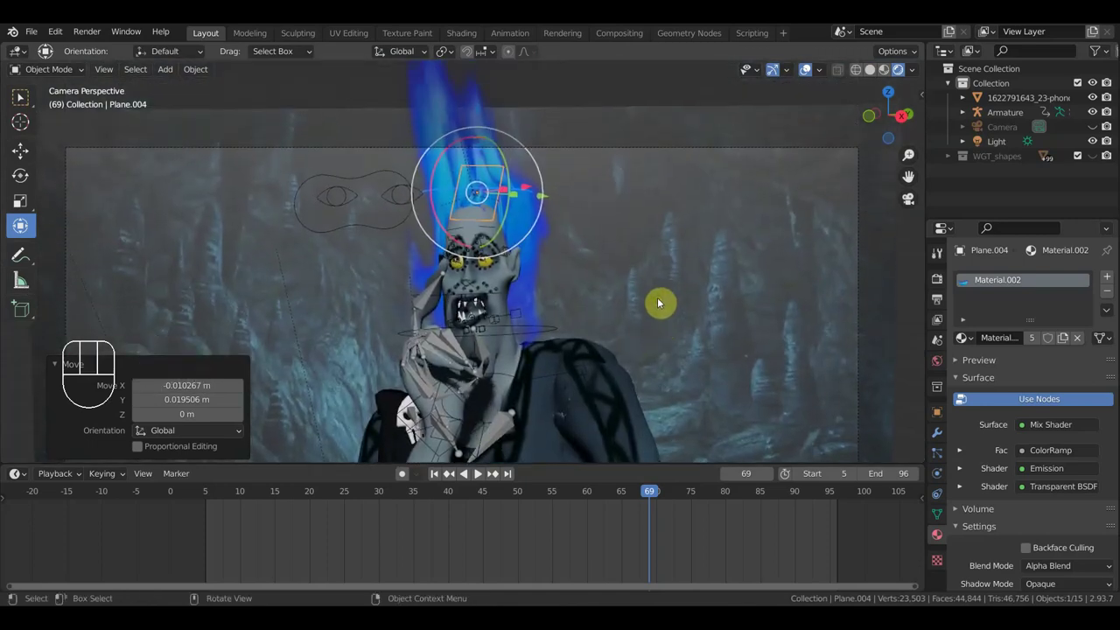
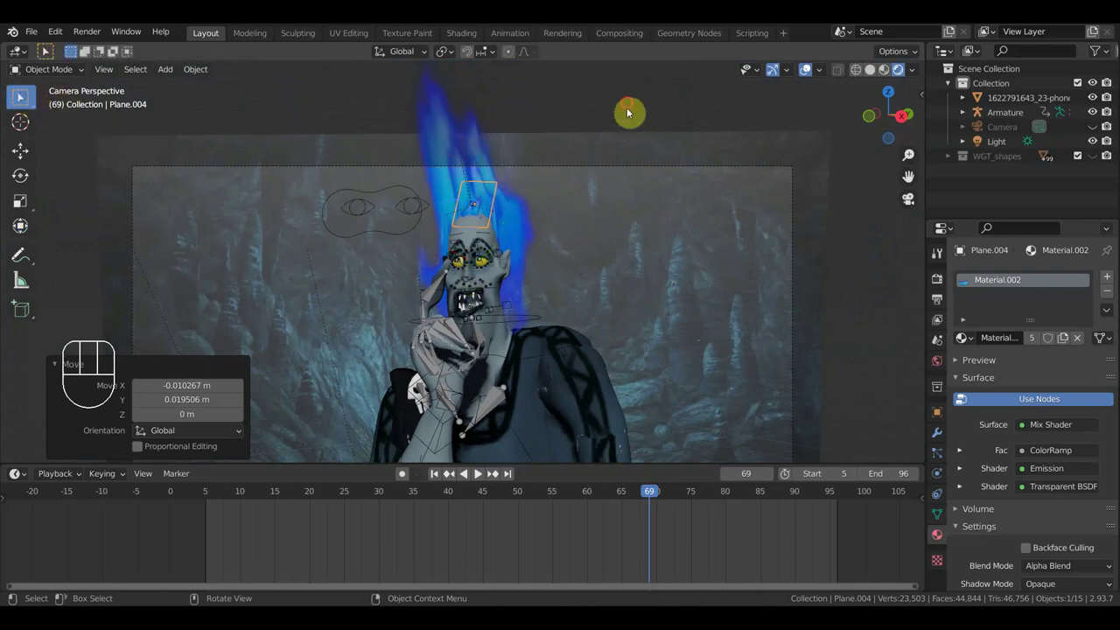
left_click(634, 107)
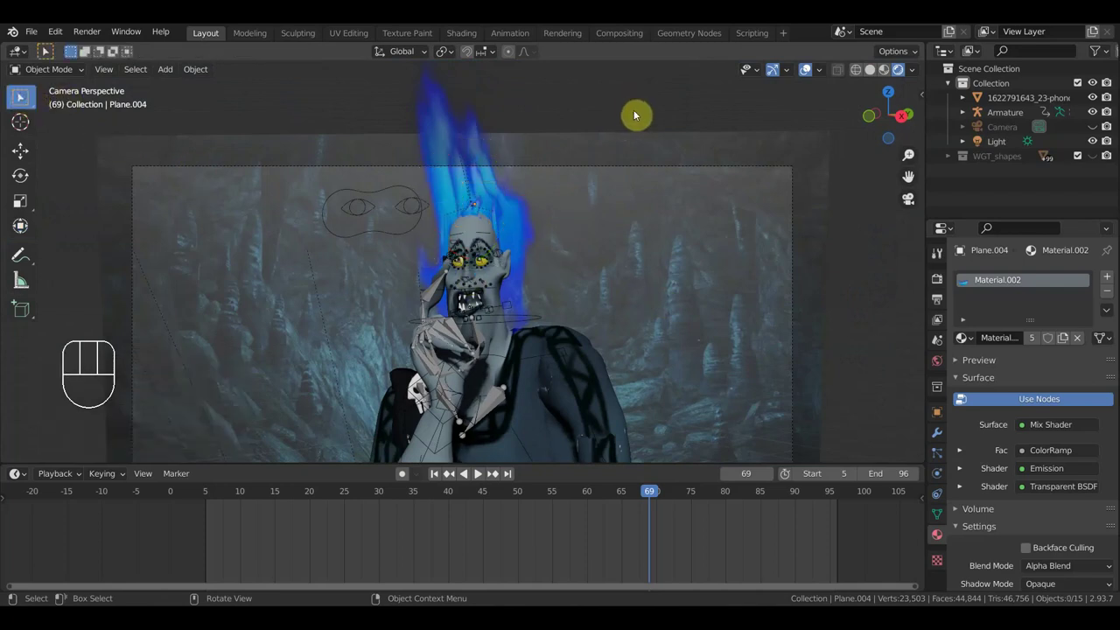
key("space")
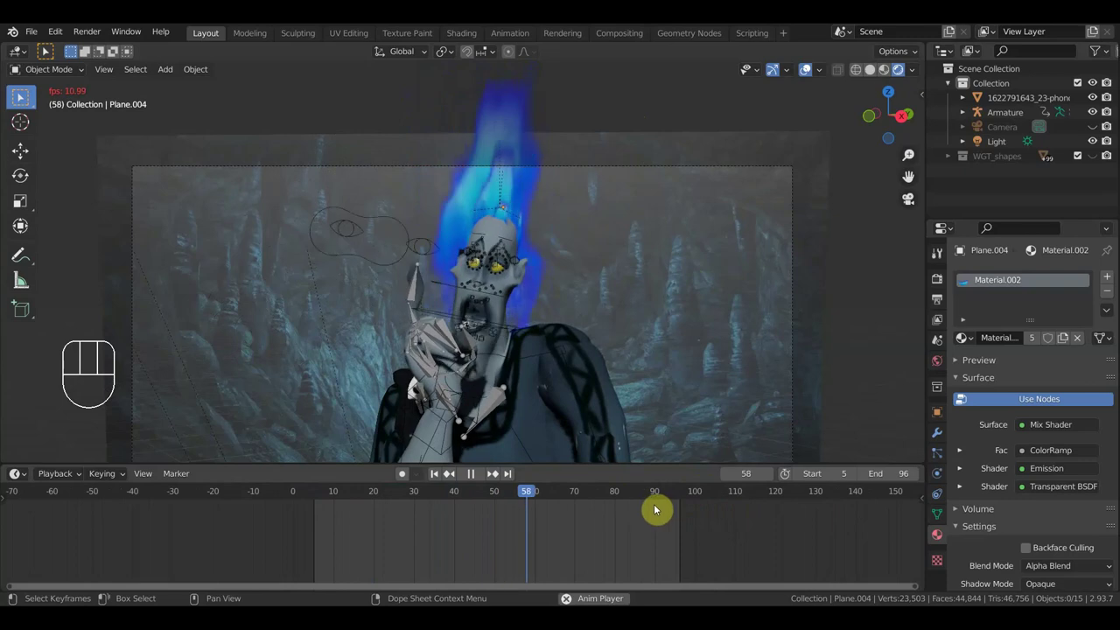
key("space")
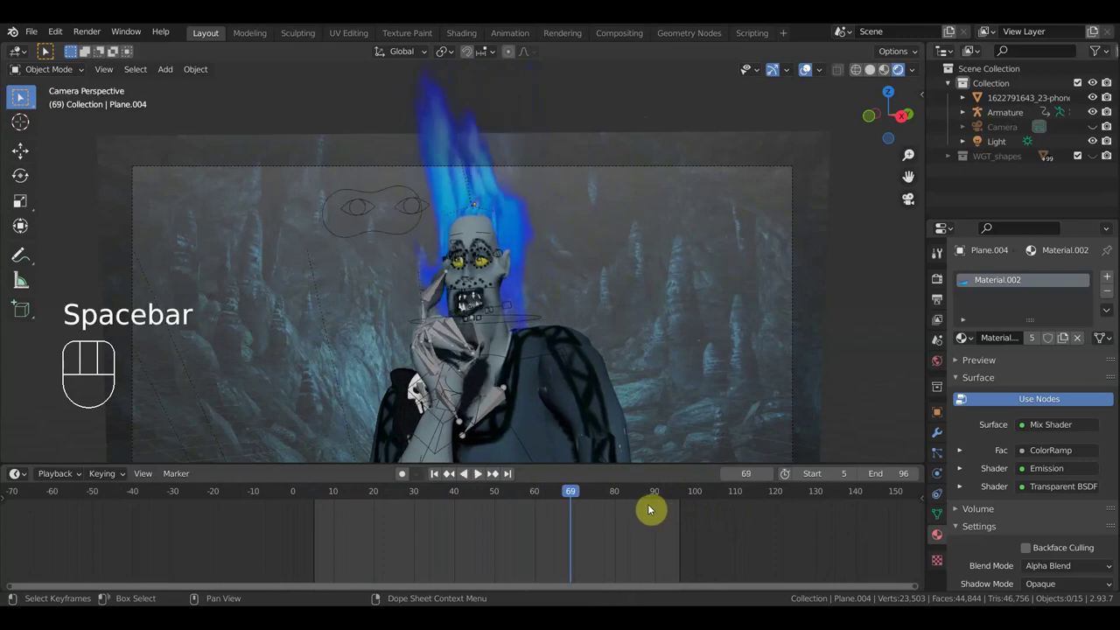
key("space")
key("space")
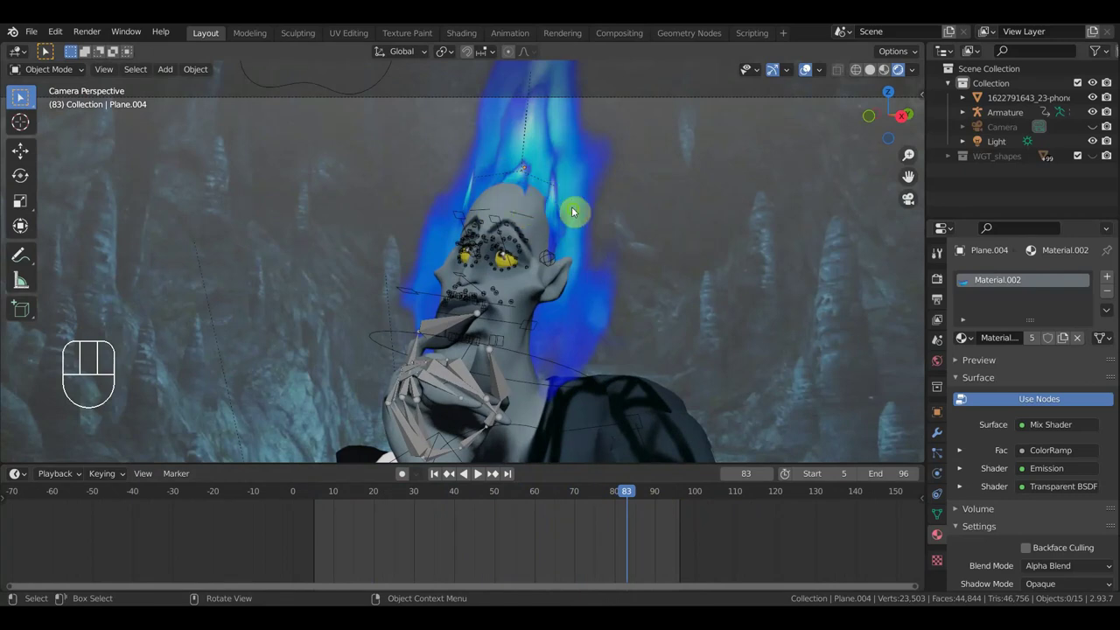
Step: Leave the camera view, orbit around the head and select fire planes in turn
middle_click(601, 223)
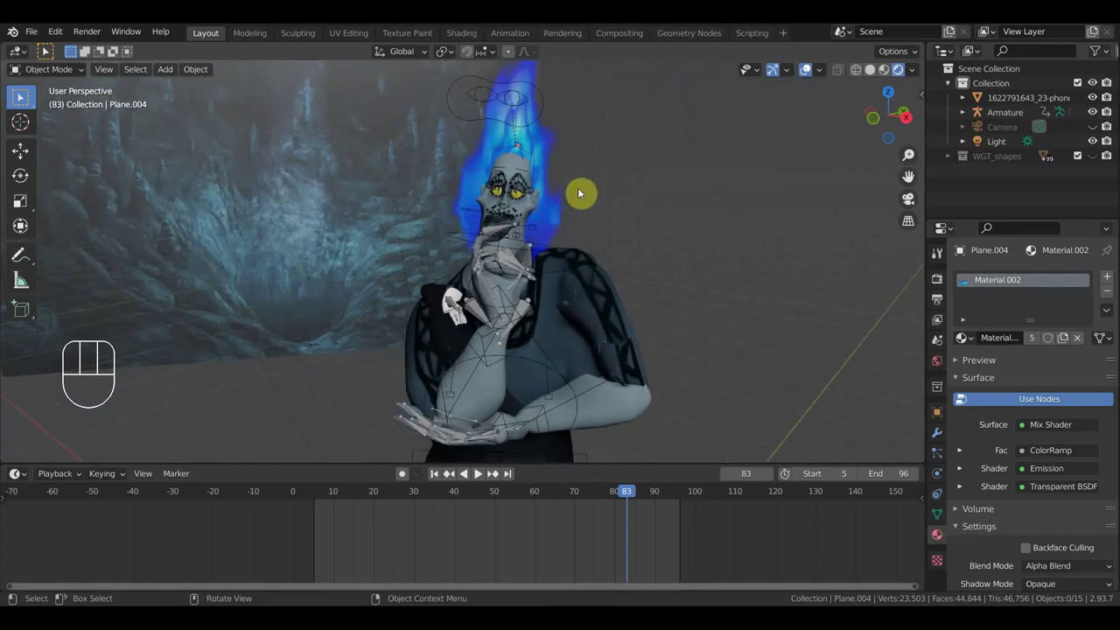
left_click_drag(588, 267, 578, 289)
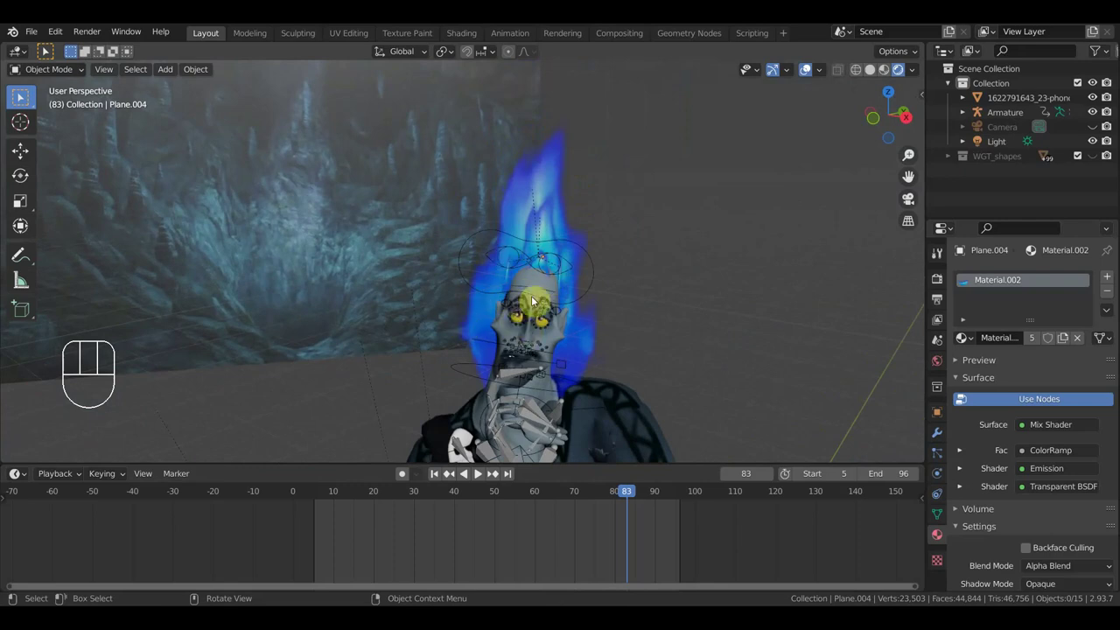
left_click(555, 264)
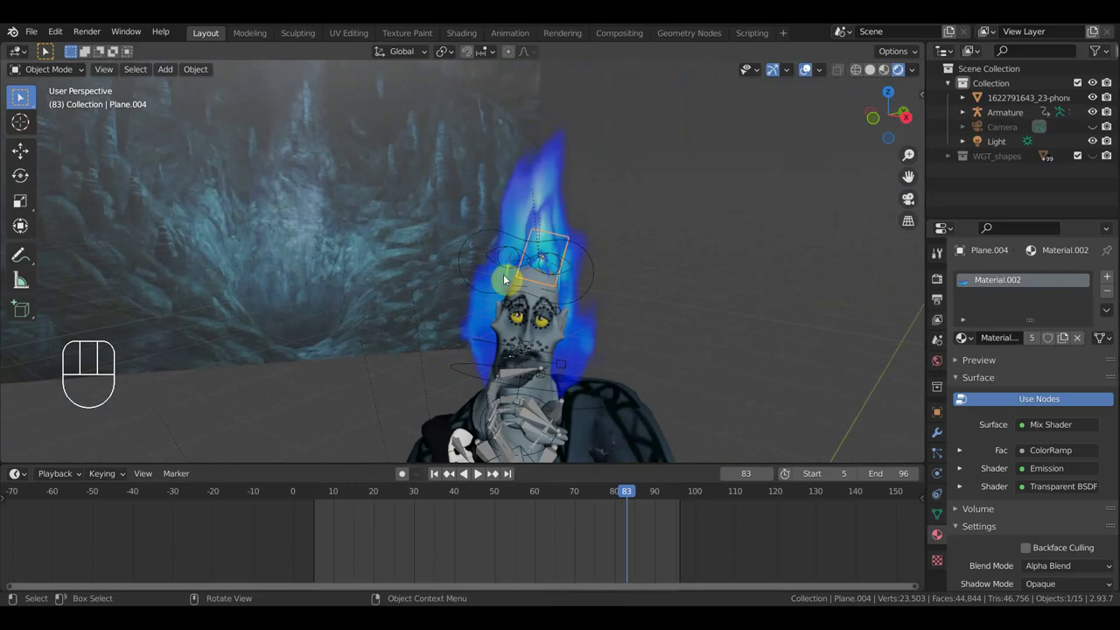
left_click(506, 279)
Step: Duplicate a fire plane into Plane.005 and start rotating it around the head
left_click(510, 277)
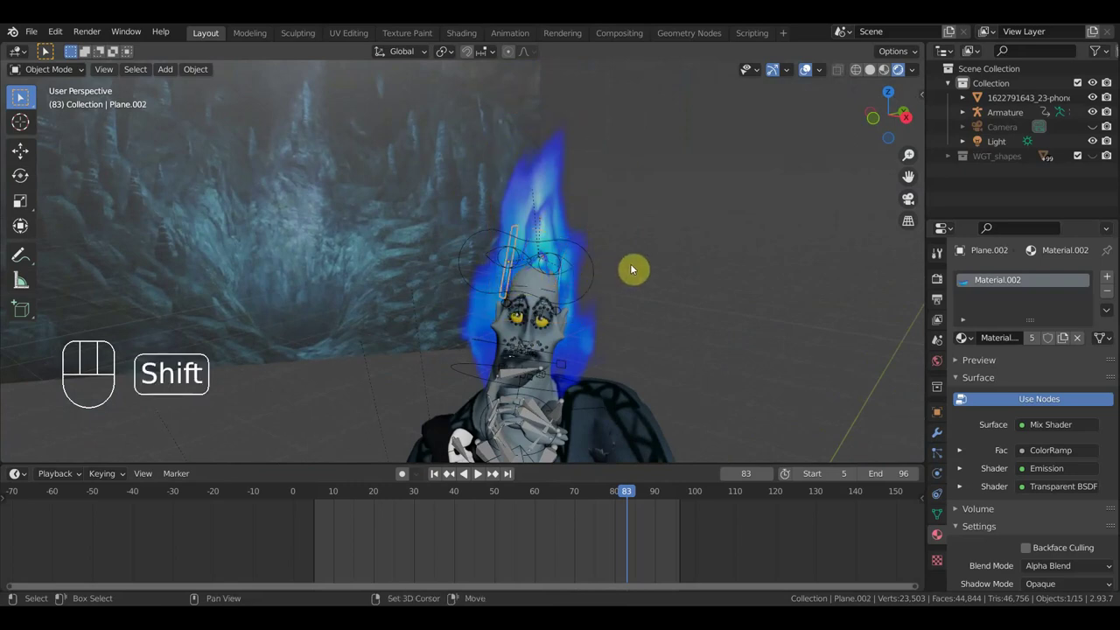
key("shift+d")
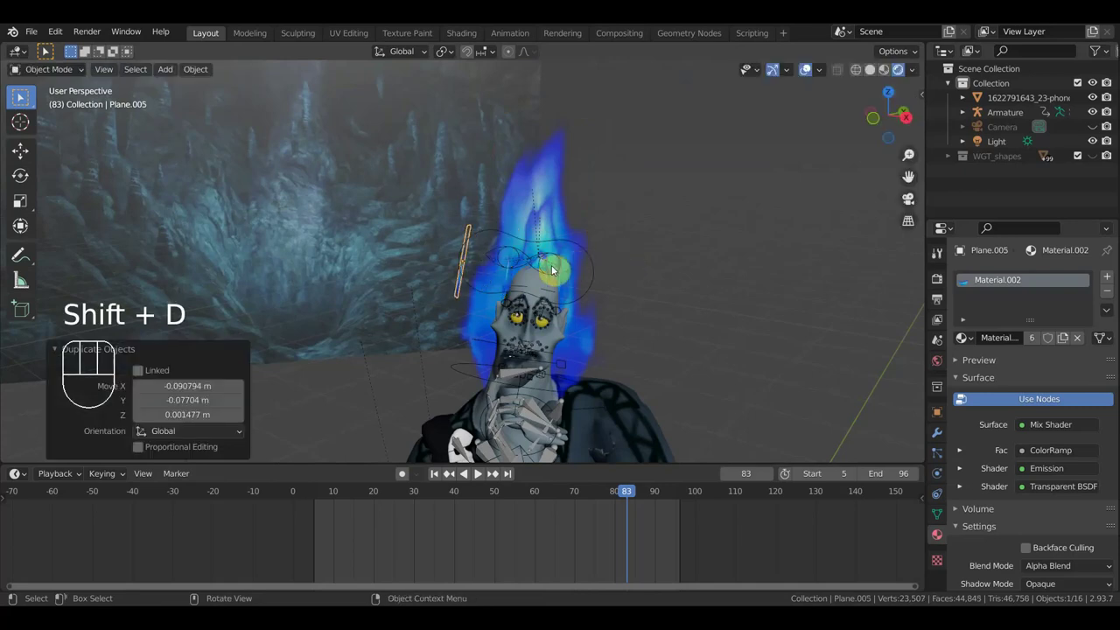
left_click_drag(626, 332, 605, 393)
key("r")
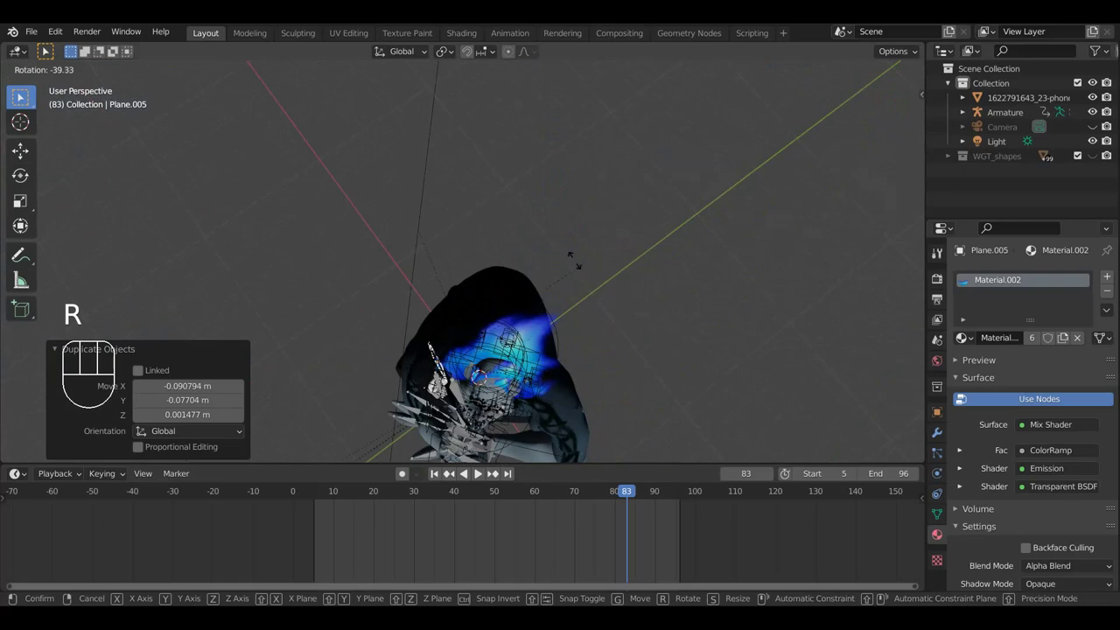
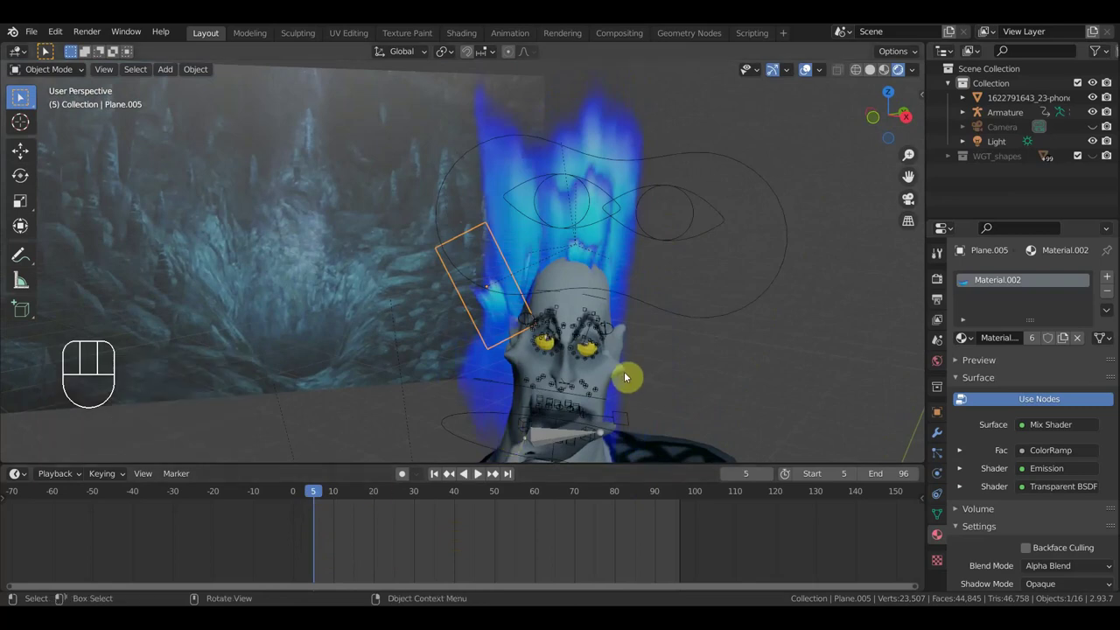
Step: Scale Plane.005 and keyframe it, then move and enlarge it at frame 19 and key that too
key("s")
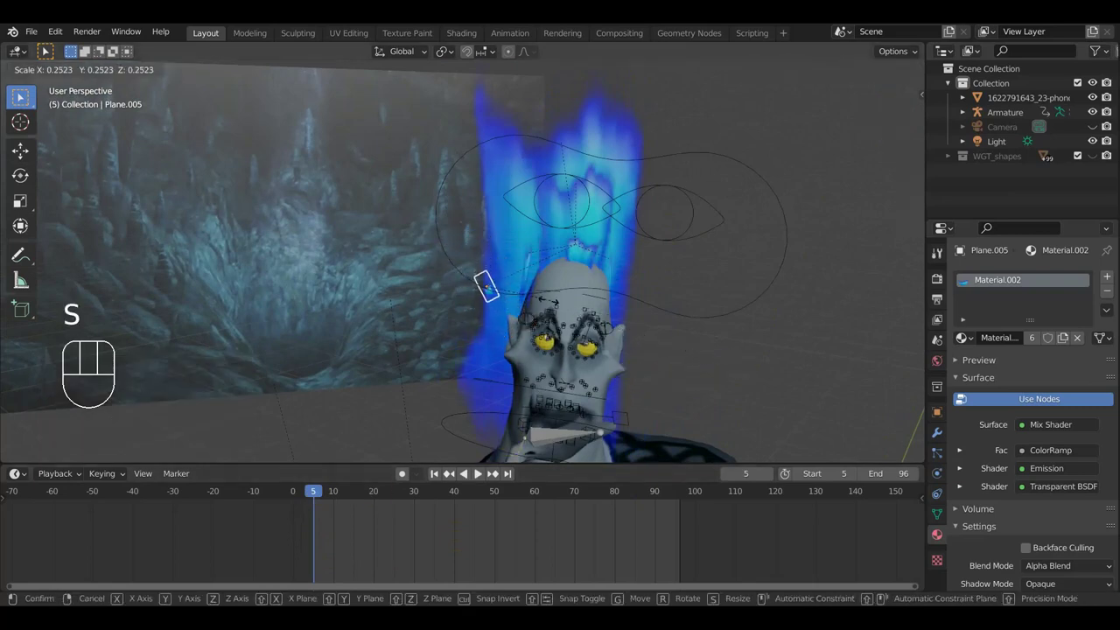
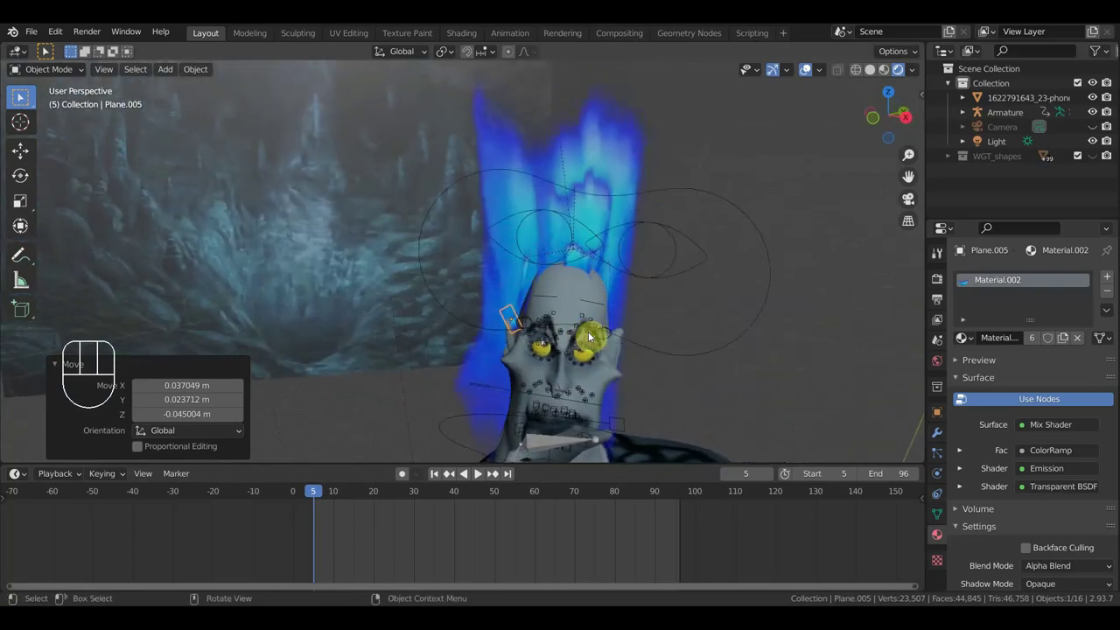
key("i")
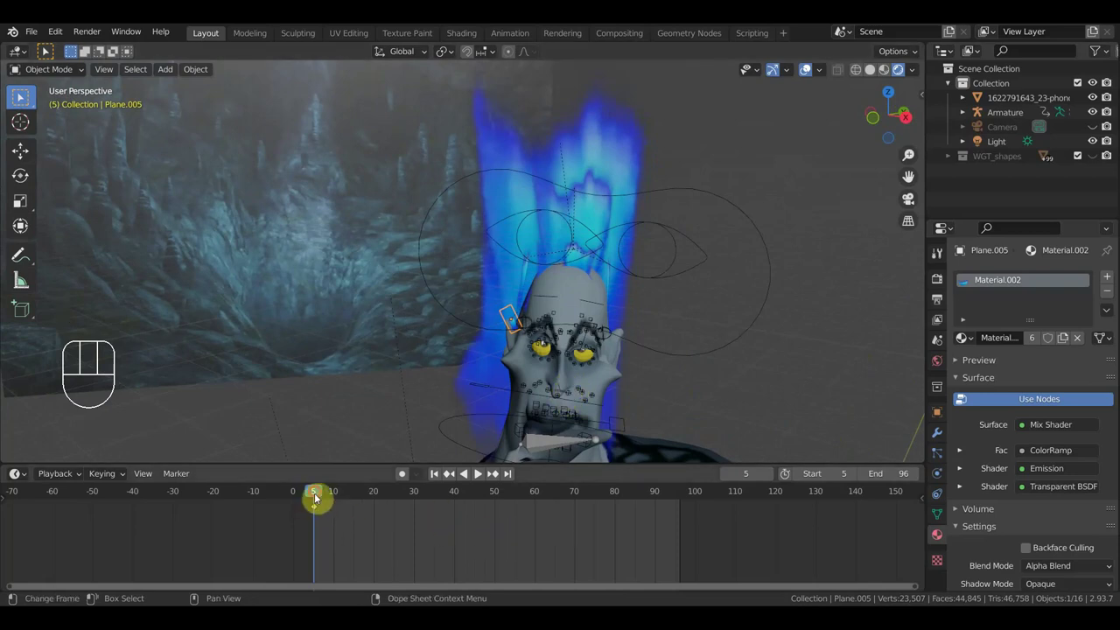
left_click_drag(341, 496, 504, 443)
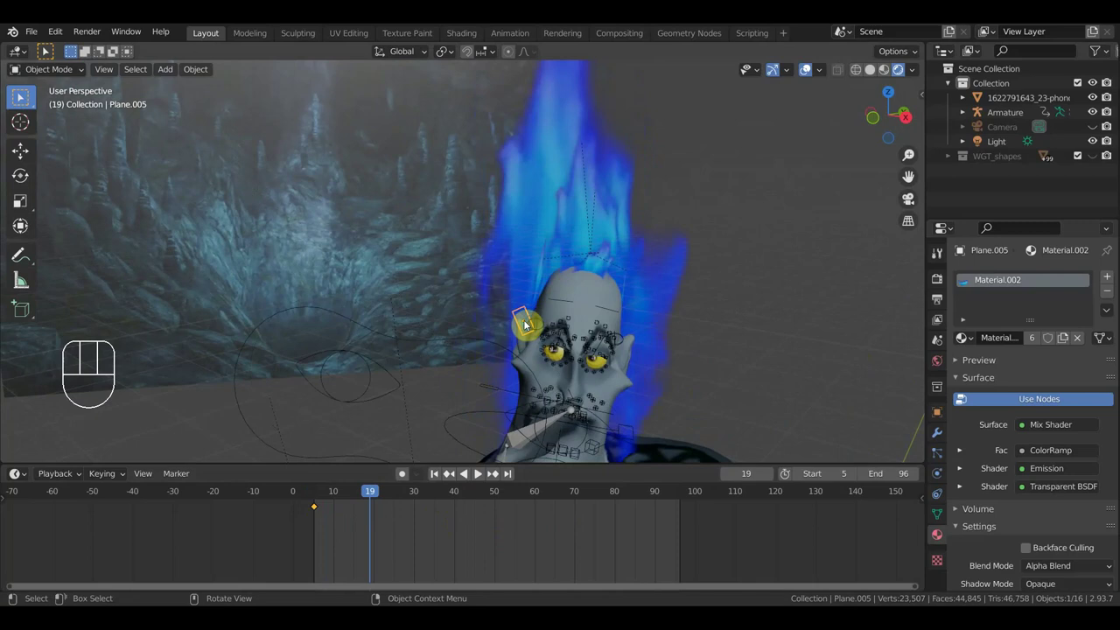
key("g")
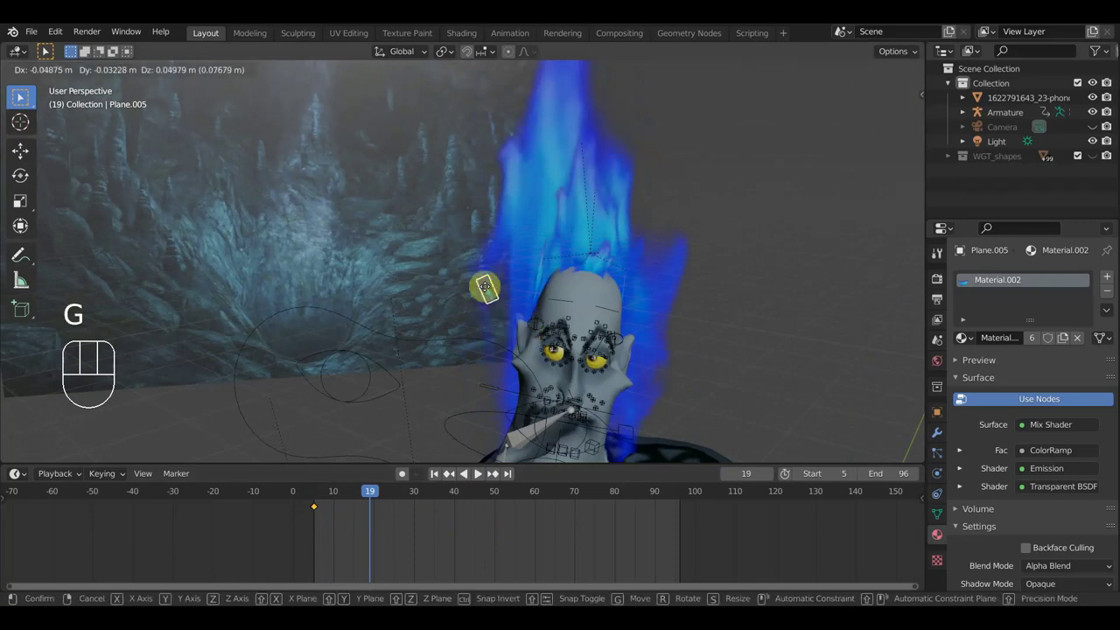
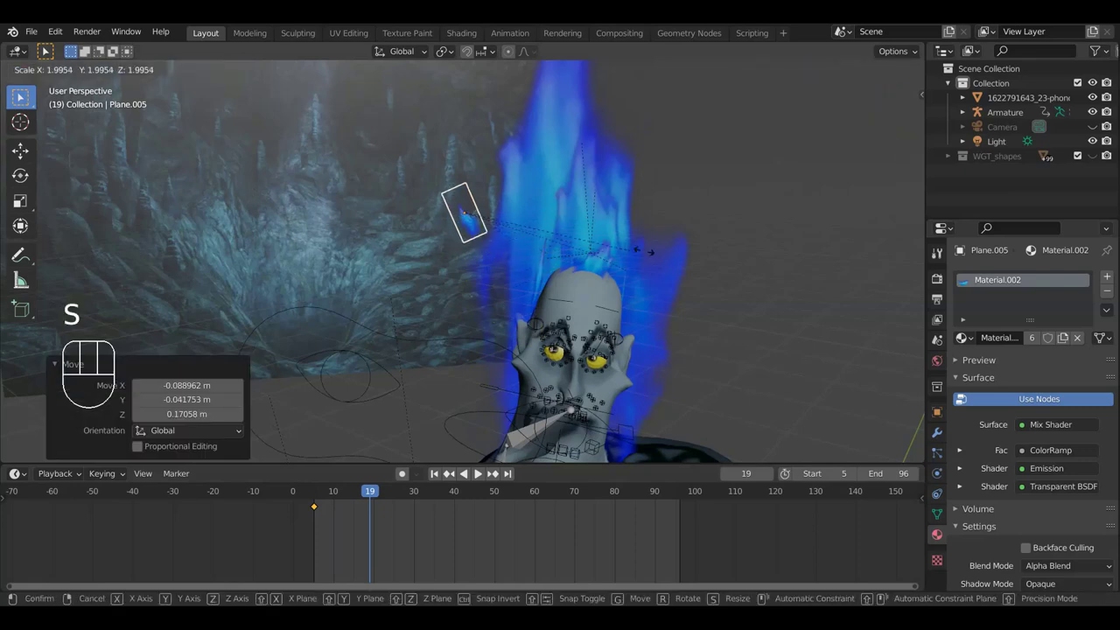
left_click(679, 256)
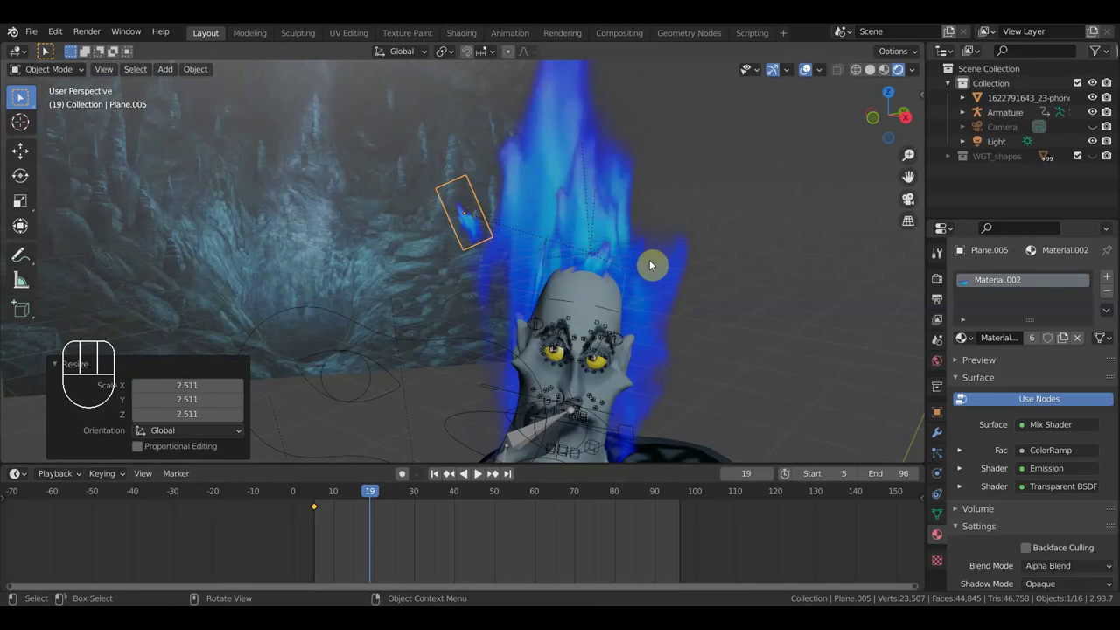
key("i")
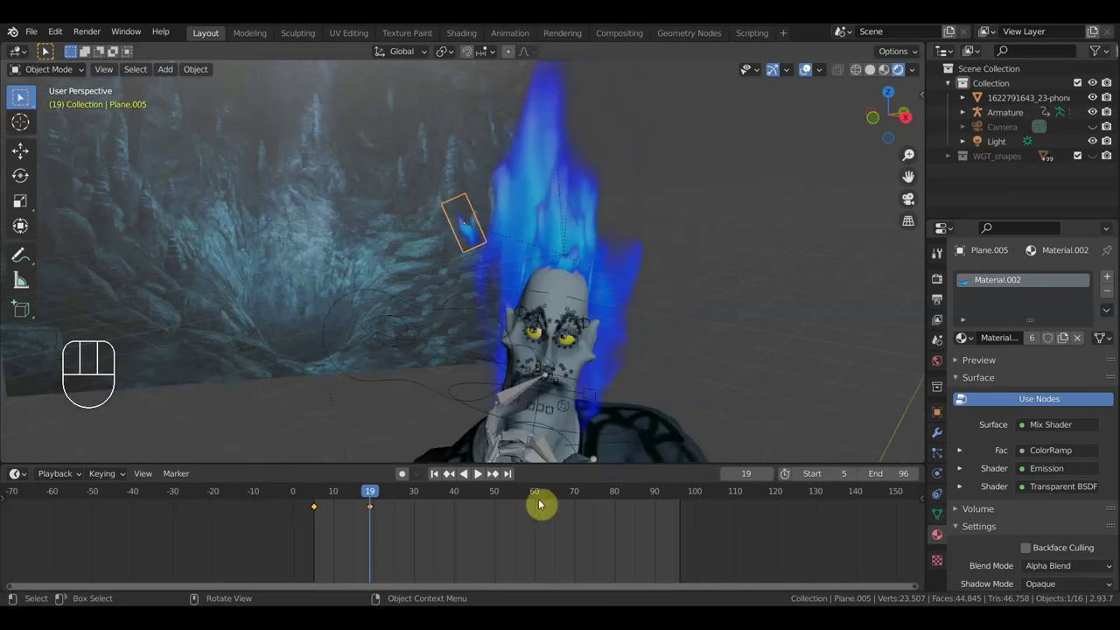
Step: At frame 33, reposition Plane.005 and shrink it to roughly 0.17
left_click_drag(350, 489, 449, 500)
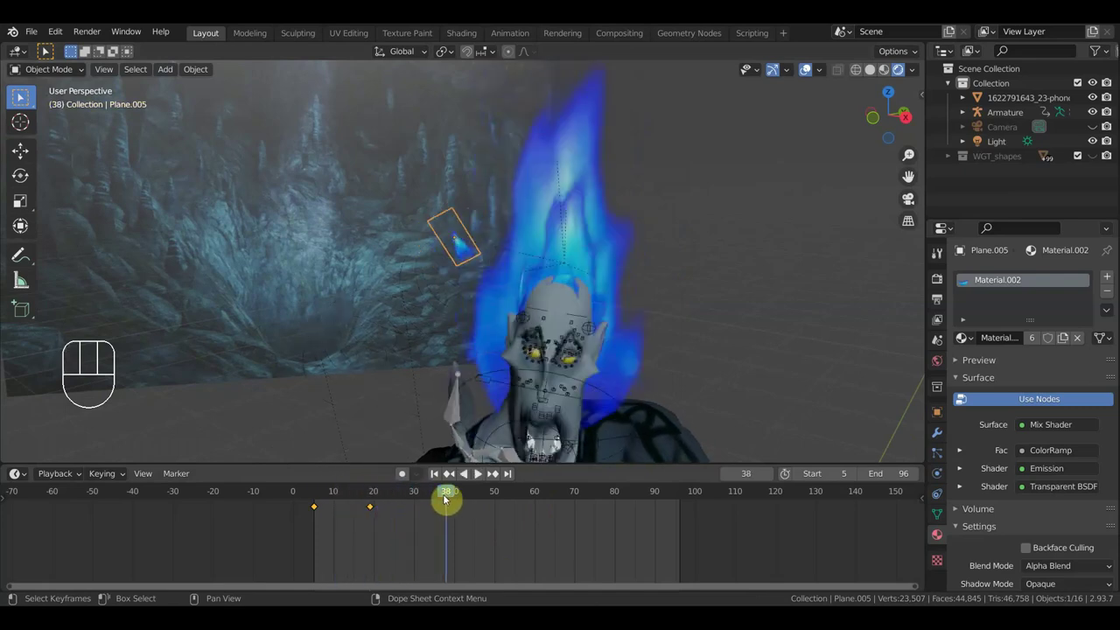
left_click(433, 498)
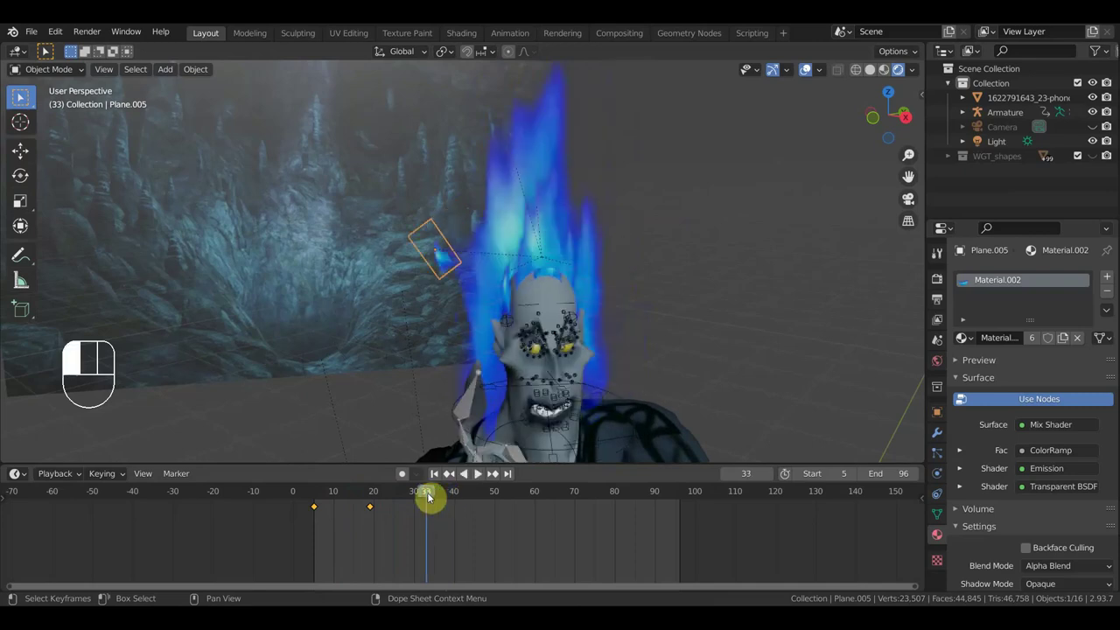
key("g")
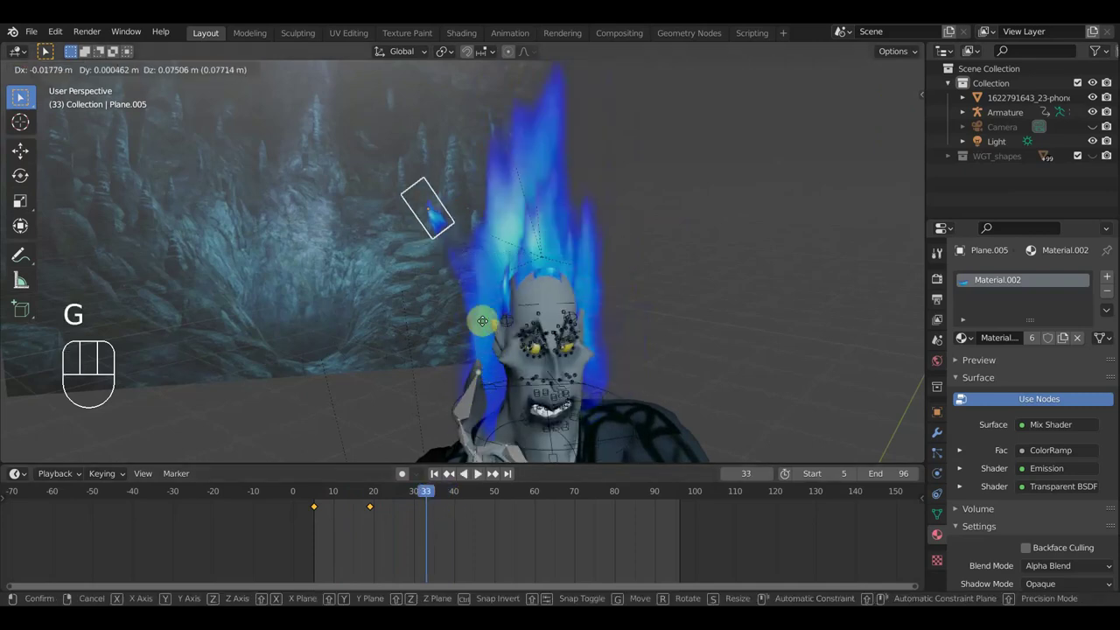
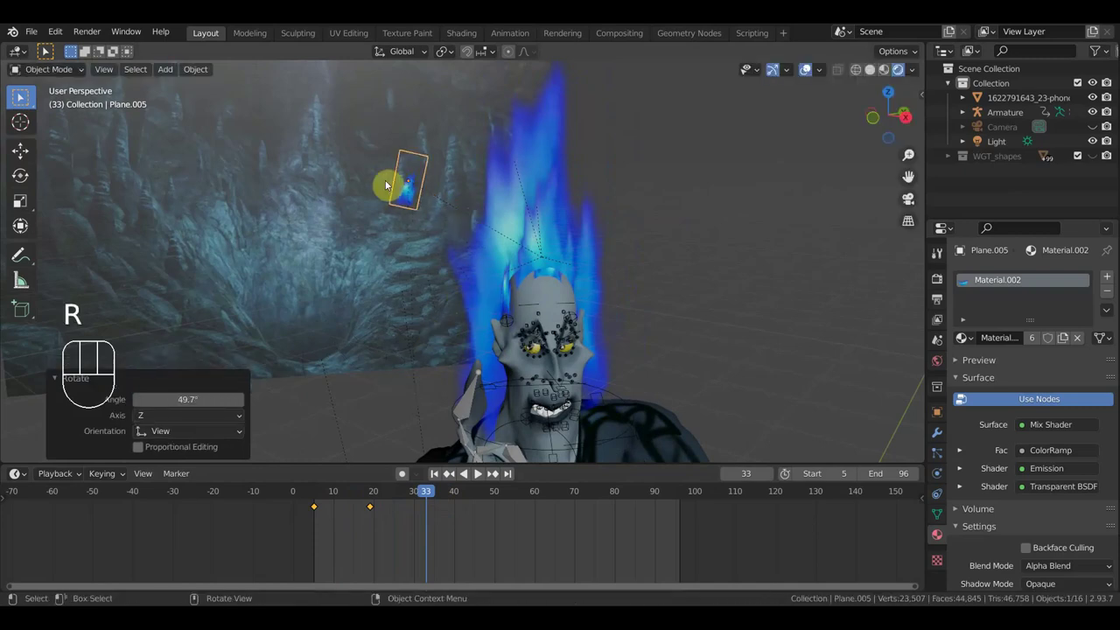
key("g")
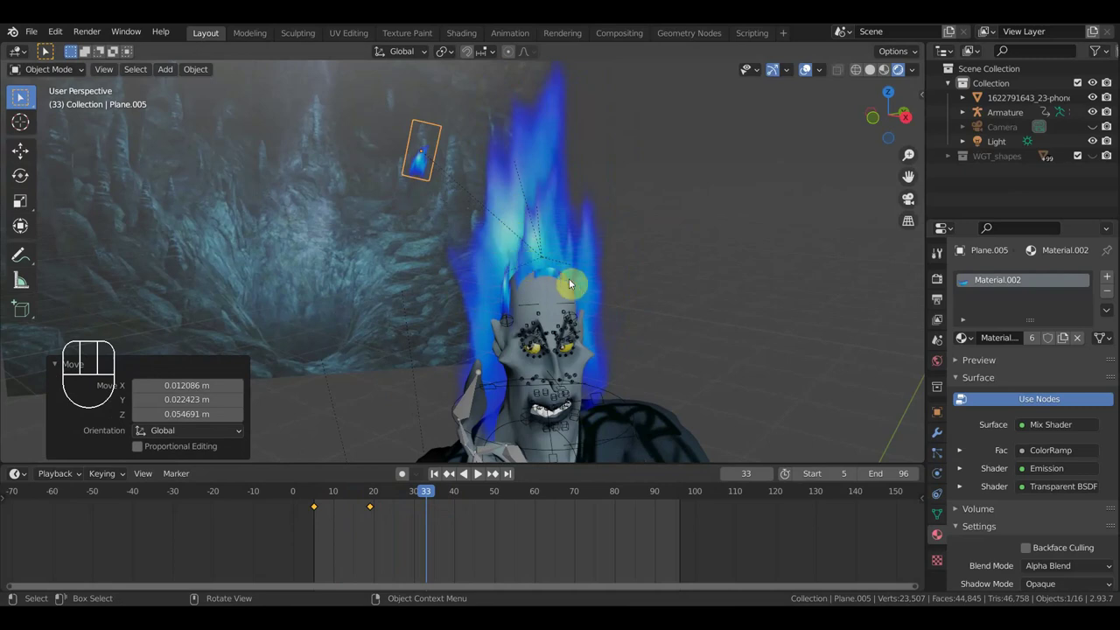
key("s")
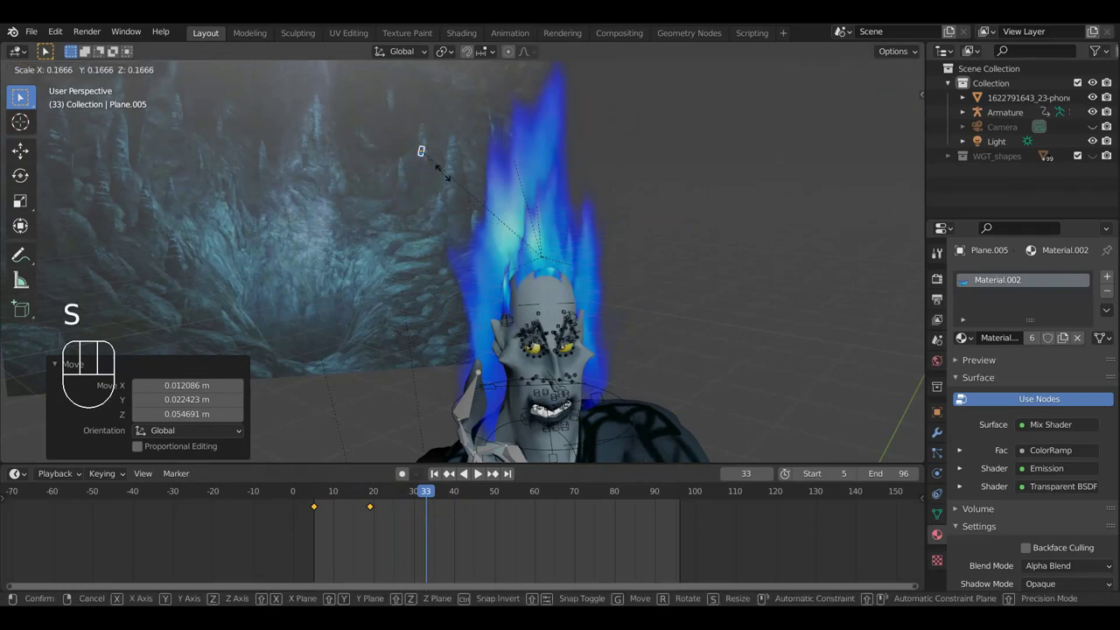
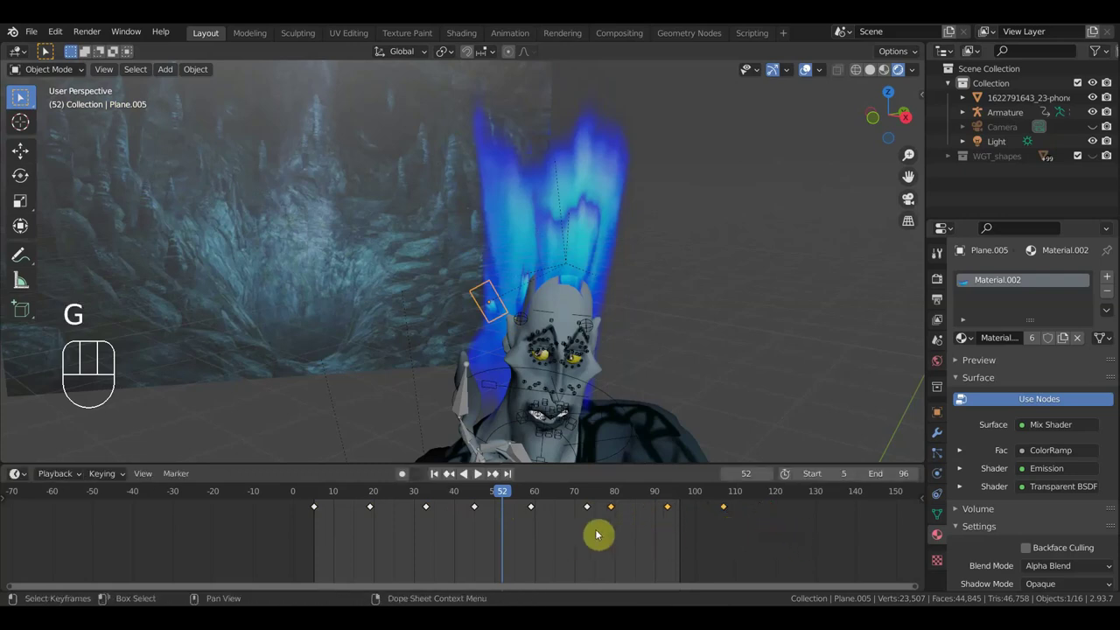
key("space")
key("space")
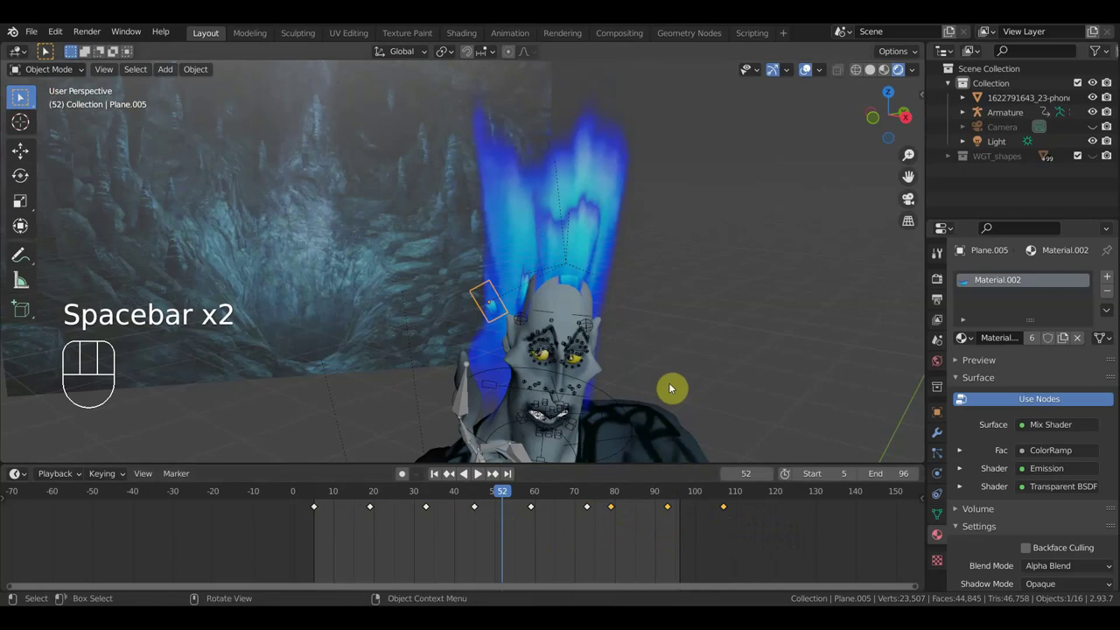
key("space")
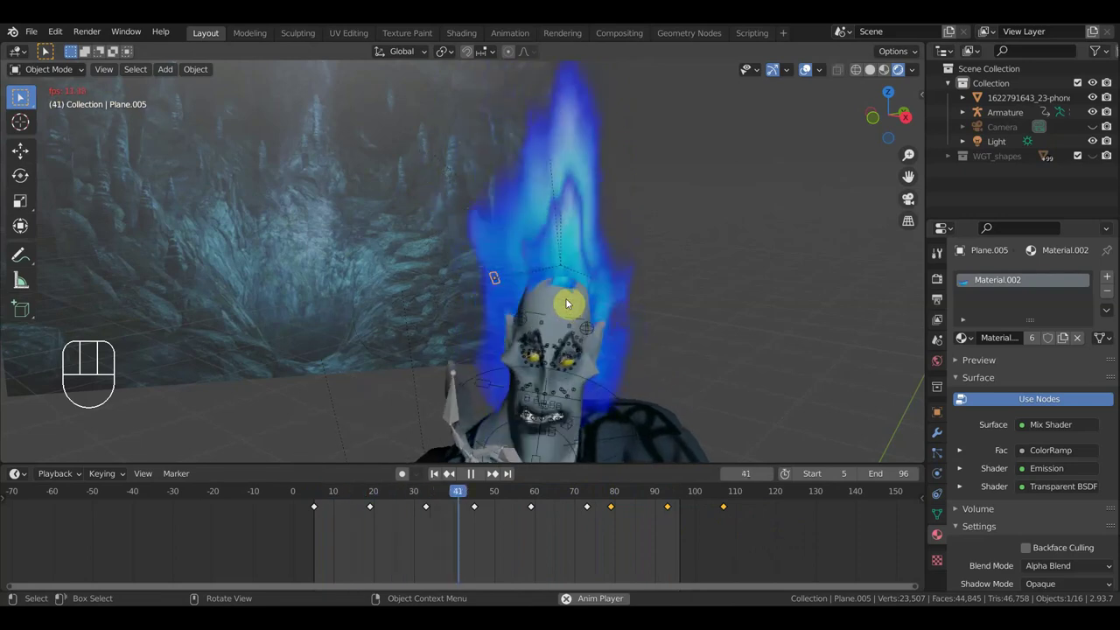
key("space")
left_click(670, 214)
left_click(772, 249)
key("space")
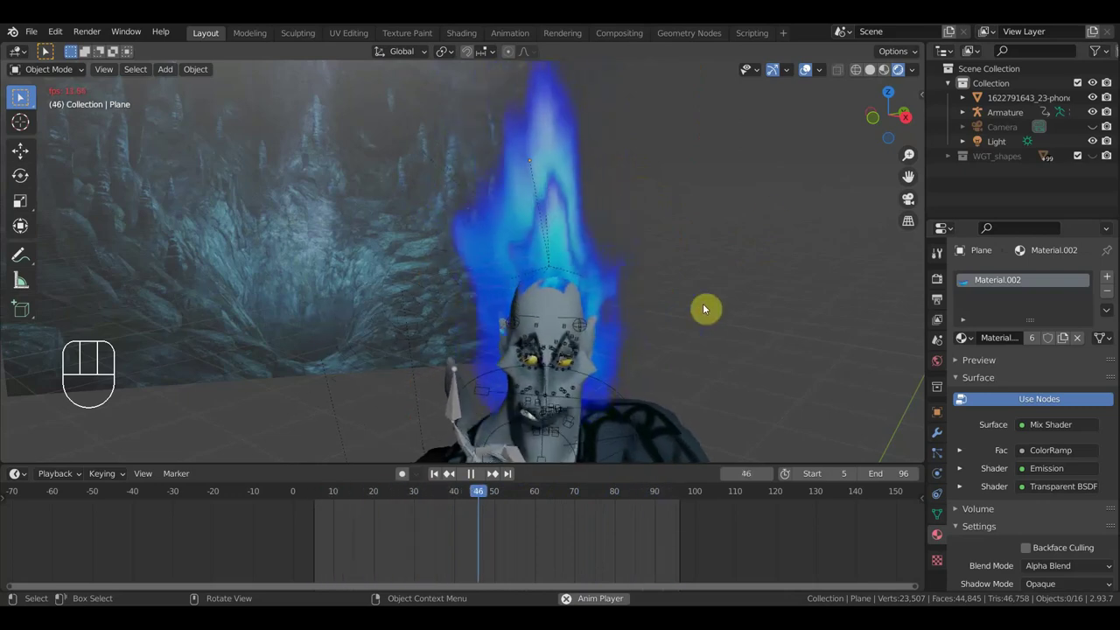
left_click_drag(683, 292, 22, 97)
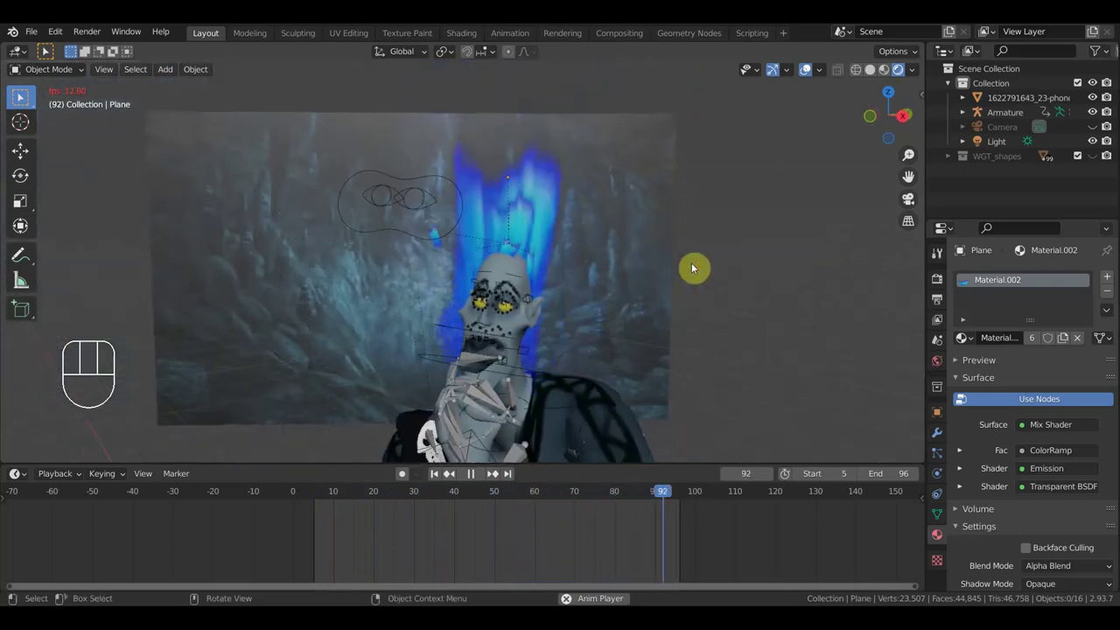
key("space")
Step: Select Plane.001 with transform handles and scale it down to about 0.92 at frame 6
left_click(23, 97)
left_click(22, 97)
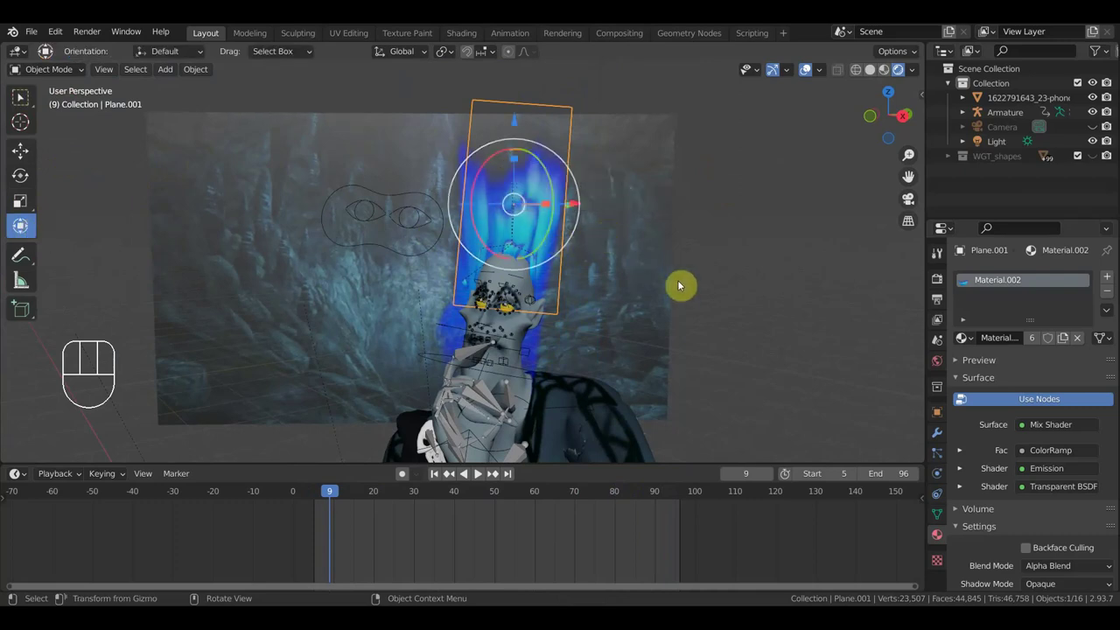
left_click(384, 486)
key("s")
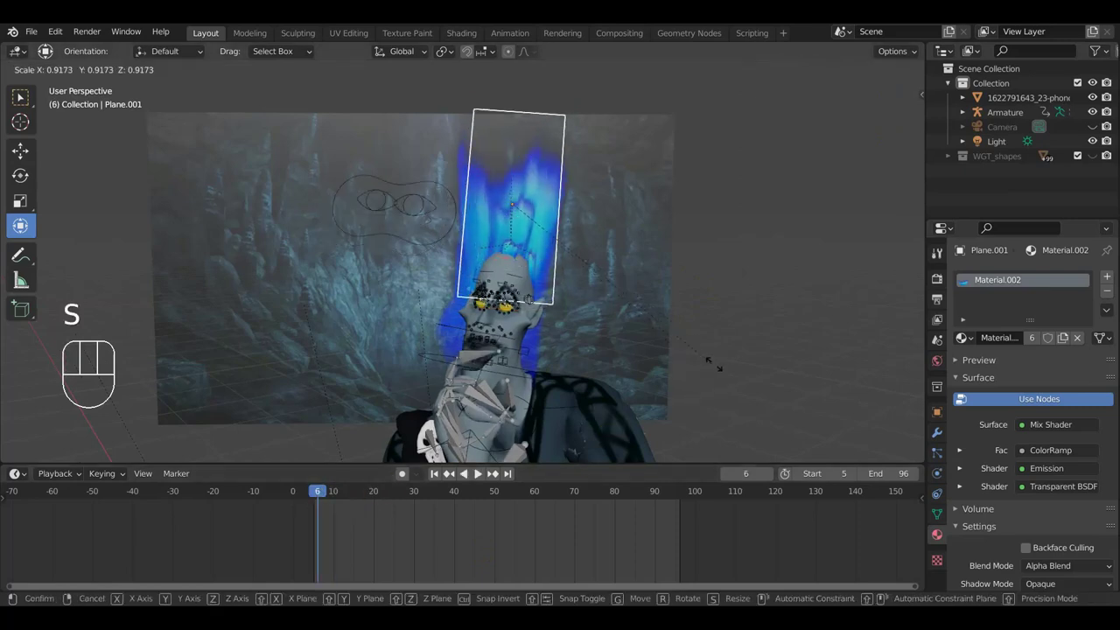
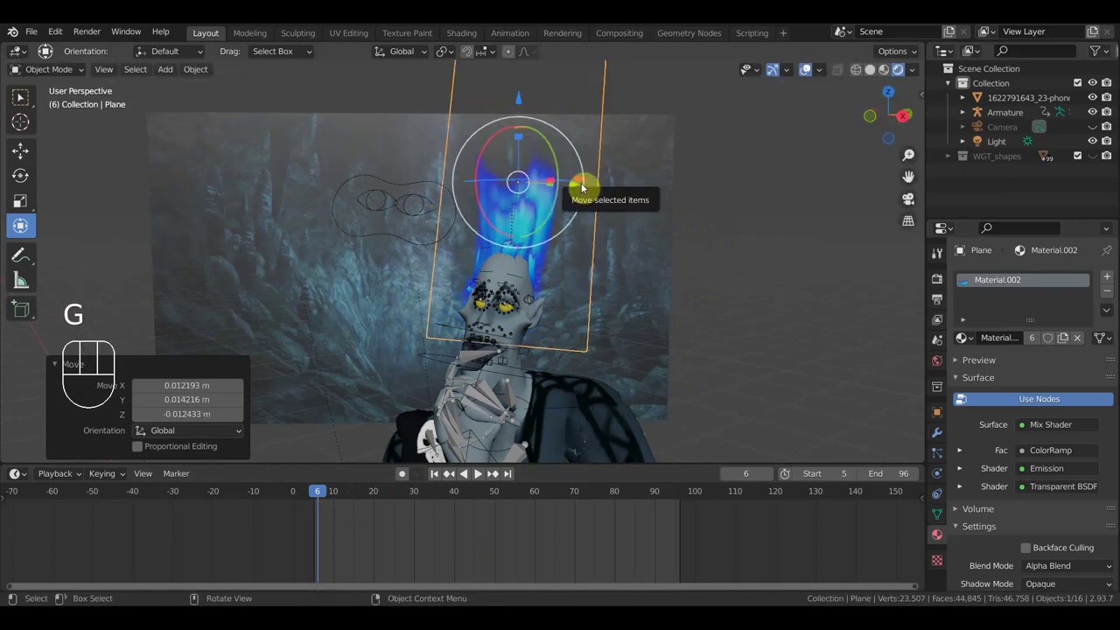
Step: Key location, rotation and scale at frame 6, copy it to frame 96, then enlarge the plane to about 1.30 at frame 49 and key it
key("i")
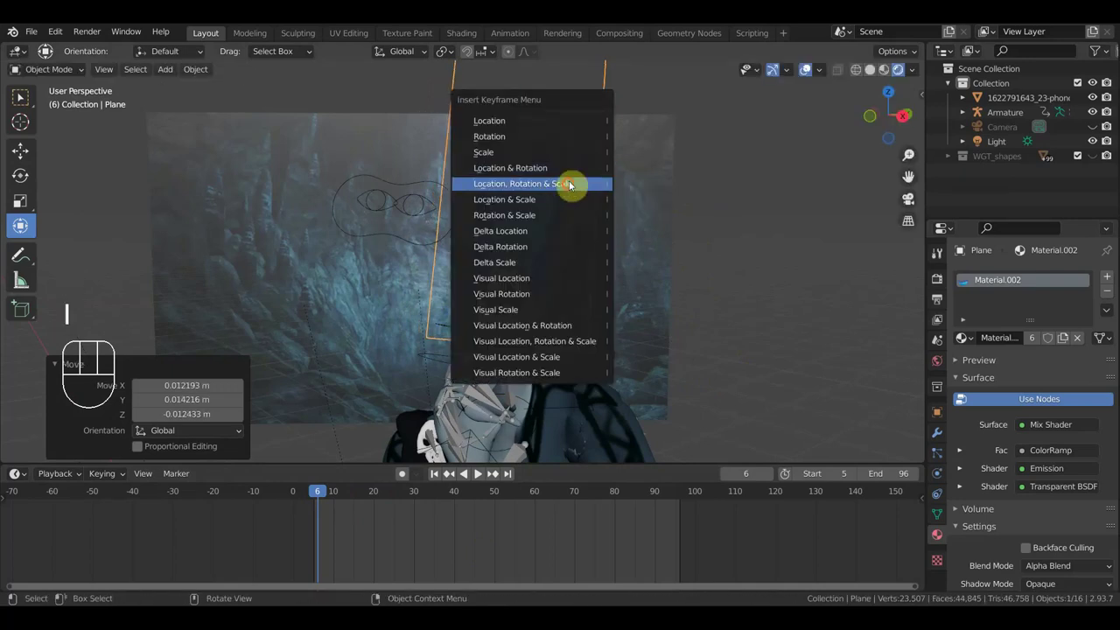
left_click(315, 510)
key("shift+d")
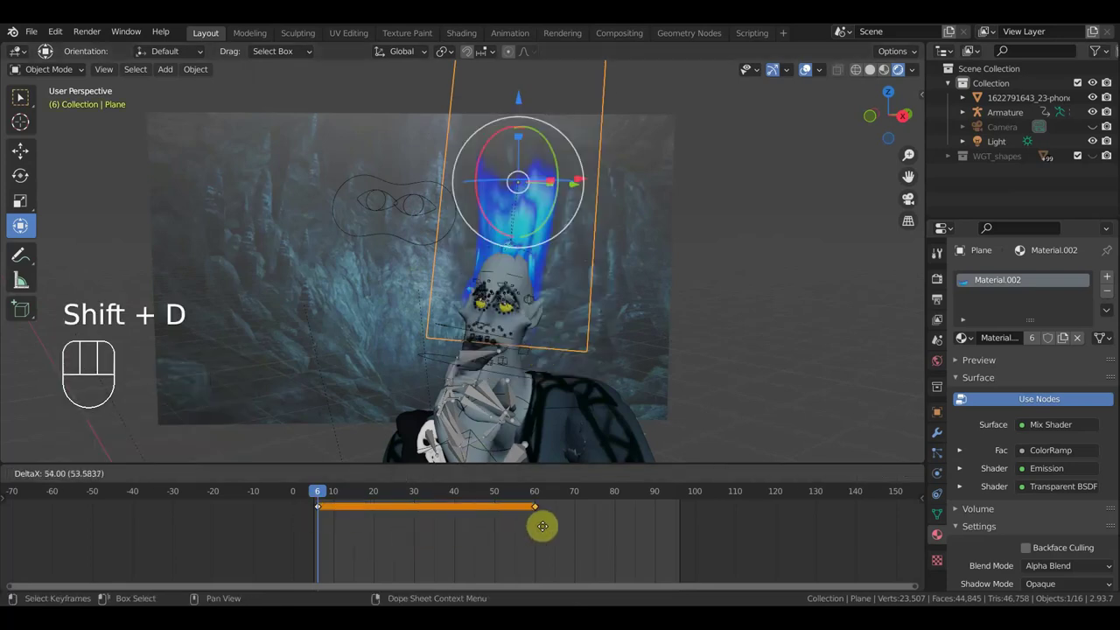
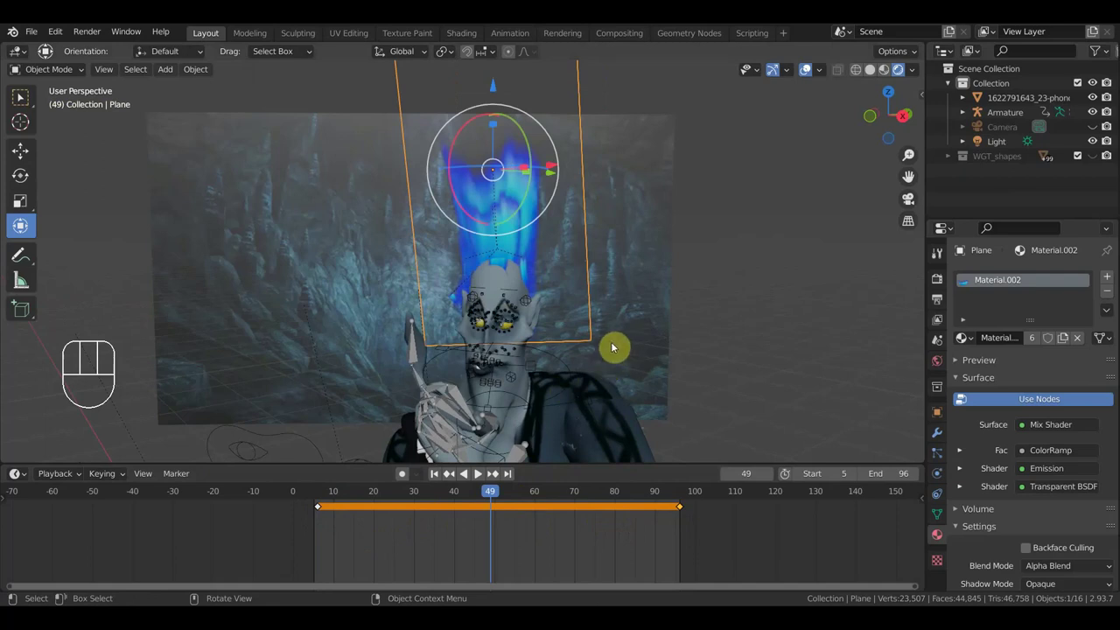
key("s")
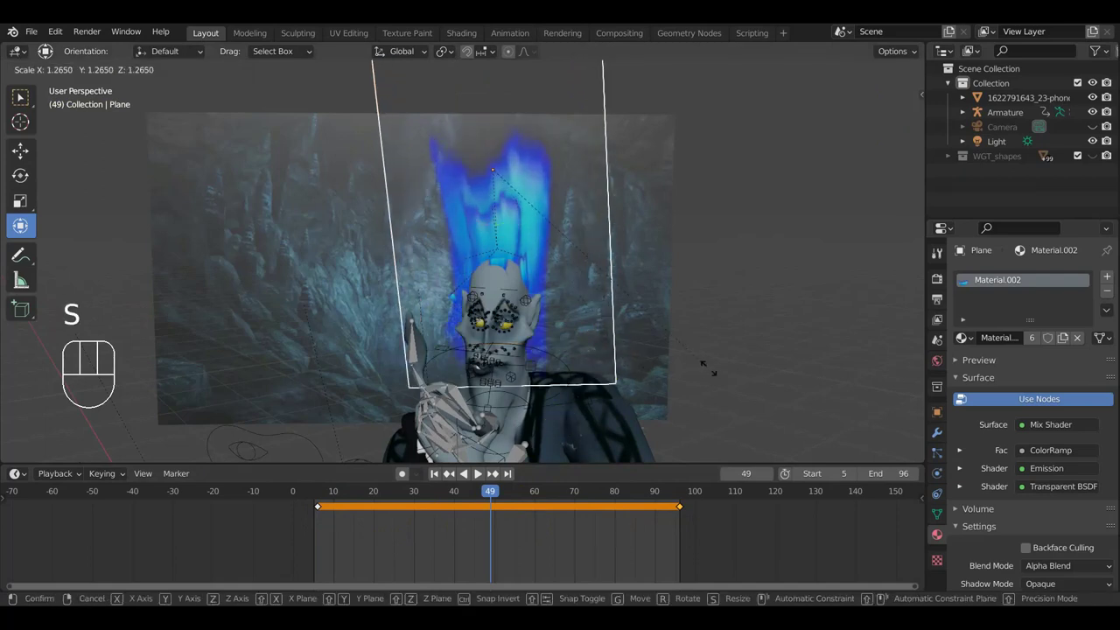
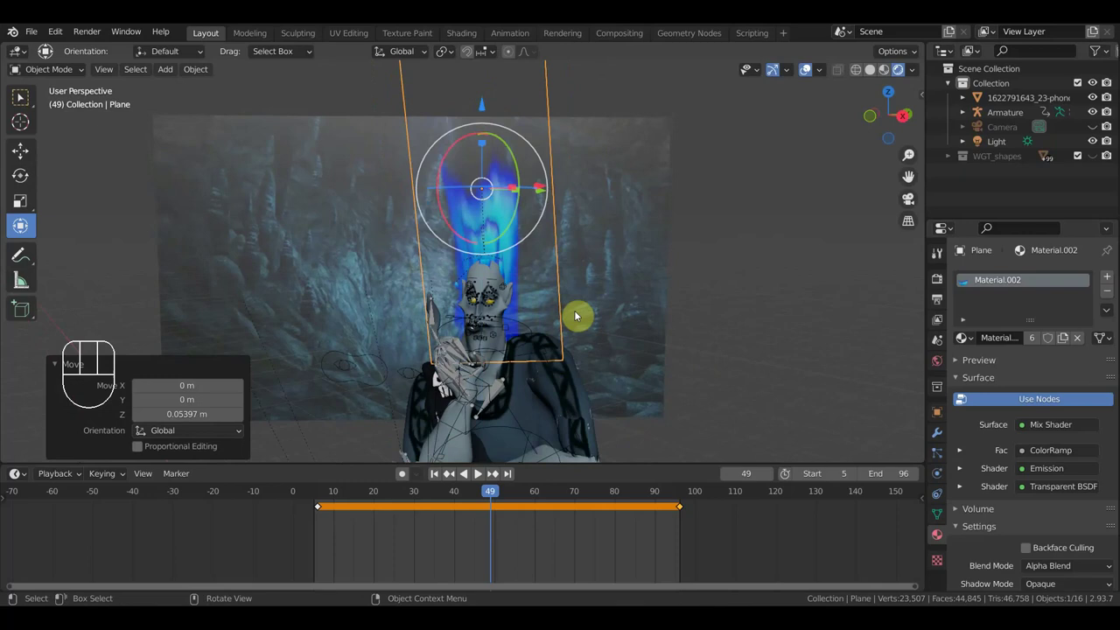
key("i")
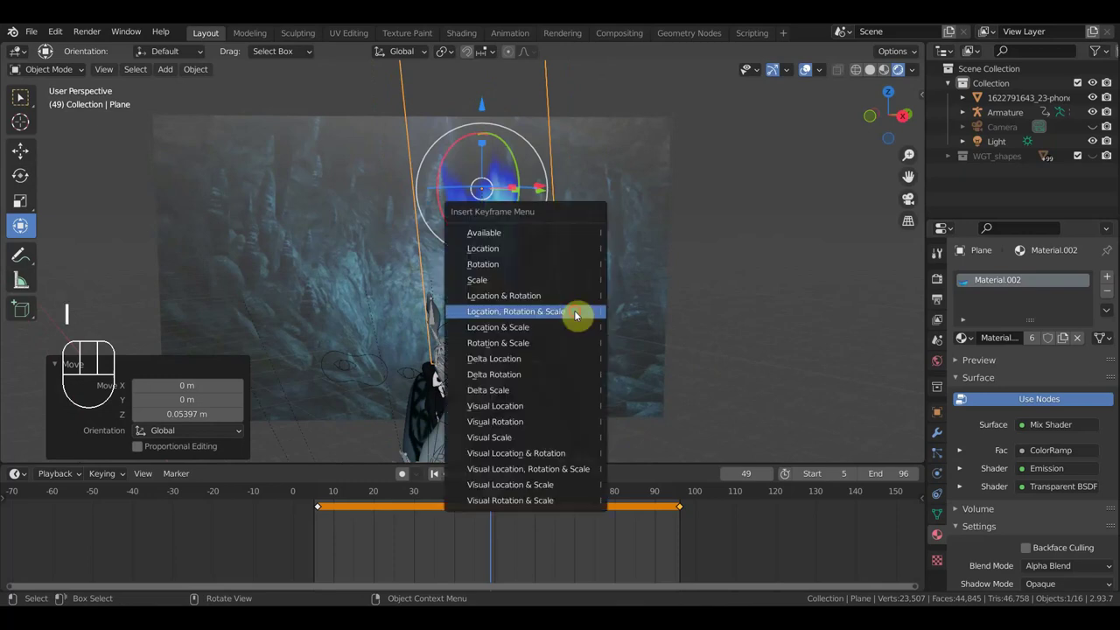
Step: Play the animation, add a keyframe at frame 54, check playback and move on to frame 67
key("space")
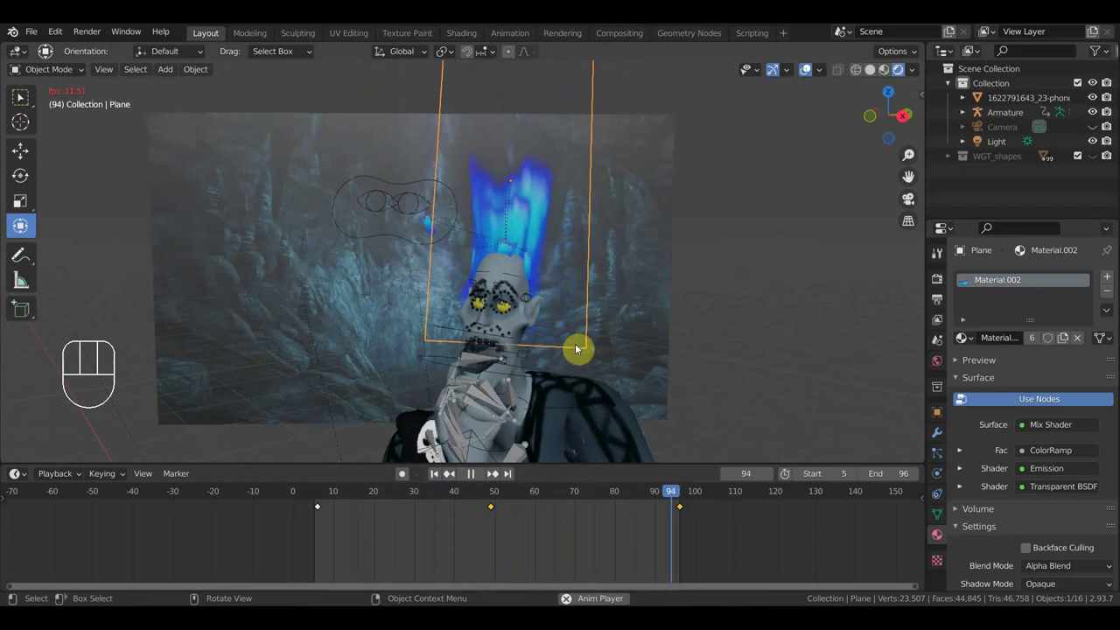
key("space")
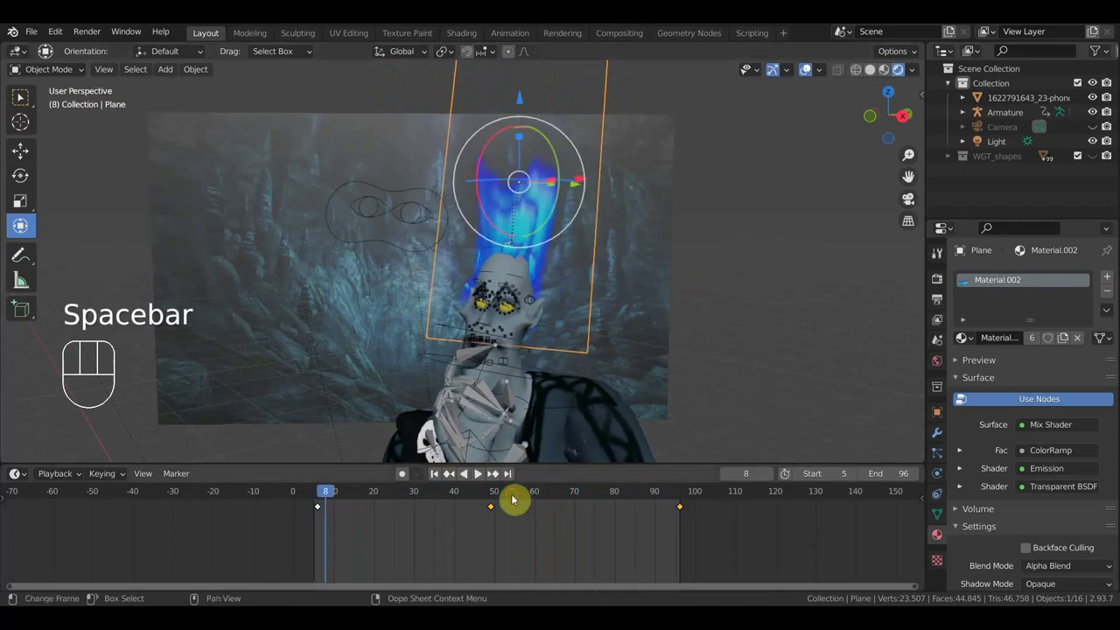
left_click(527, 483)
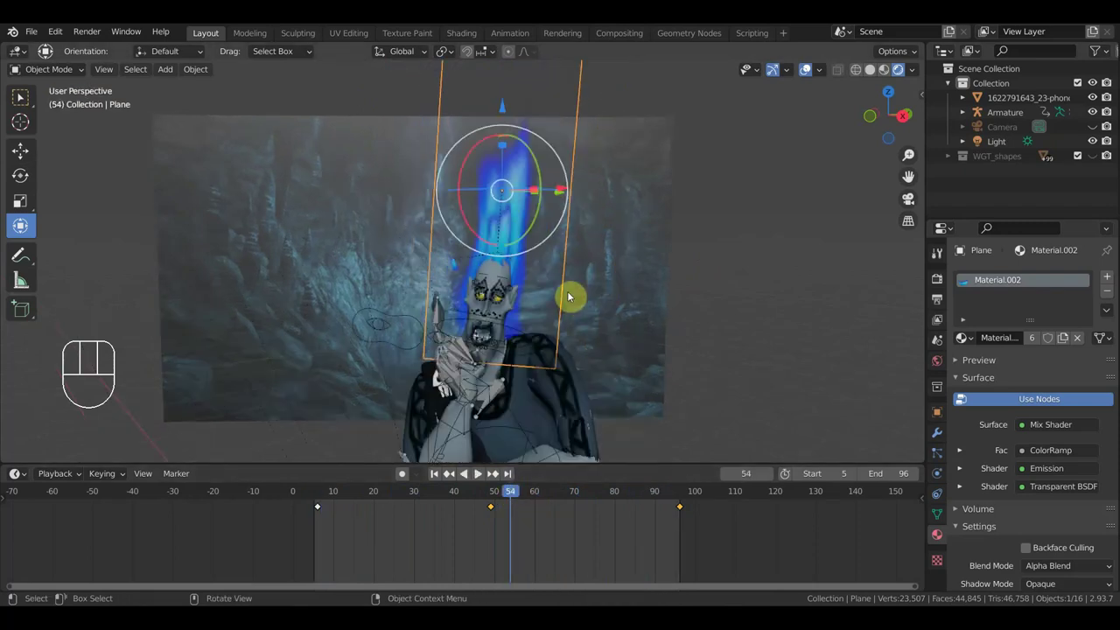
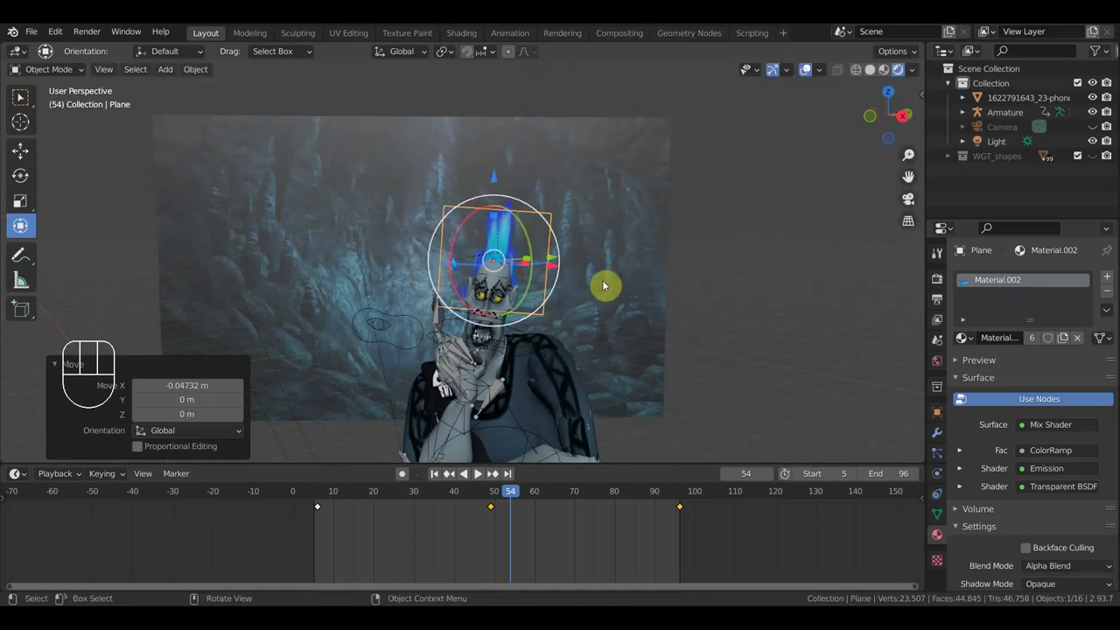
key("i")
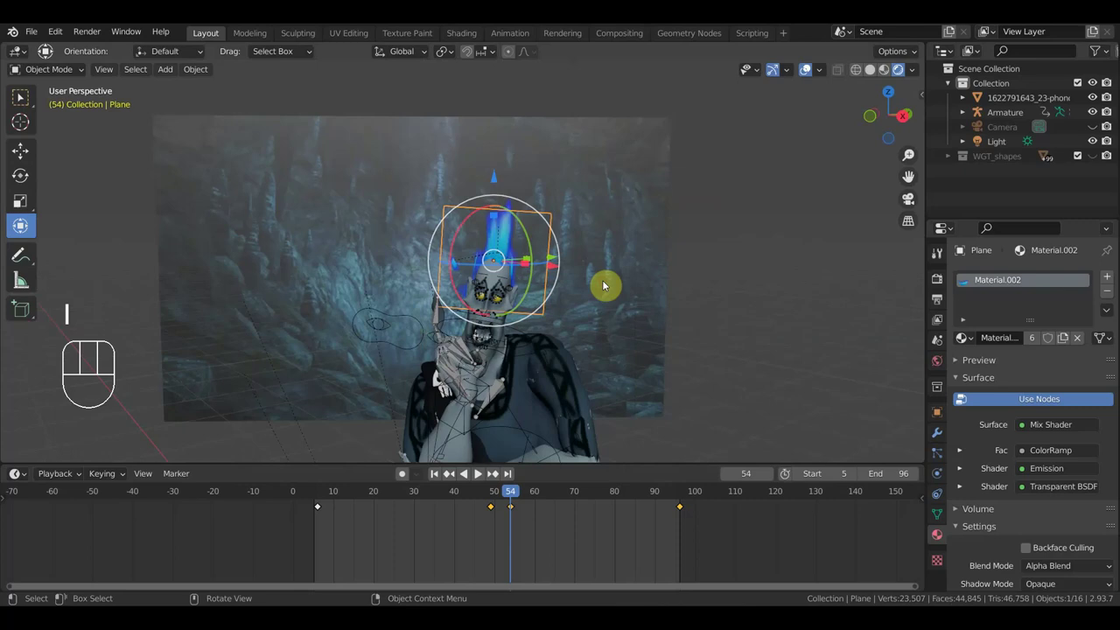
key("space")
key("space")
left_click_drag(504, 533, 485, 502)
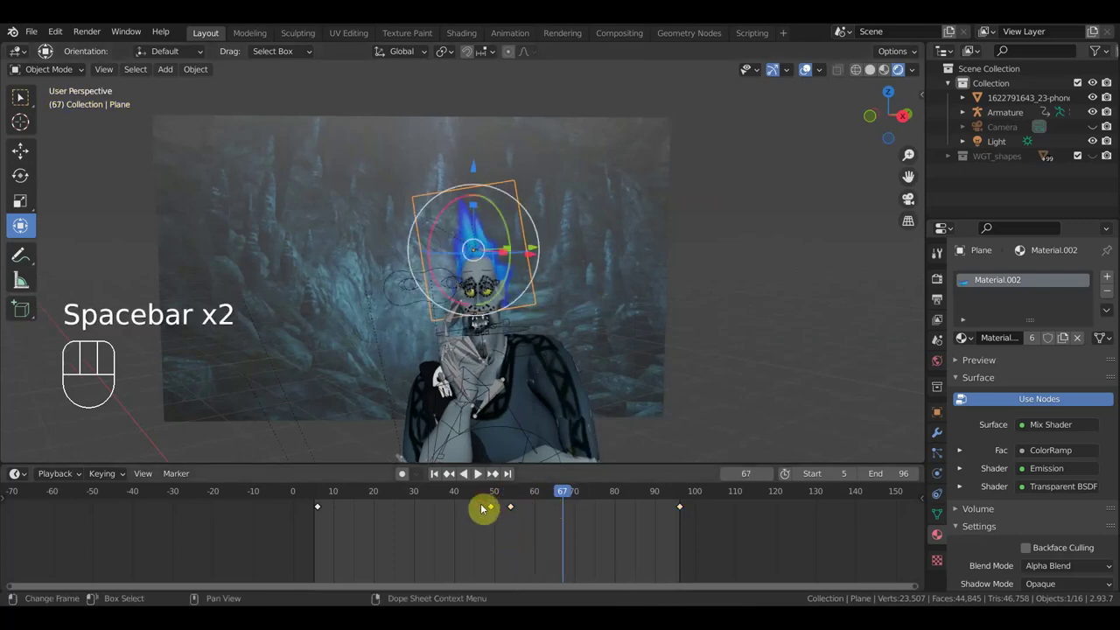
Step: Duplicate the flicker keyframes several times so copies spread between frames 50 and 97
left_click_drag(698, 533, 672, 498)
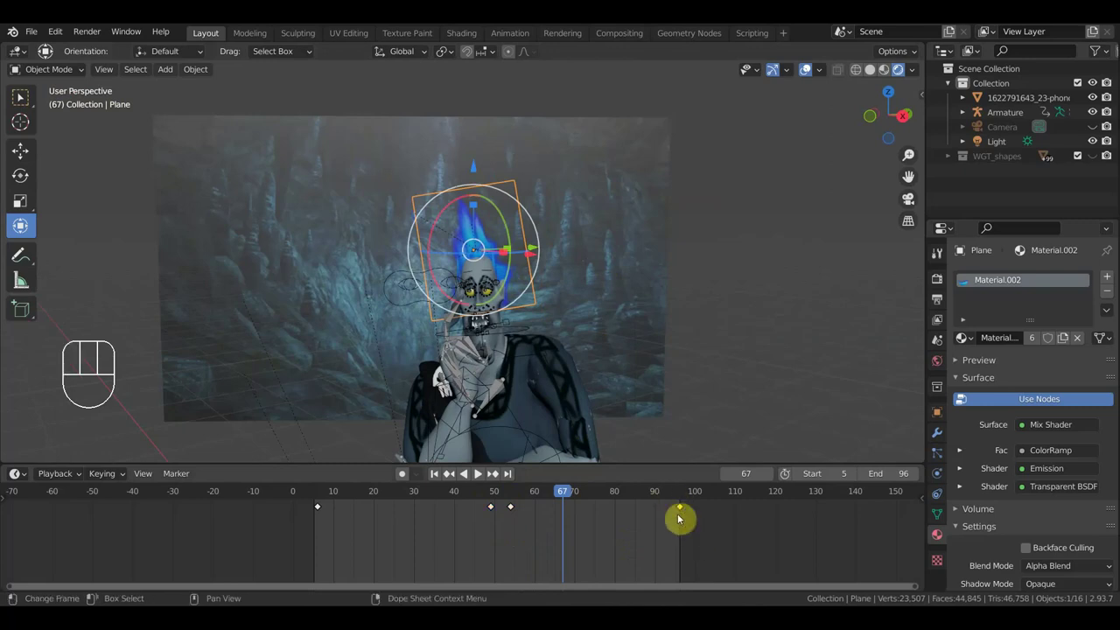
key("shift+d")
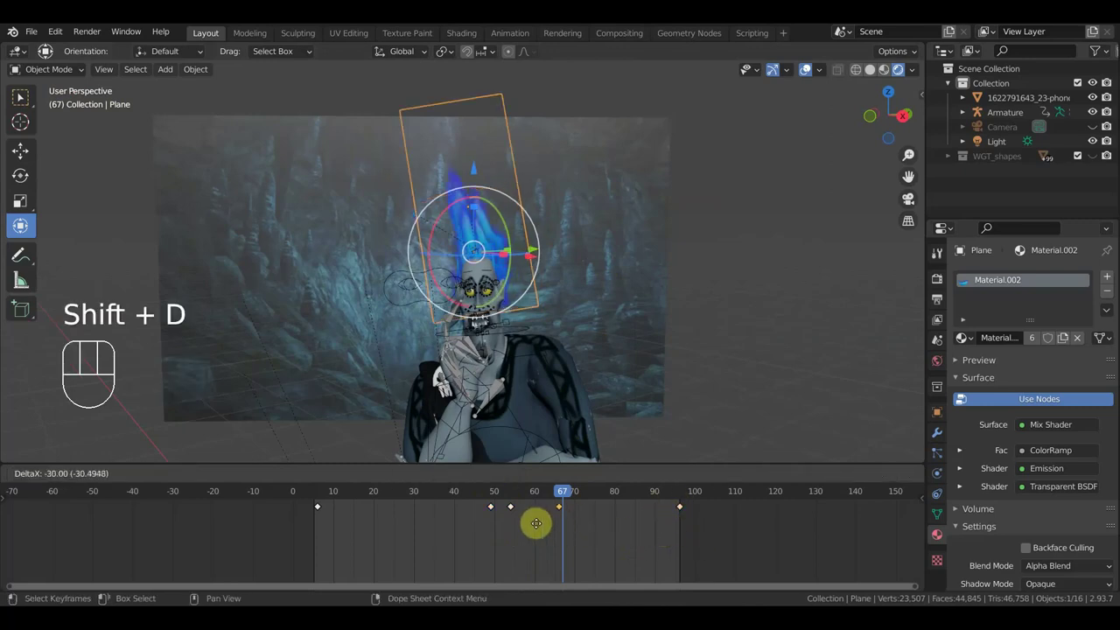
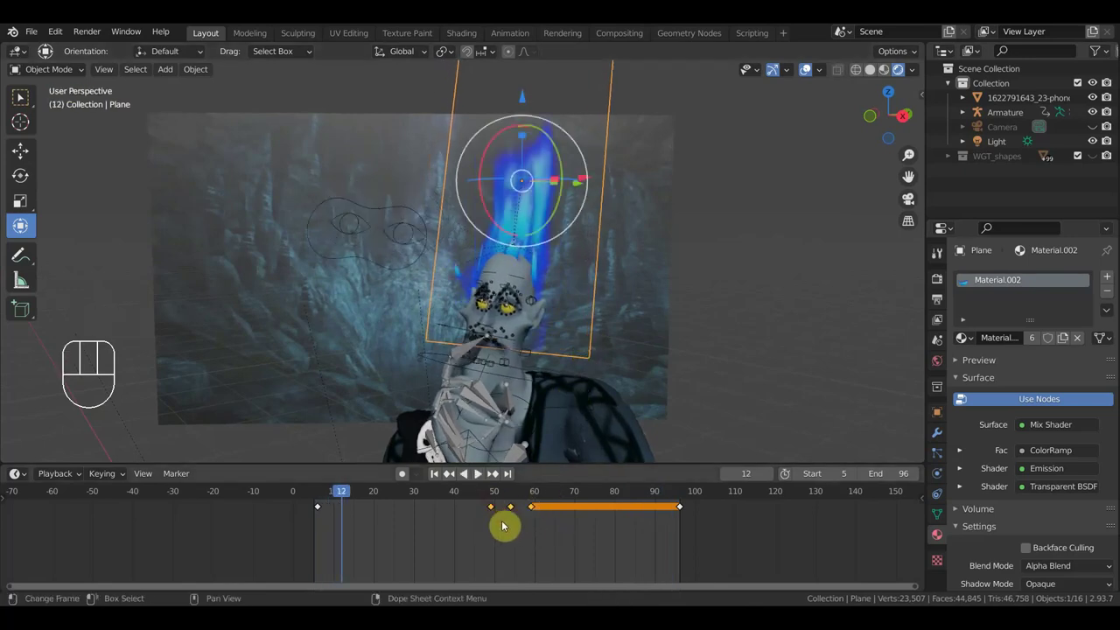
left_click_drag(522, 530, 478, 505)
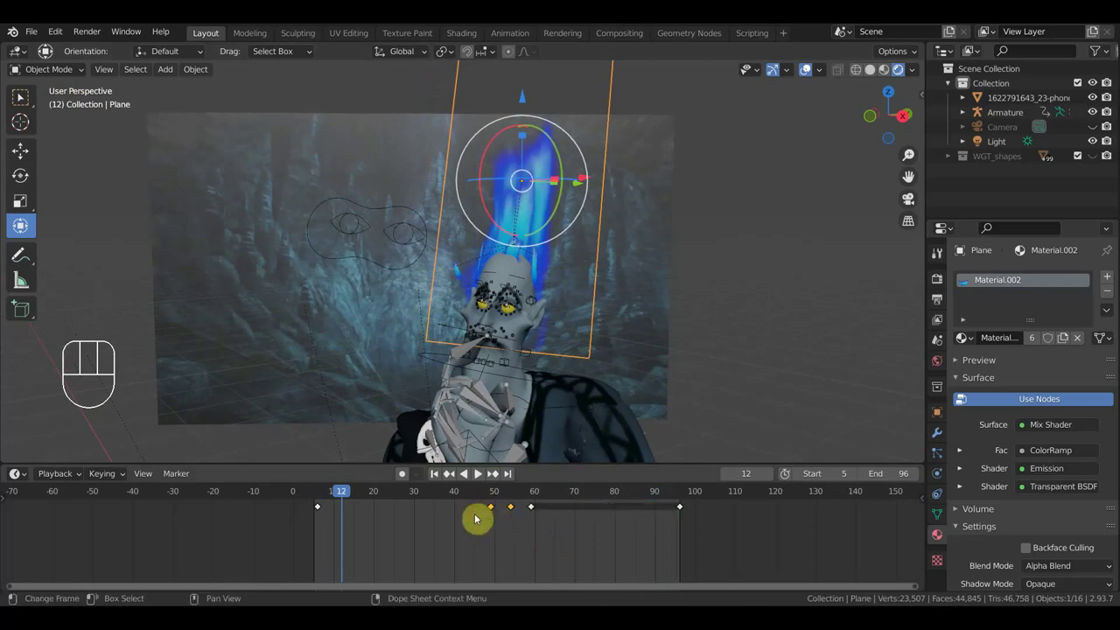
key("shift+d")
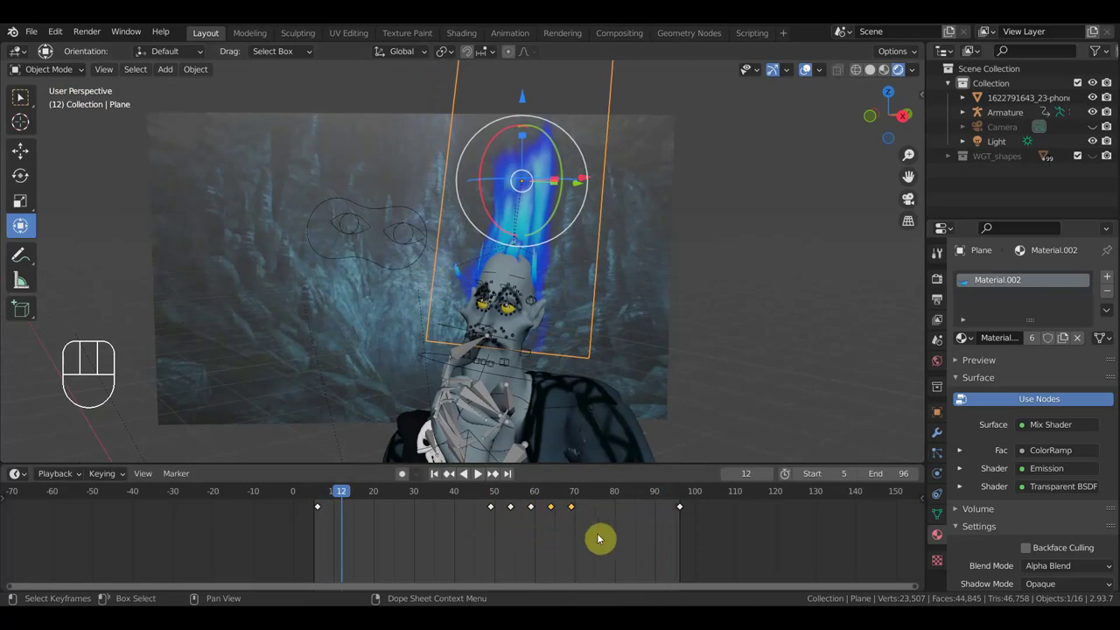
left_click_drag(715, 551, 671, 504)
key("shift+d")
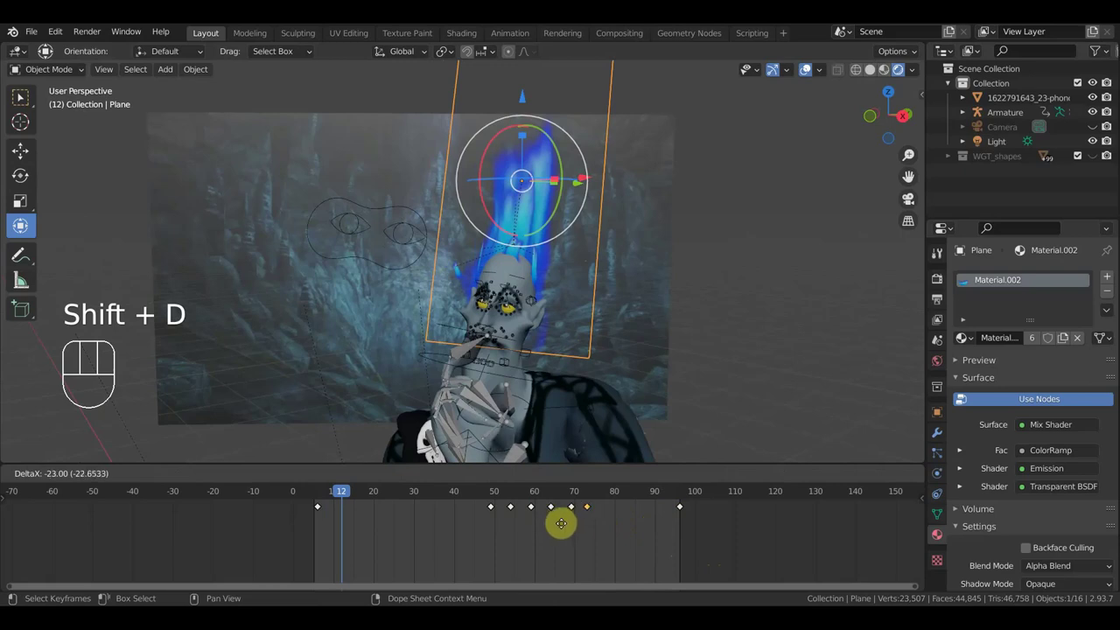
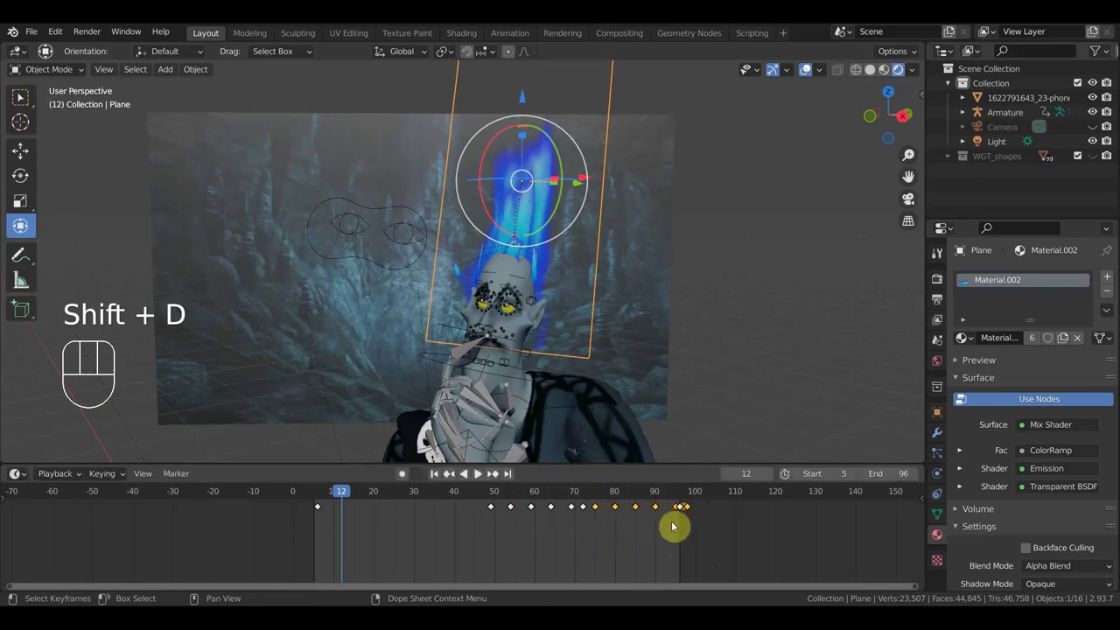
Step: Preview the flicker, then delete the extra keyframes around frame 73
key("space")
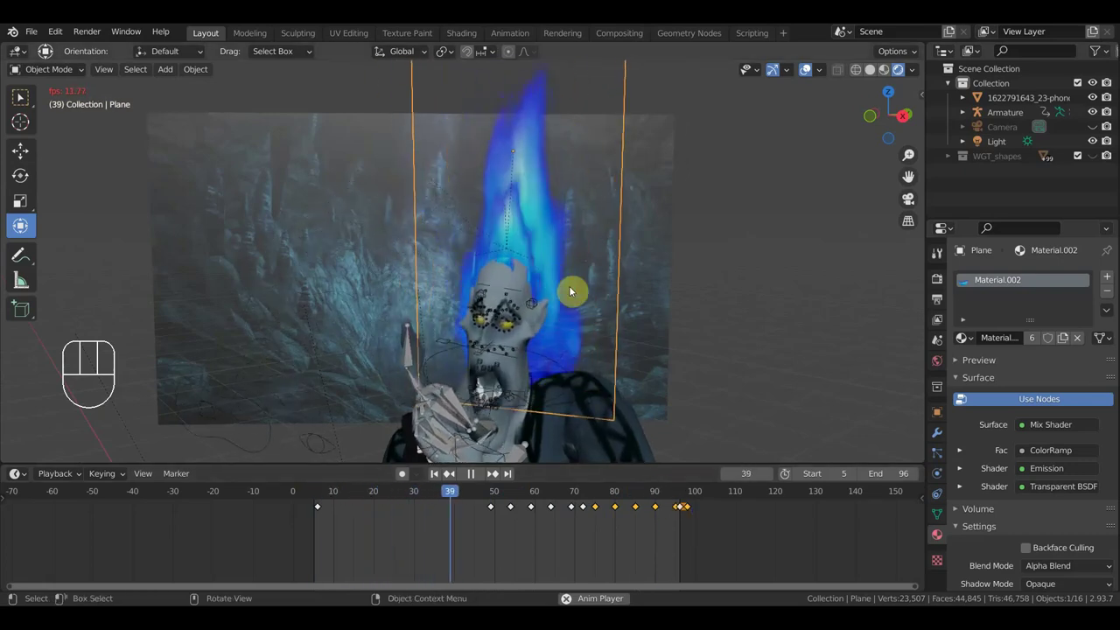
key("space")
left_click(581, 502)
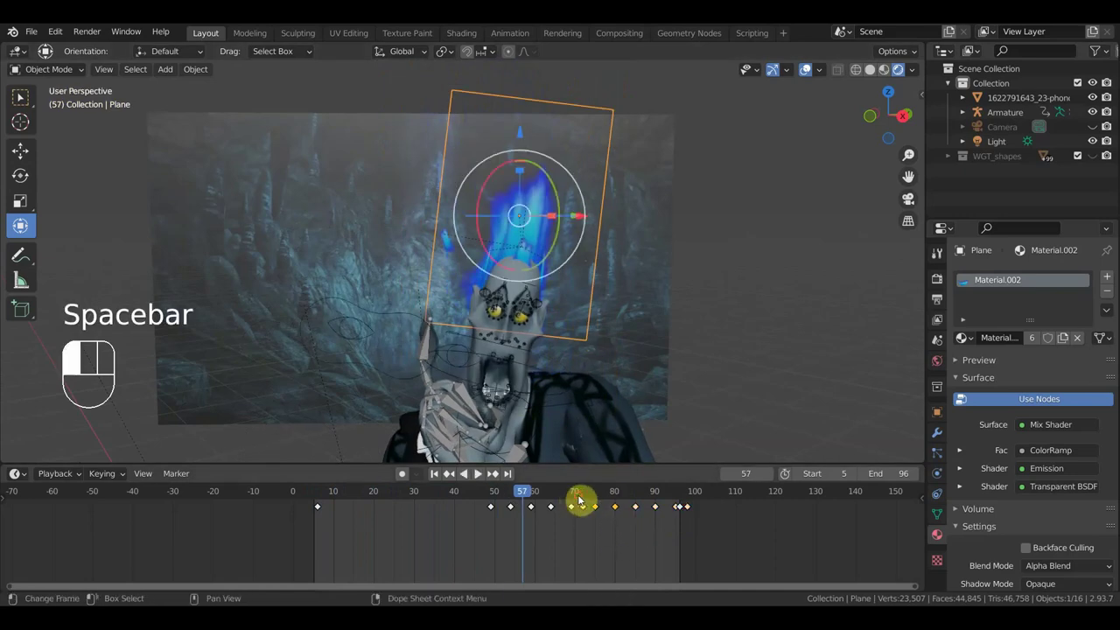
key("Delete")
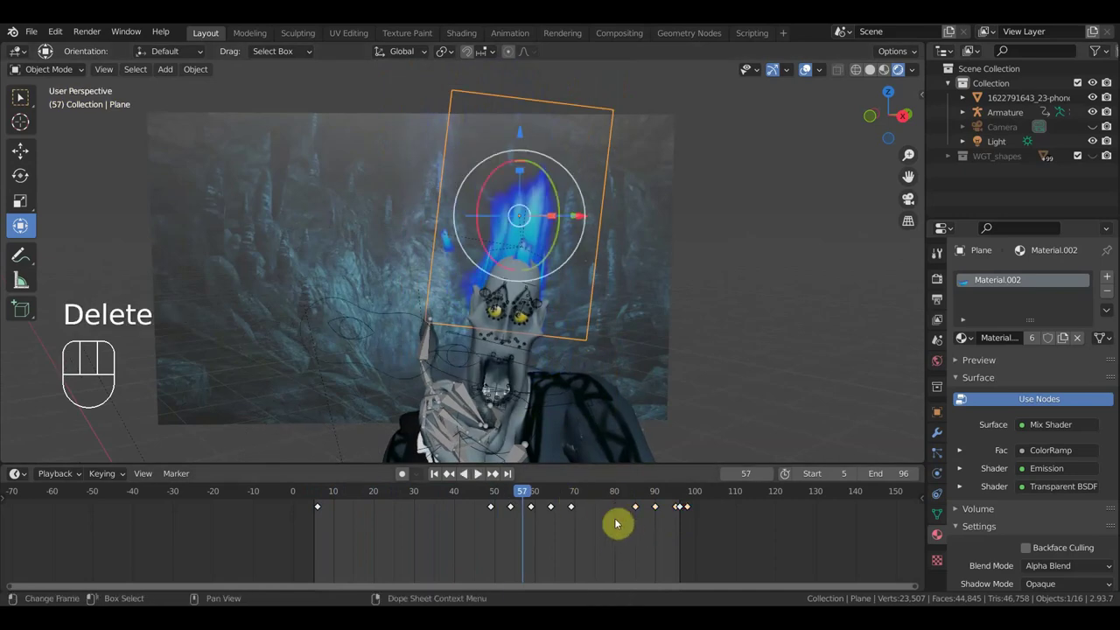
Step: Play the animation again to check the flicker, stop at frame 60 and select Plane.004
key("space")
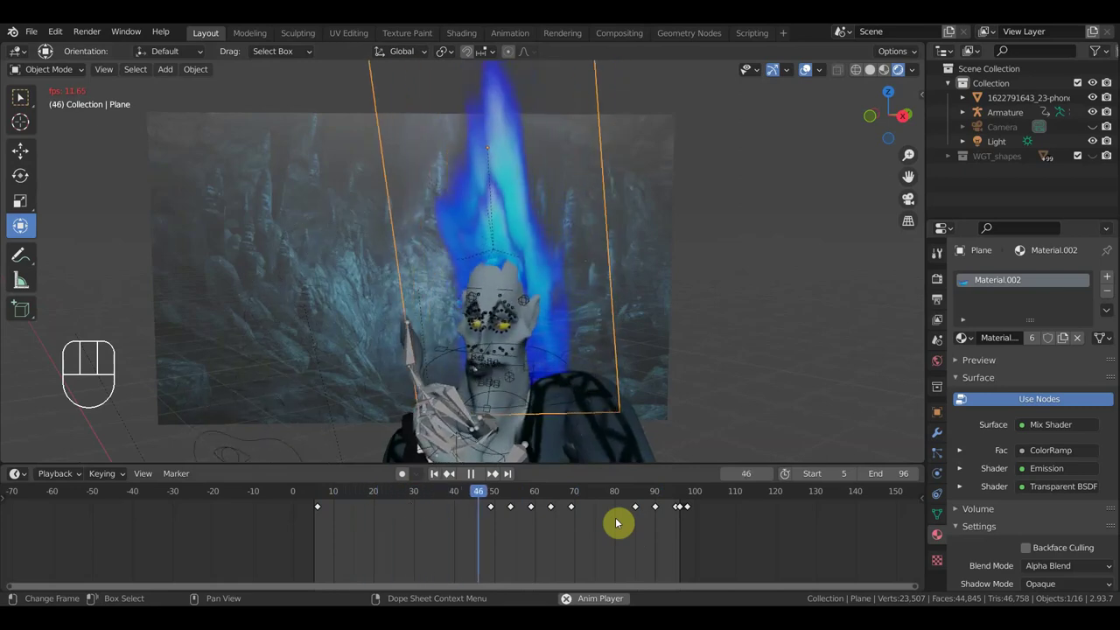
key("space")
left_click(511, 246)
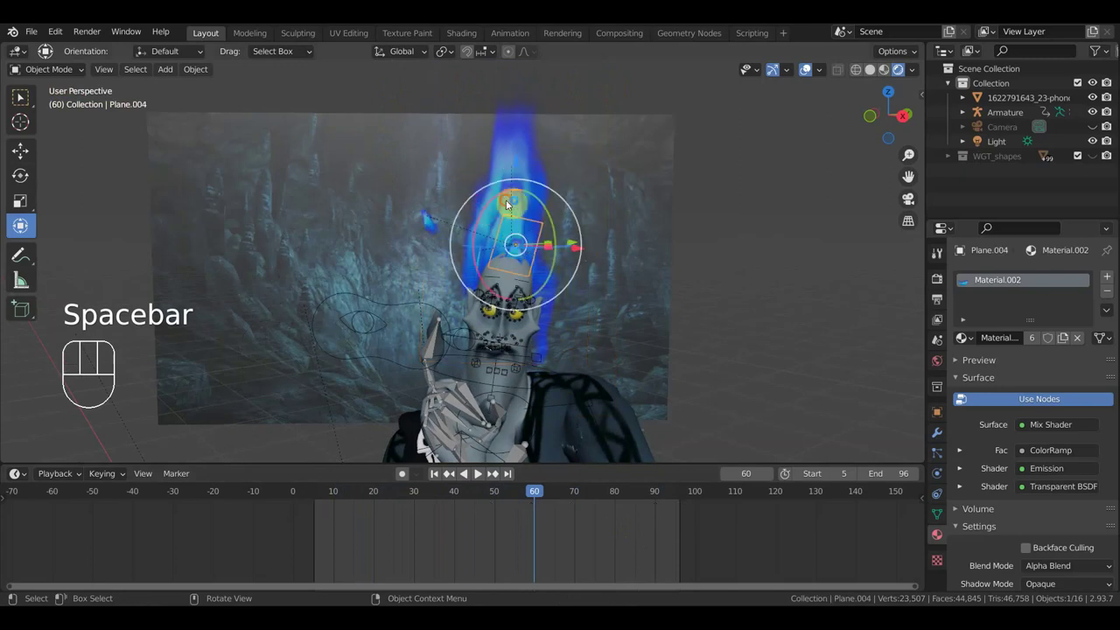
Step: Duplicate the front fire plane into Plane.006, lower it, scale it to about 0.77 and keyframe it at frame 60
left_click_drag(507, 205, 557, 204)
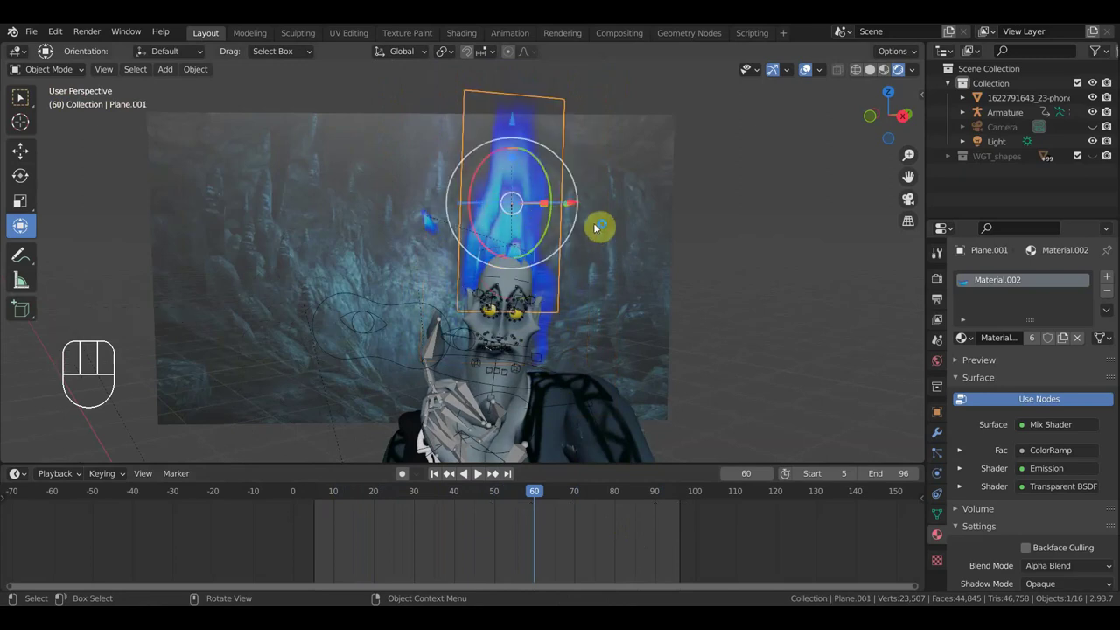
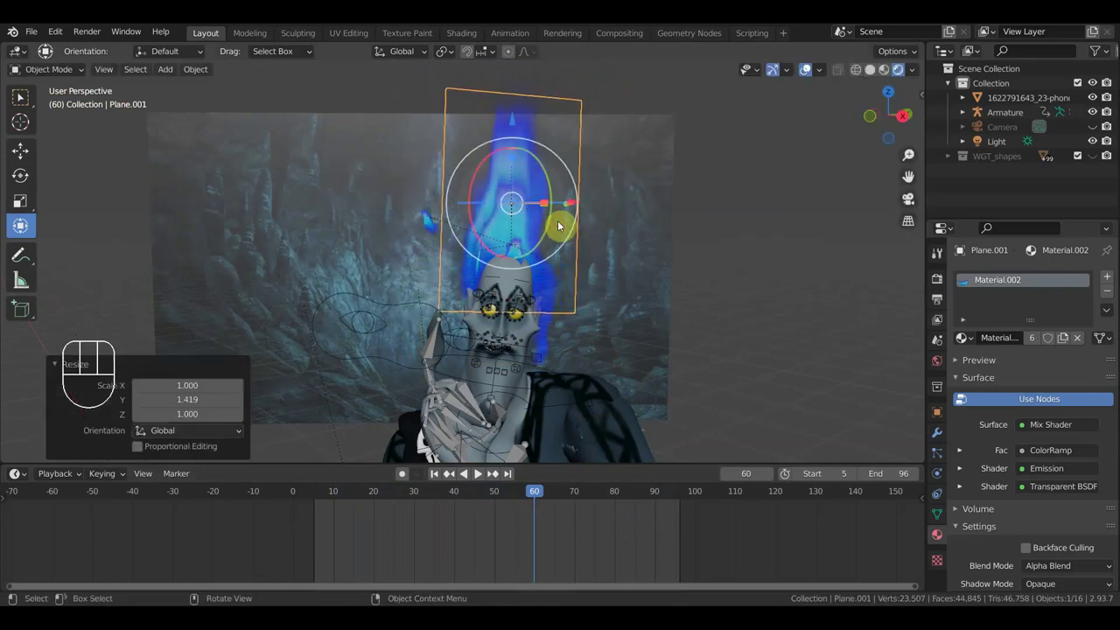
key("shift+d")
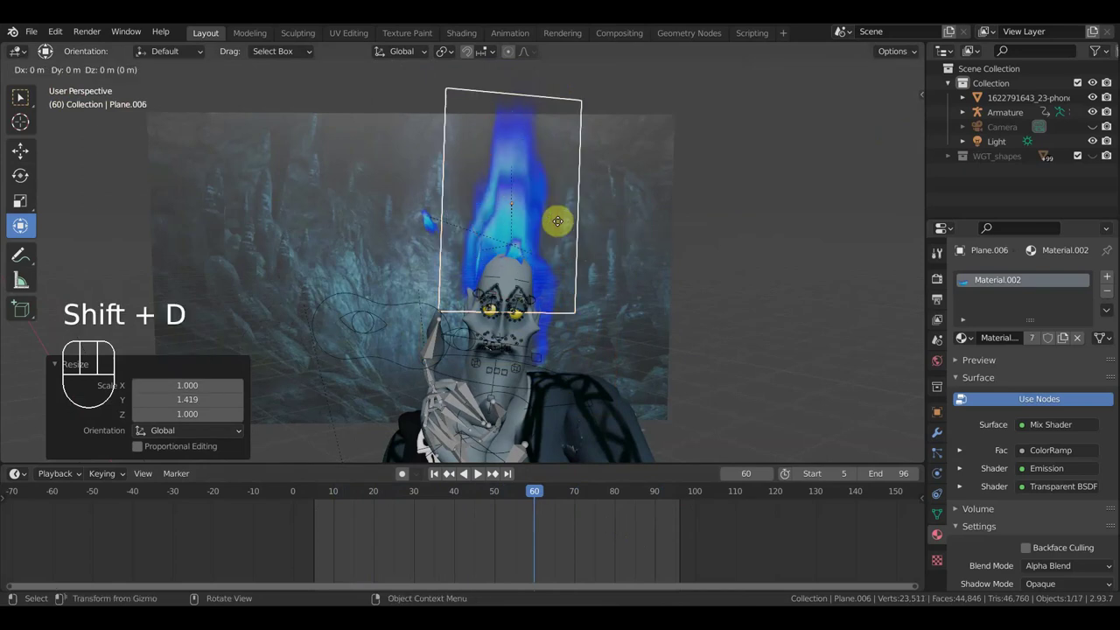
key("g")
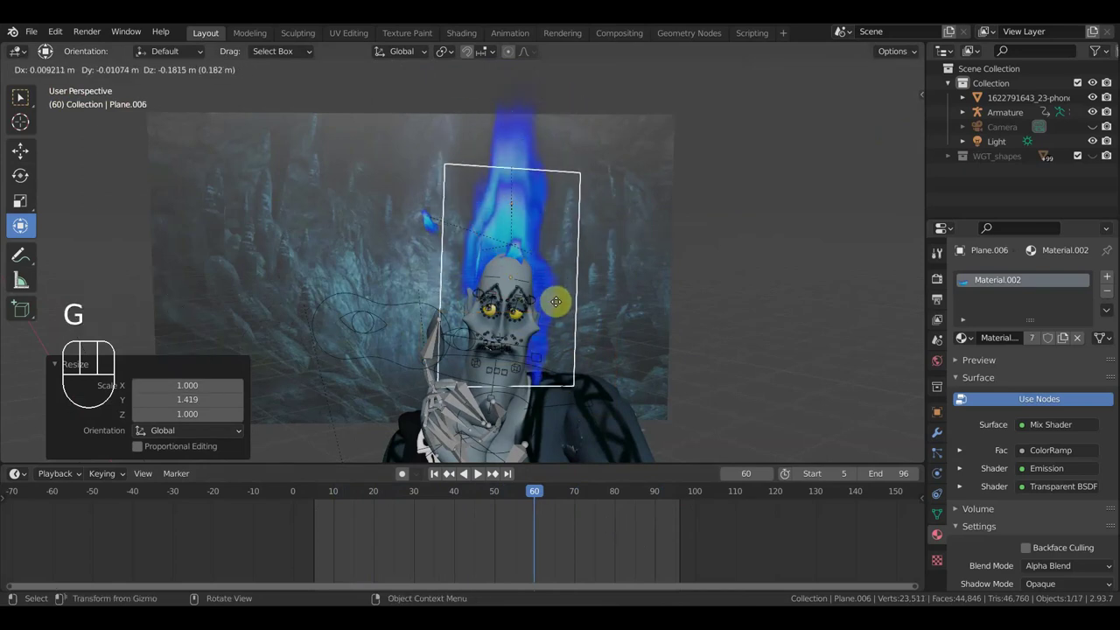
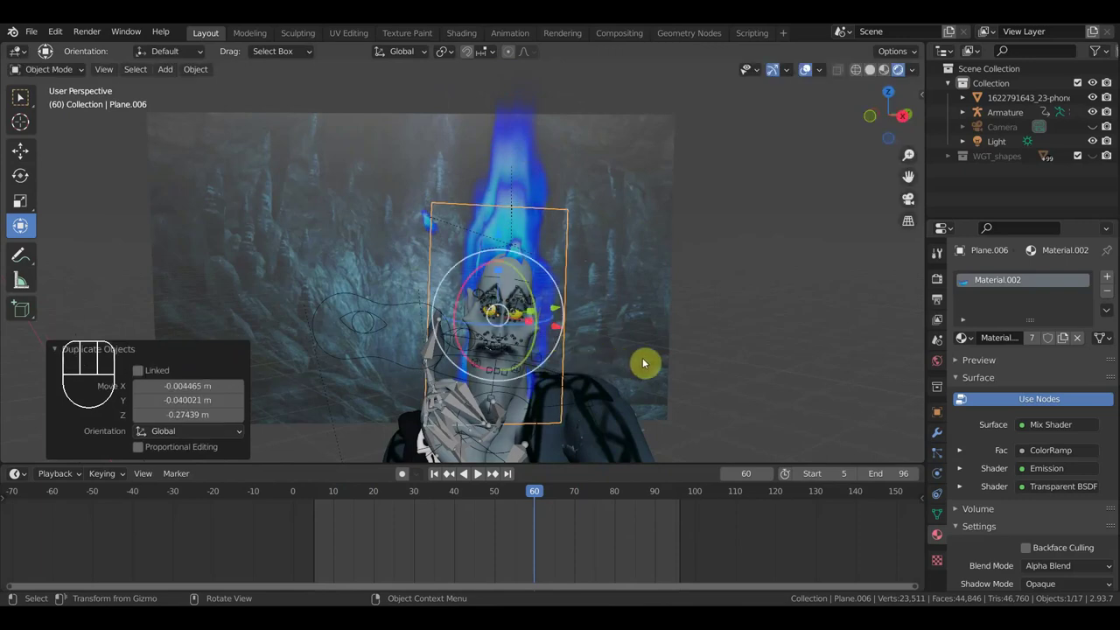
key("s")
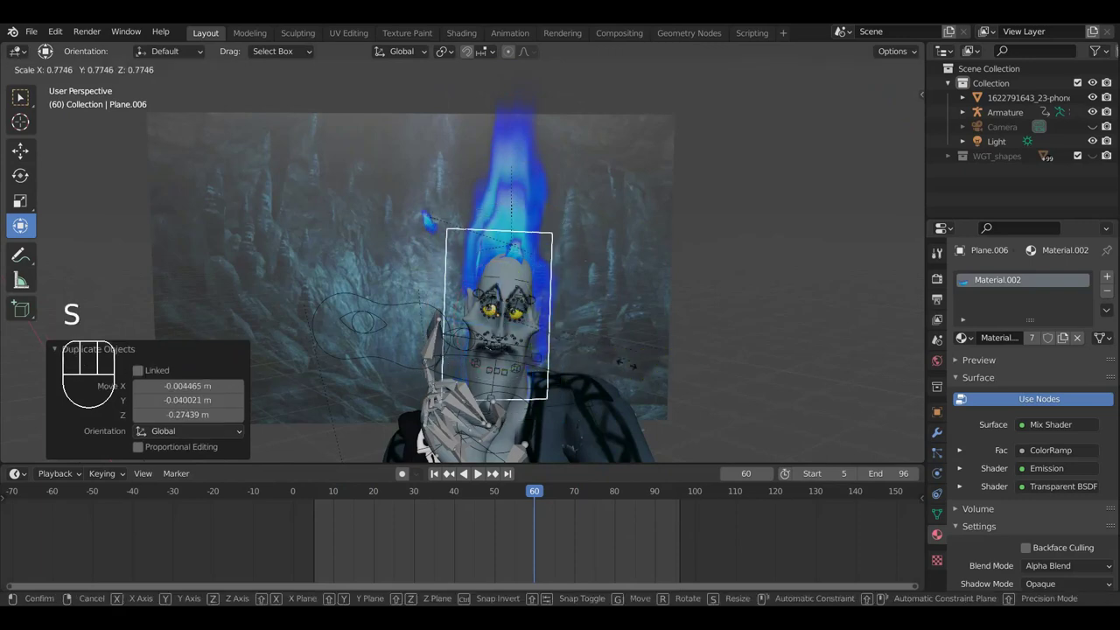
left_click(598, 379)
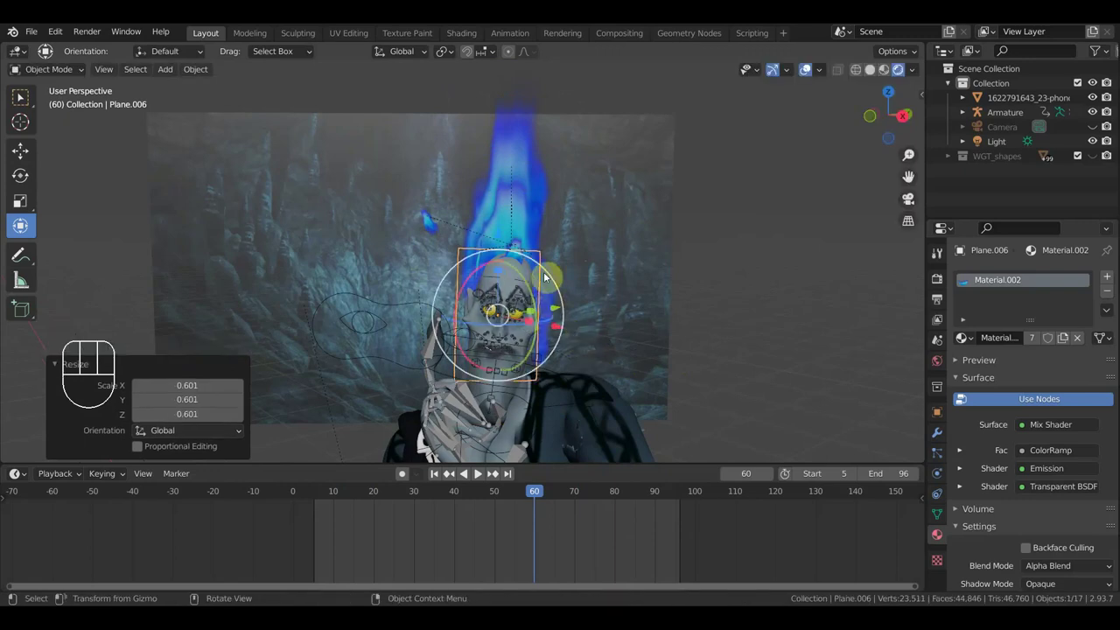
key("i")
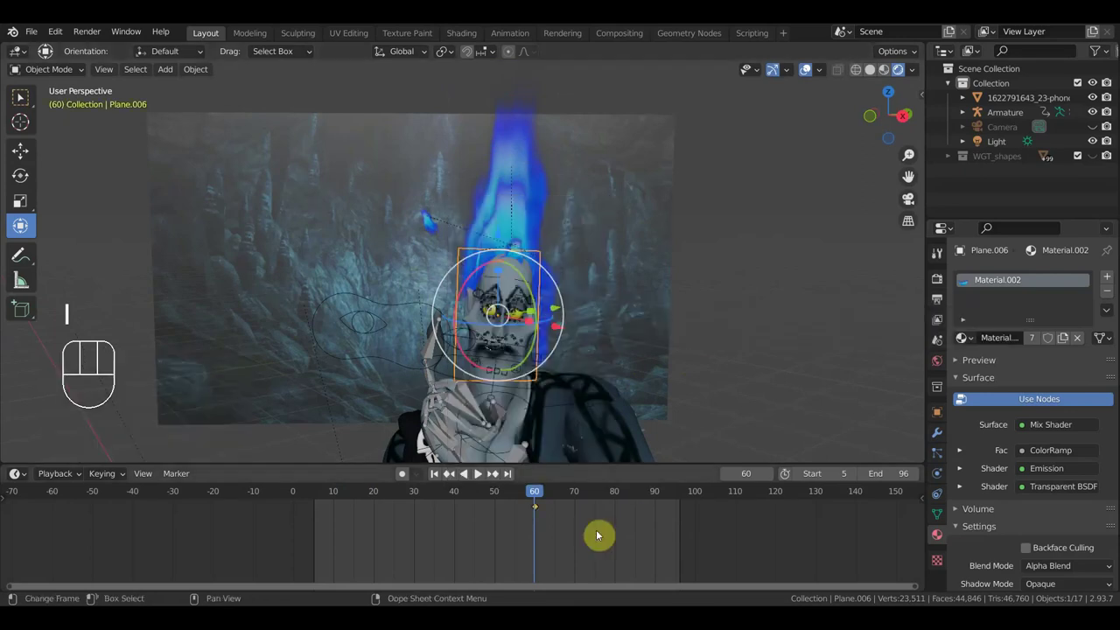
Step: Place the new keyframe near frame 5, jump to frame 34 and key location, rotation and scale there
key("g")
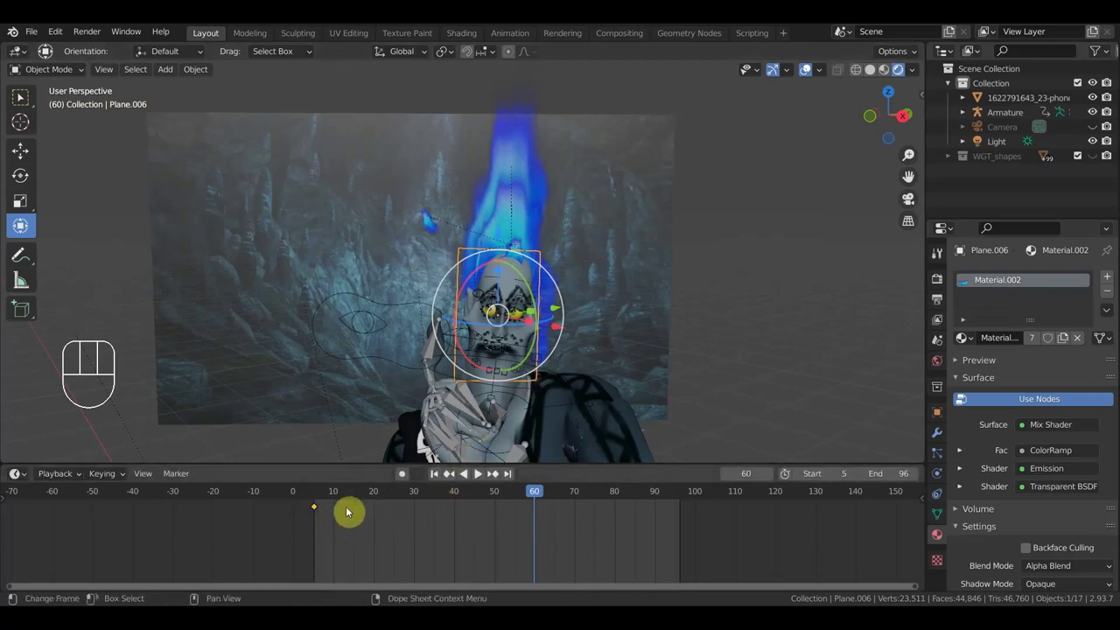
left_click(323, 497)
left_click_drag(351, 502, 435, 517)
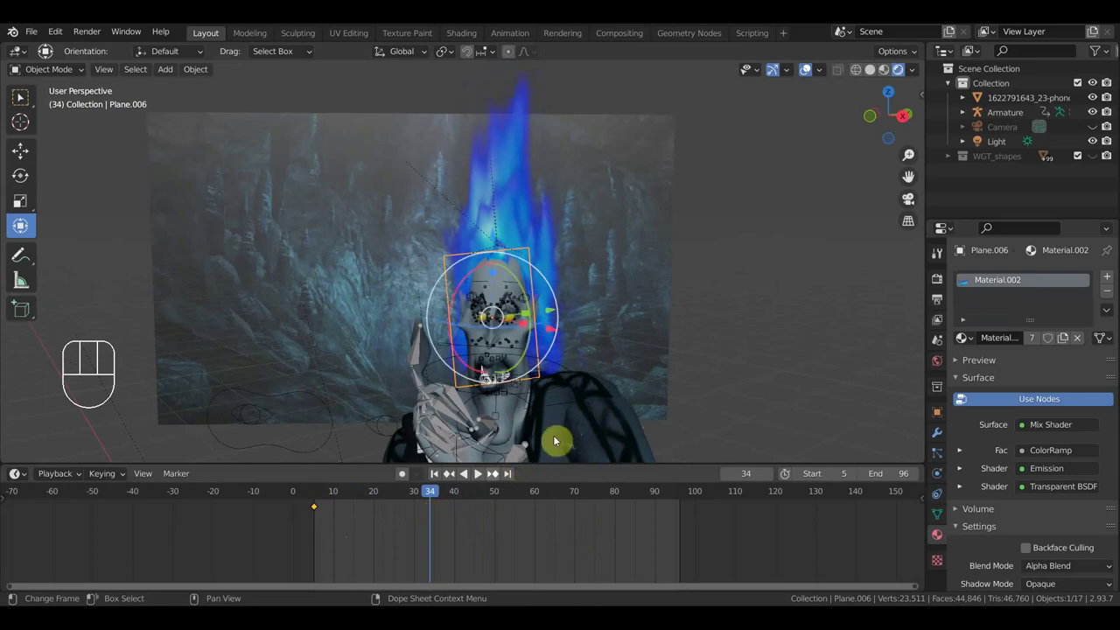
key("s")
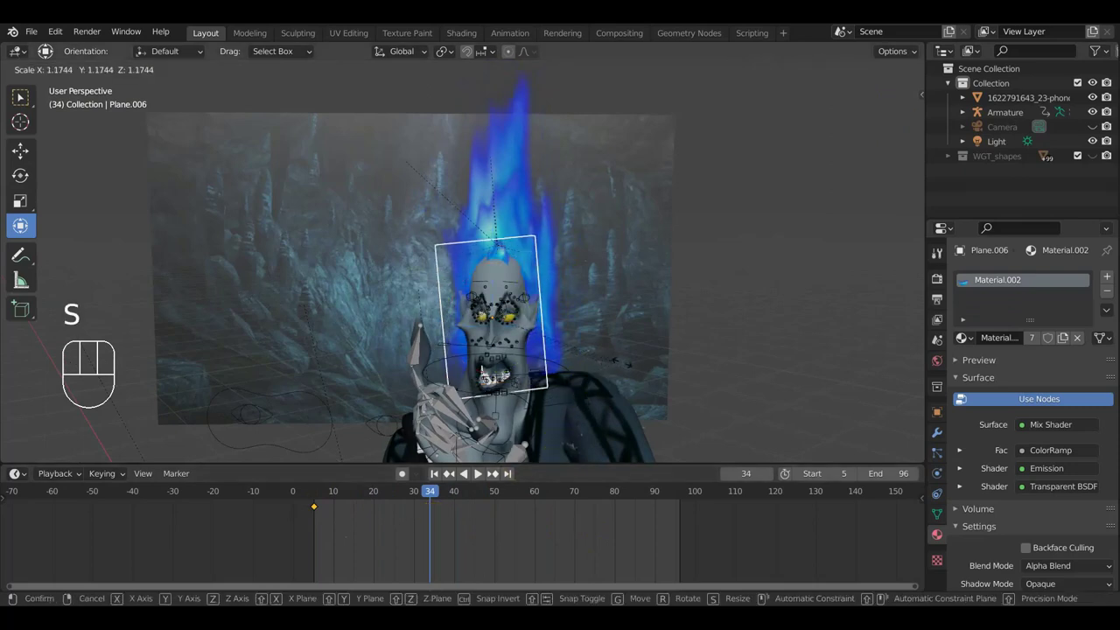
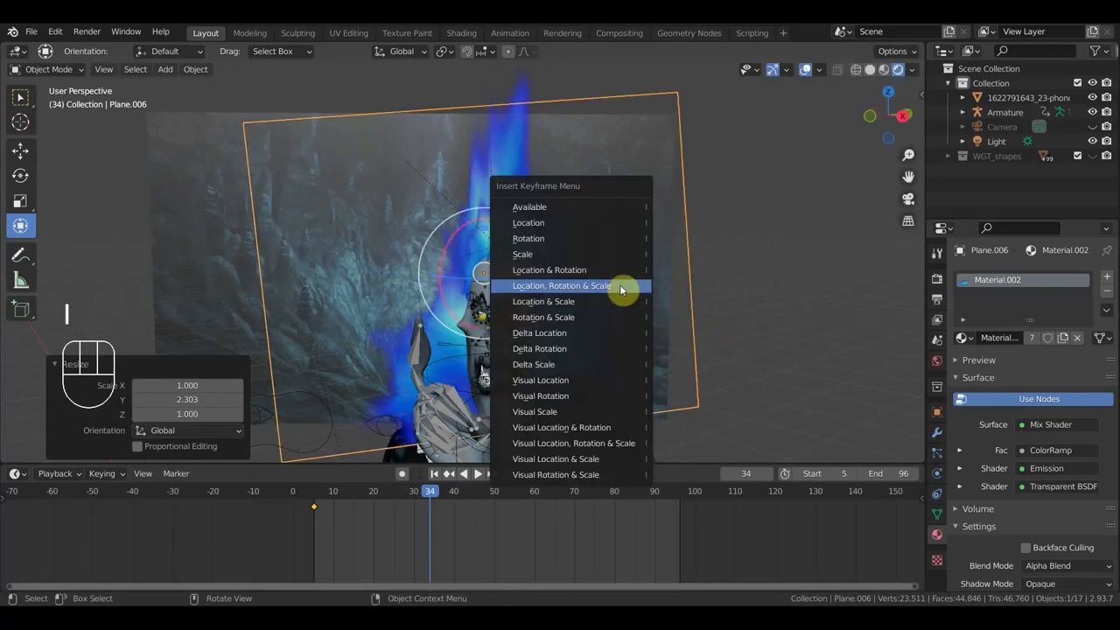
key("space")
key("space")
left_click(311, 506)
Step: Duplicate a flame keyframe earlier to about frame 29 and preview the animation
key("shift+d")
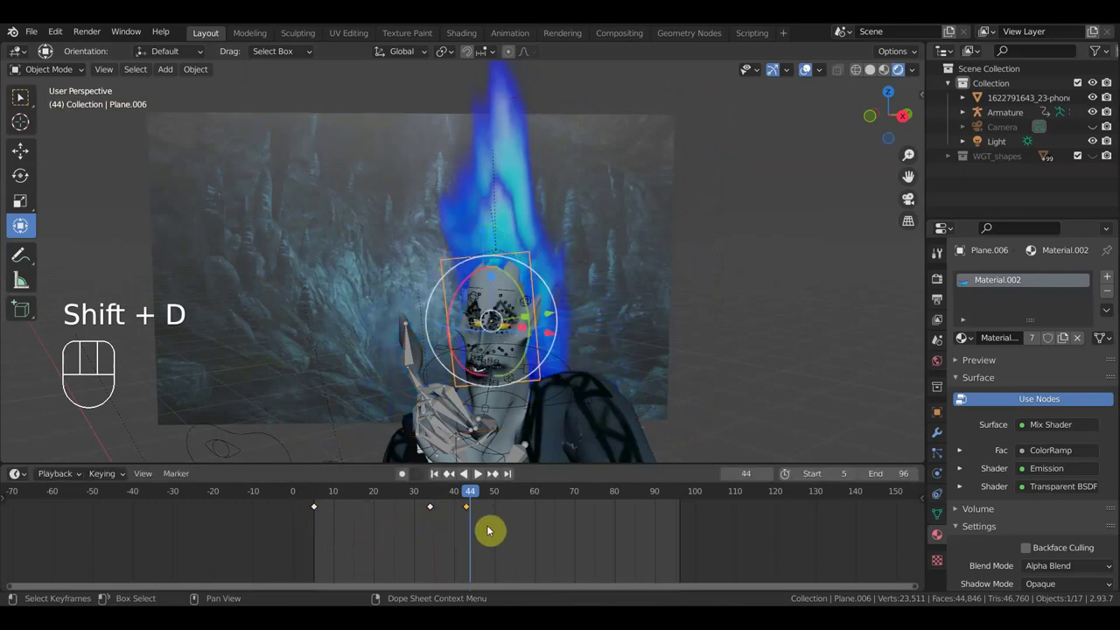
key("space")
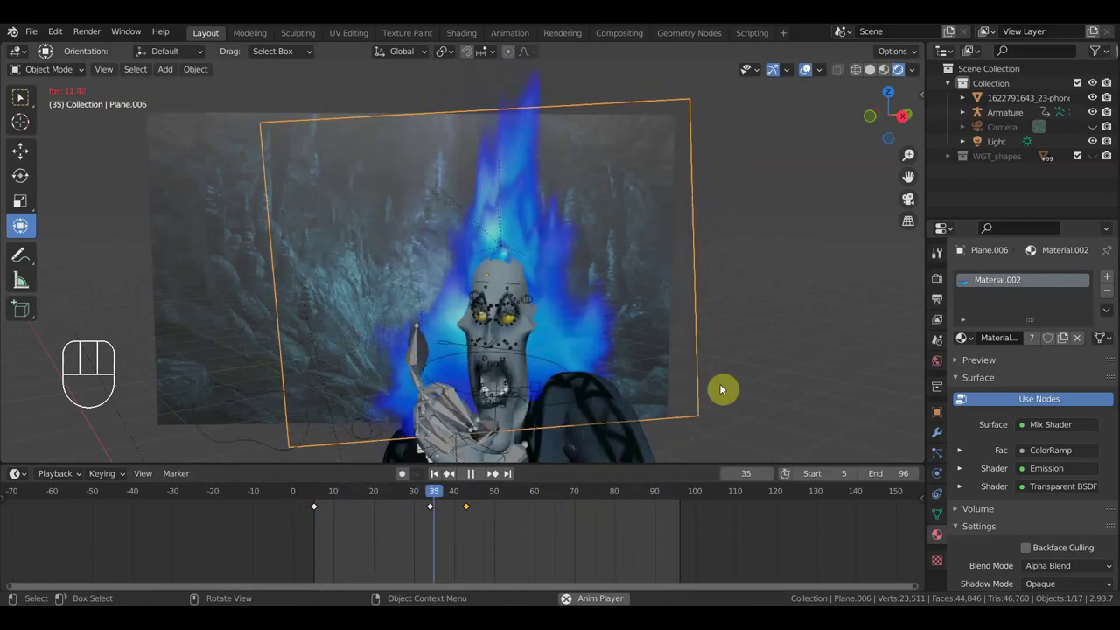
key("space")
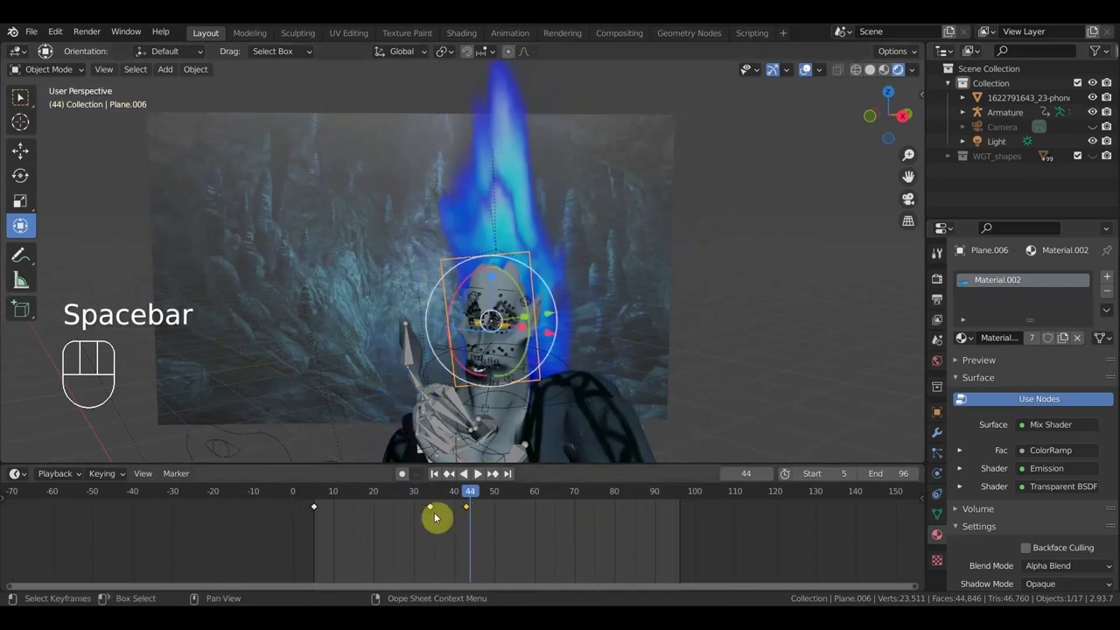
key("shift+d")
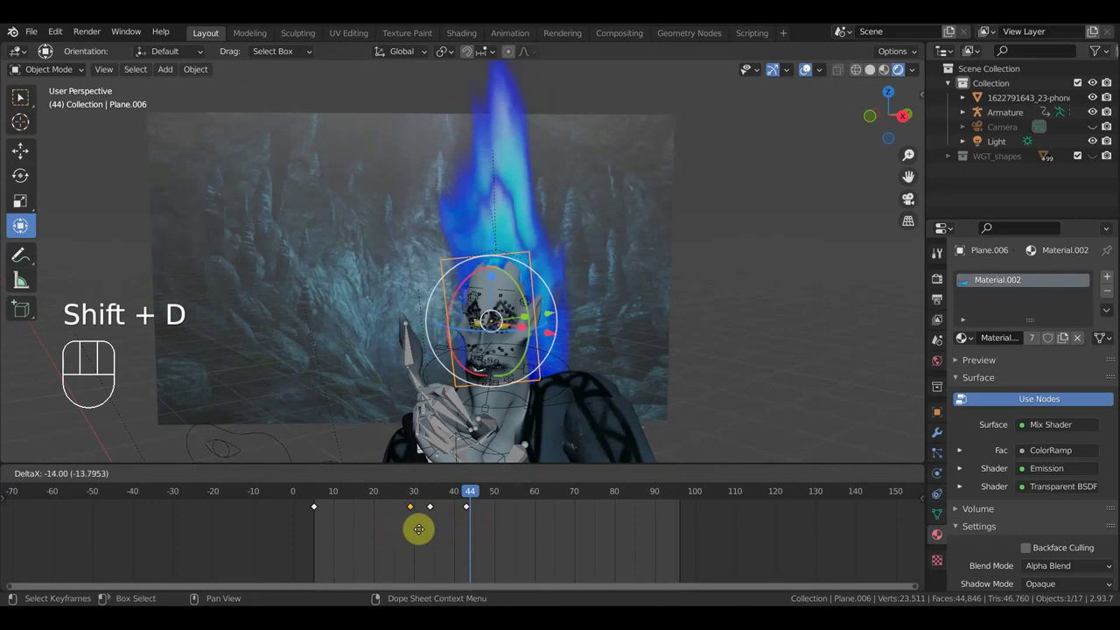
Step: Duplicate the flame keyframe group later to about frame 97 and play the flickering fire
left_click(418, 532)
key("space")
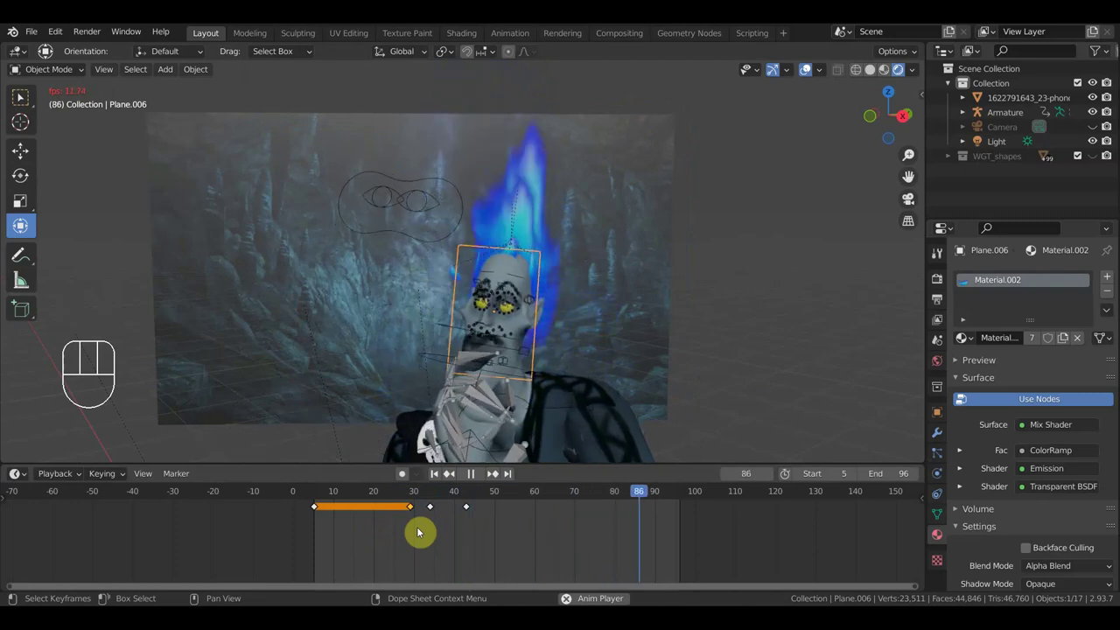
key("space")
left_click_drag(408, 508, 392, 501)
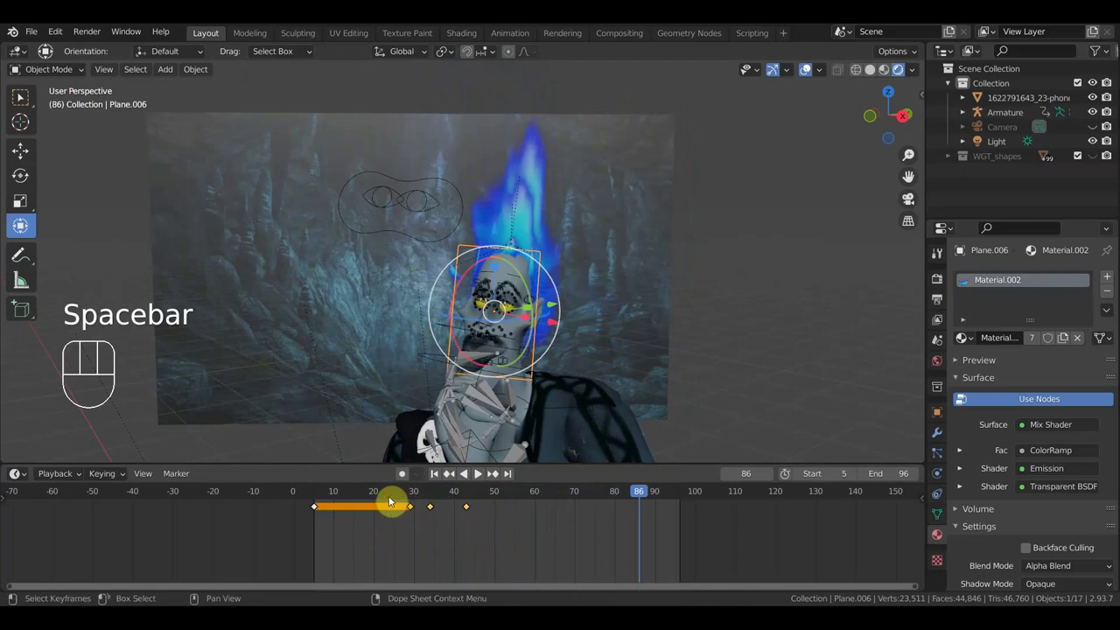
key("shift+d")
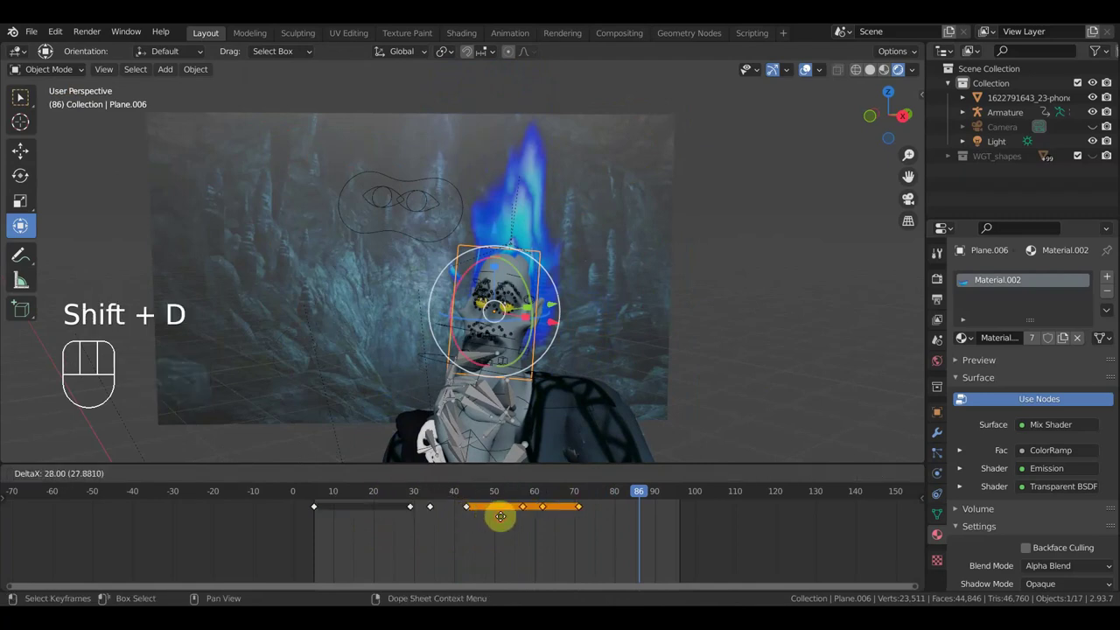
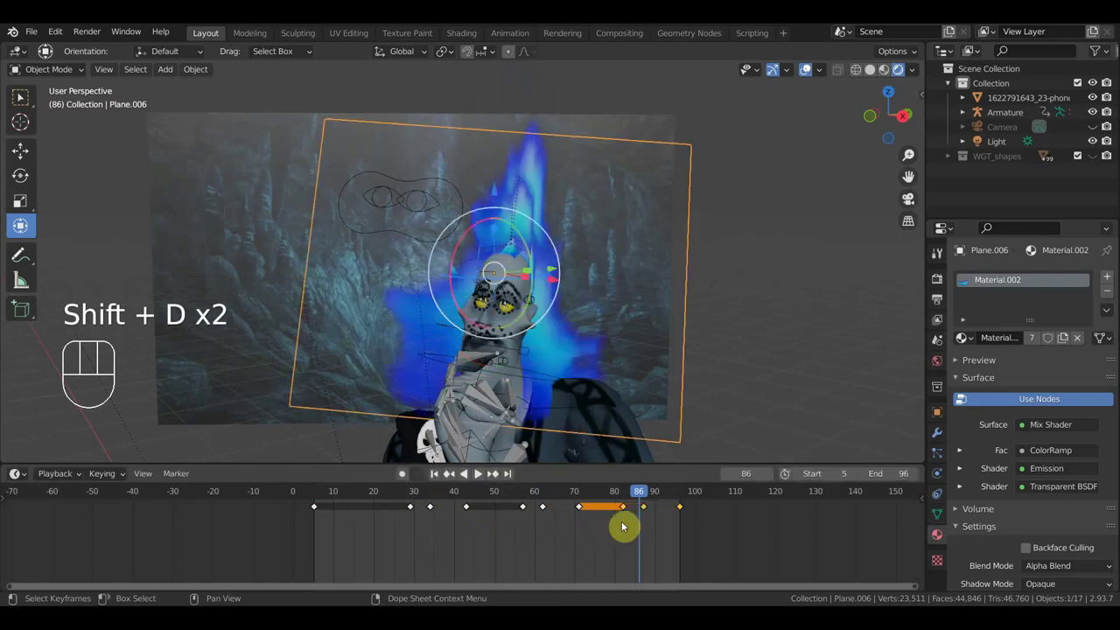
key("space")
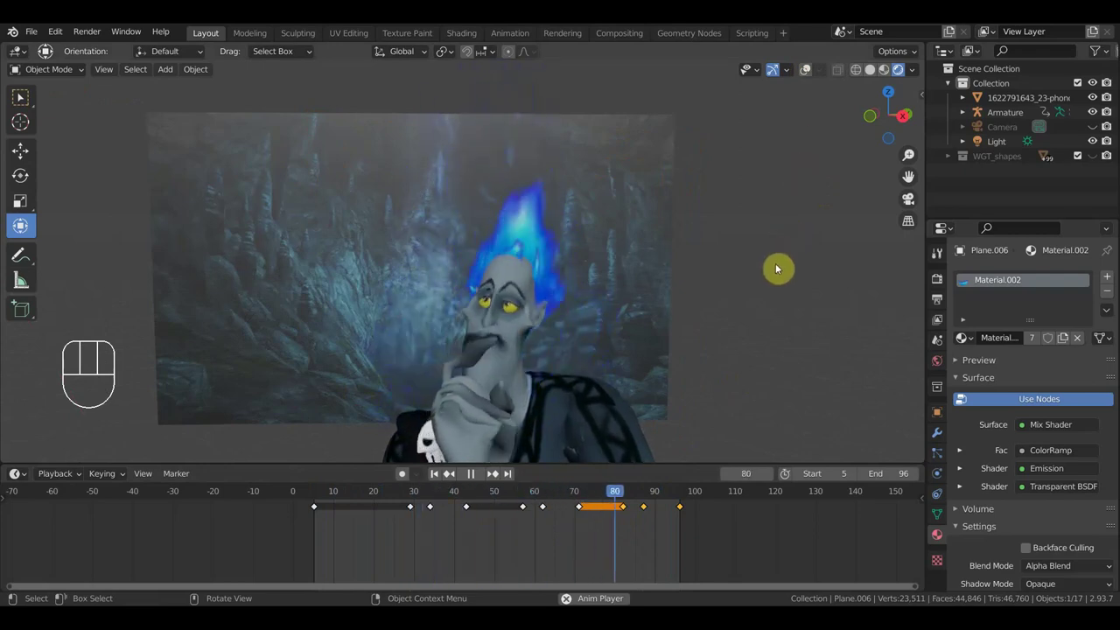
key("KP_0")
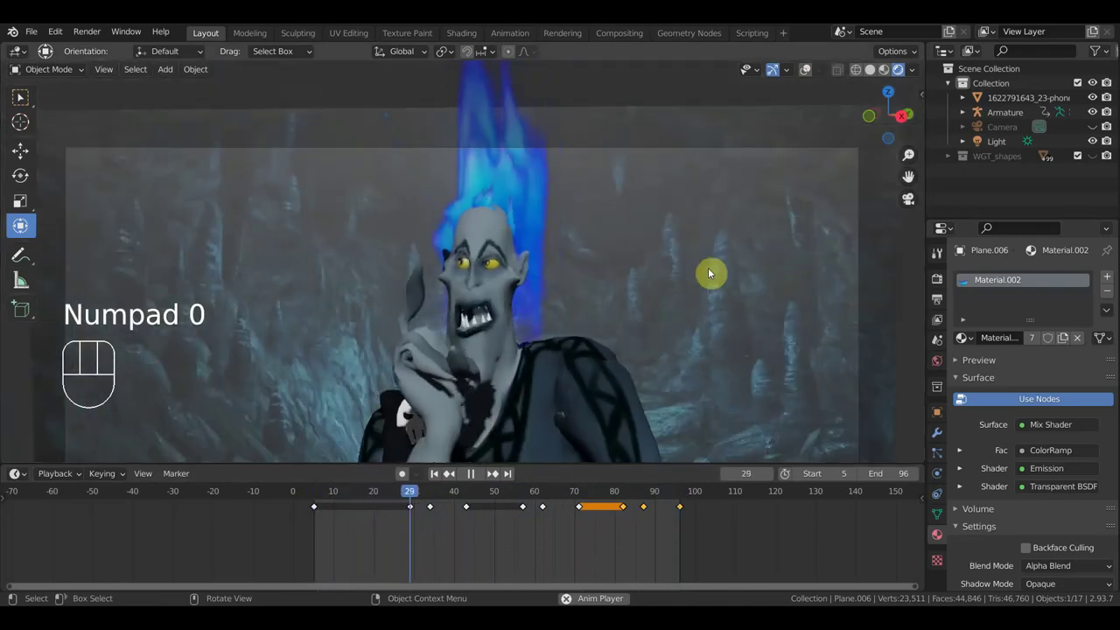
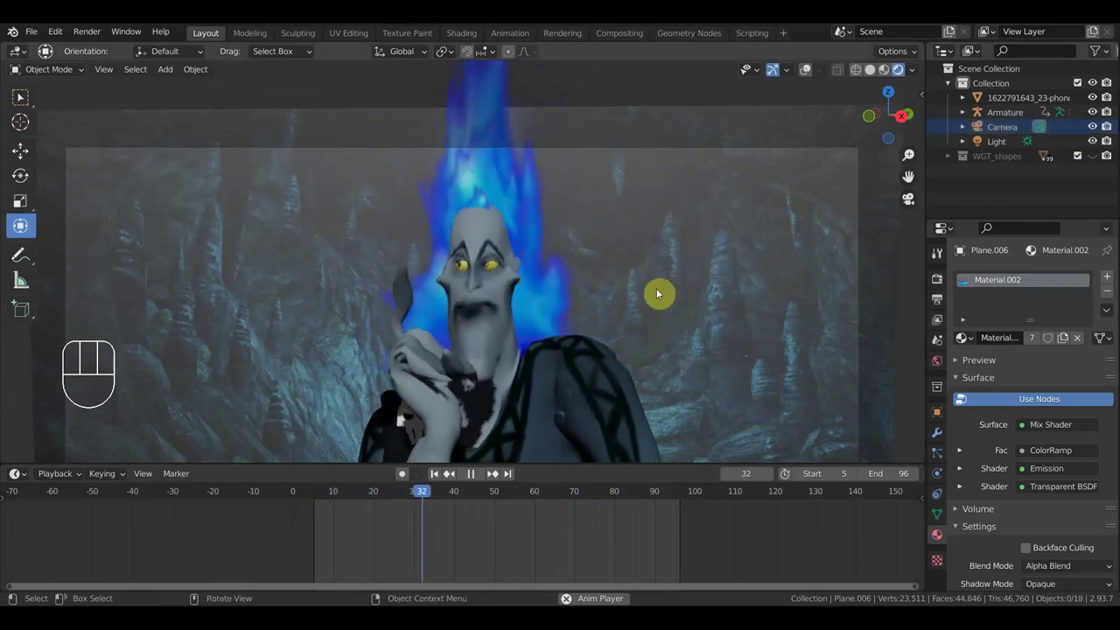
Step: Show the camera's 50 mm lens settings and fly and orbit the view back toward the character
left_click(1005, 133)
key("shift+f")
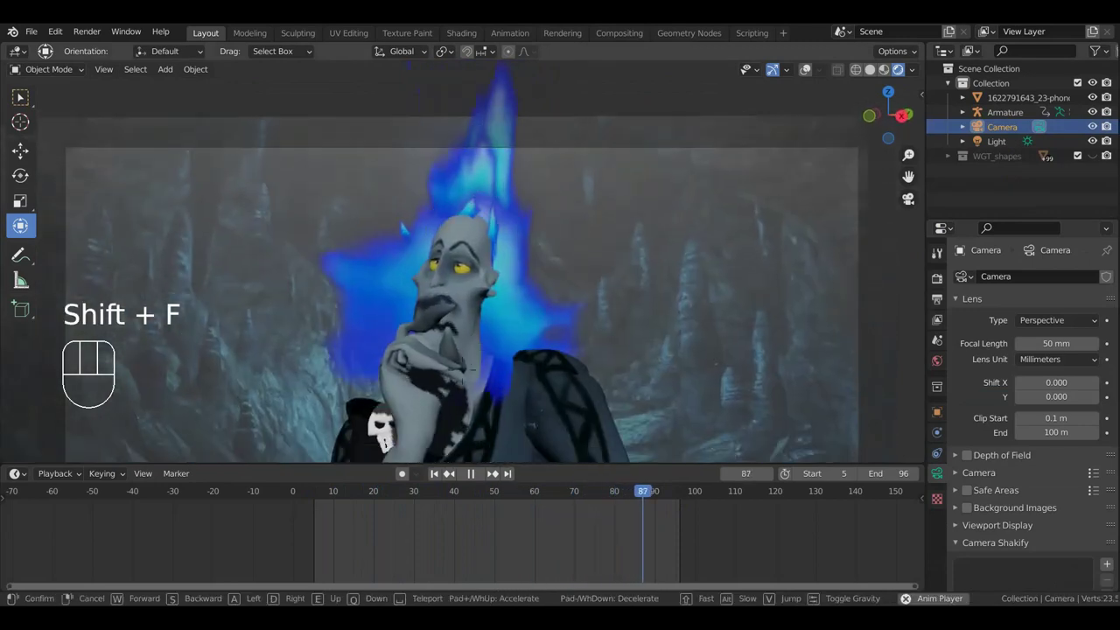
left_click(463, 267)
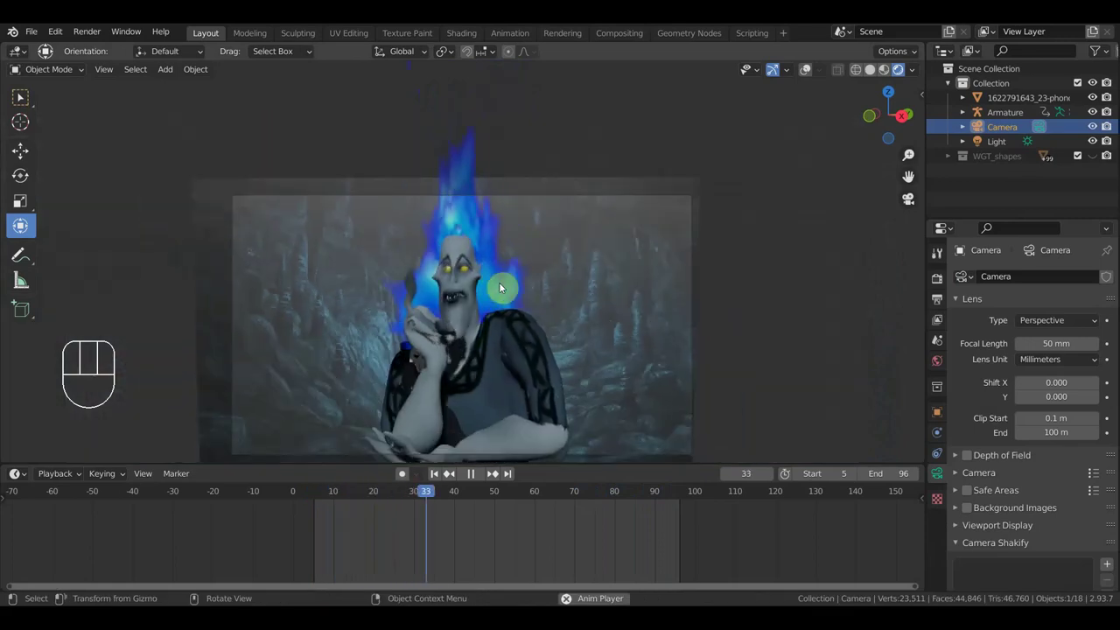
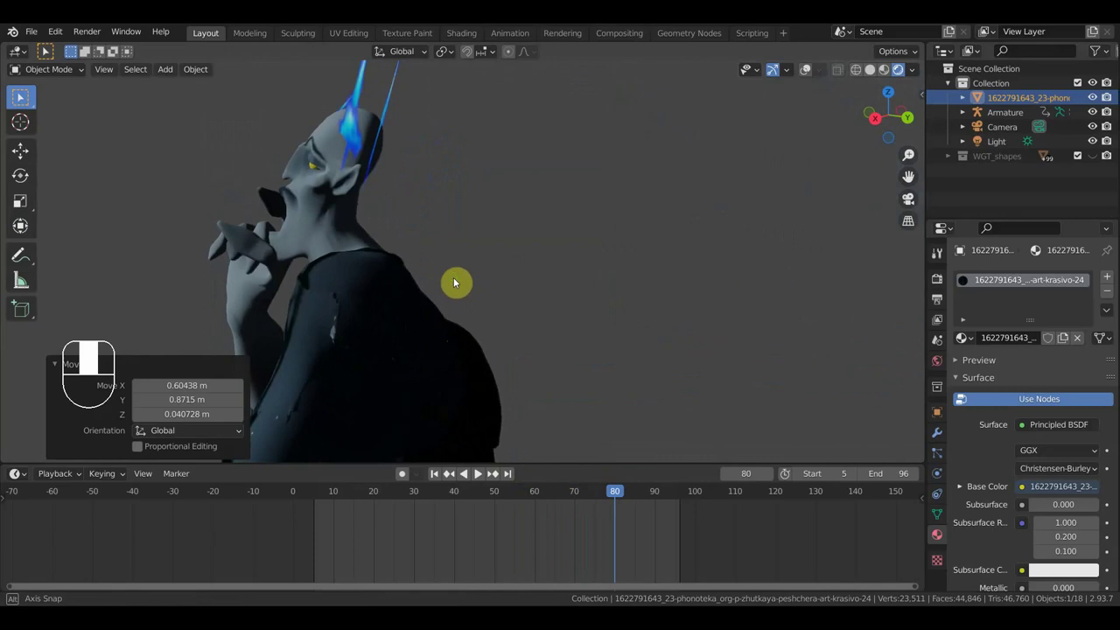
left_click_drag(529, 173, 581, 173)
scroll("up", 3)
middle_click(601, 221)
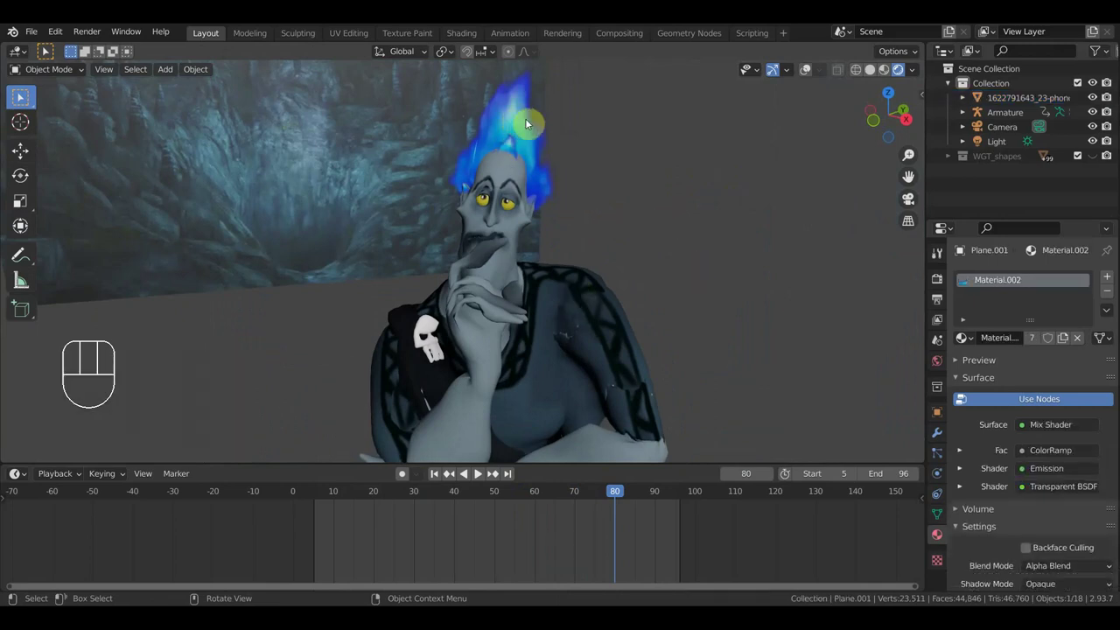
left_click_drag(810, 73, 618, 187)
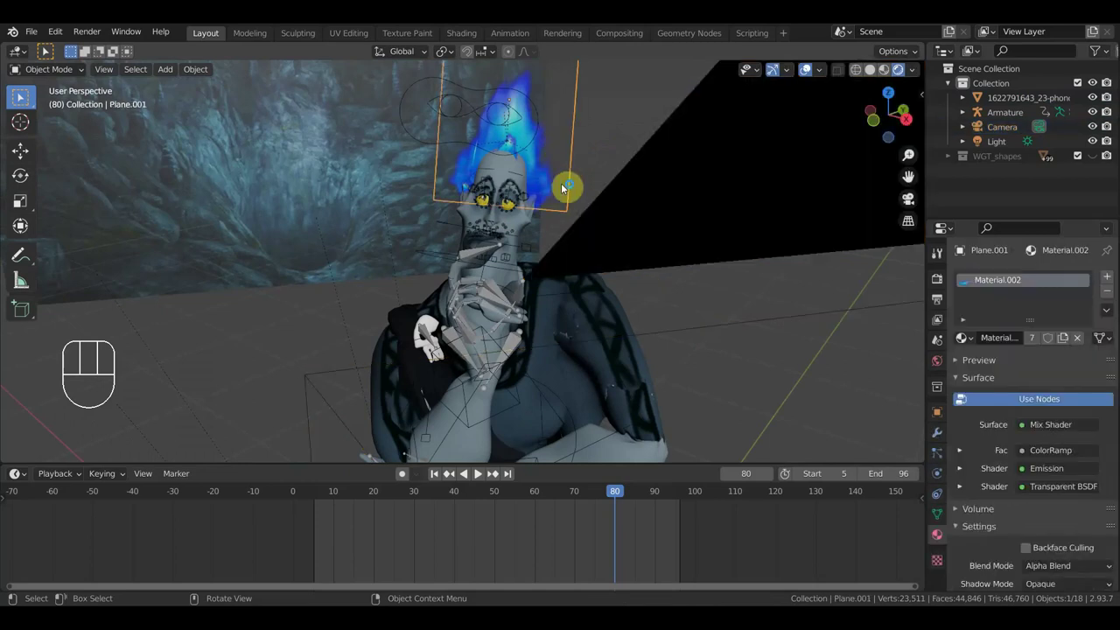
Step: Select the camera and bring up its object constraint settings
left_click(678, 336)
key("ctrl+shift+c")
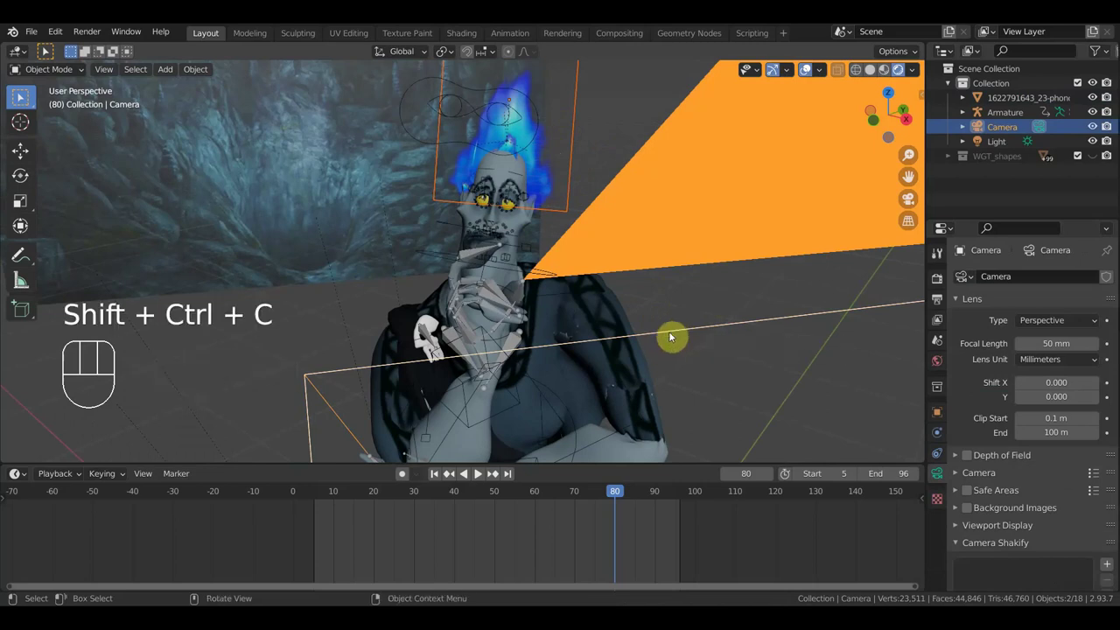
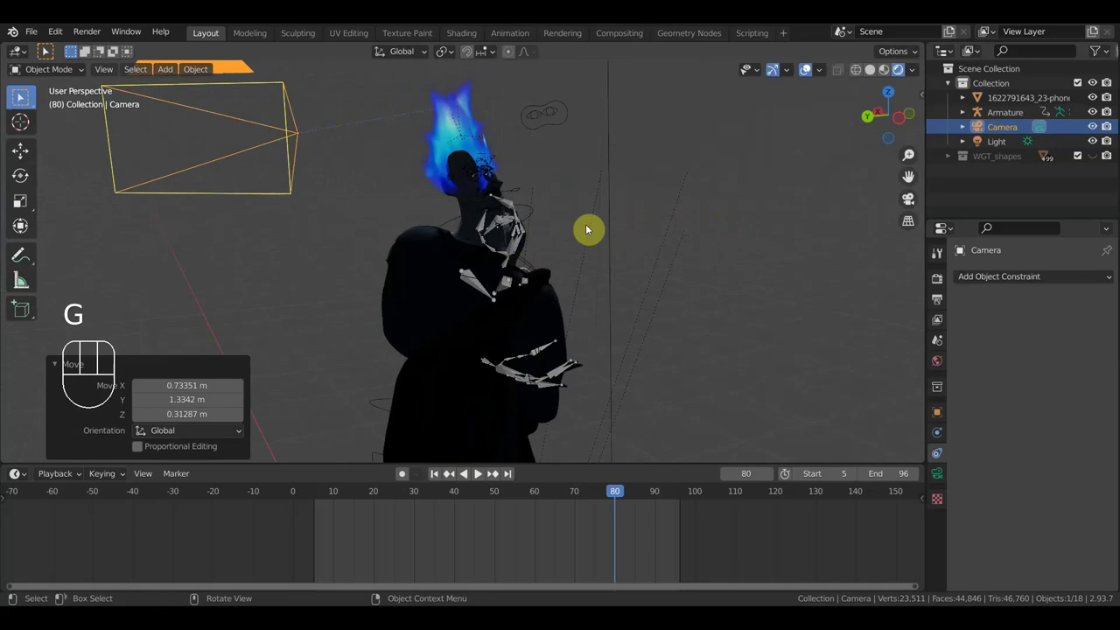
Step: Add a Track To constraint so the camera aims at Plane.003 and test navigating the constrained view
key("KP_0")
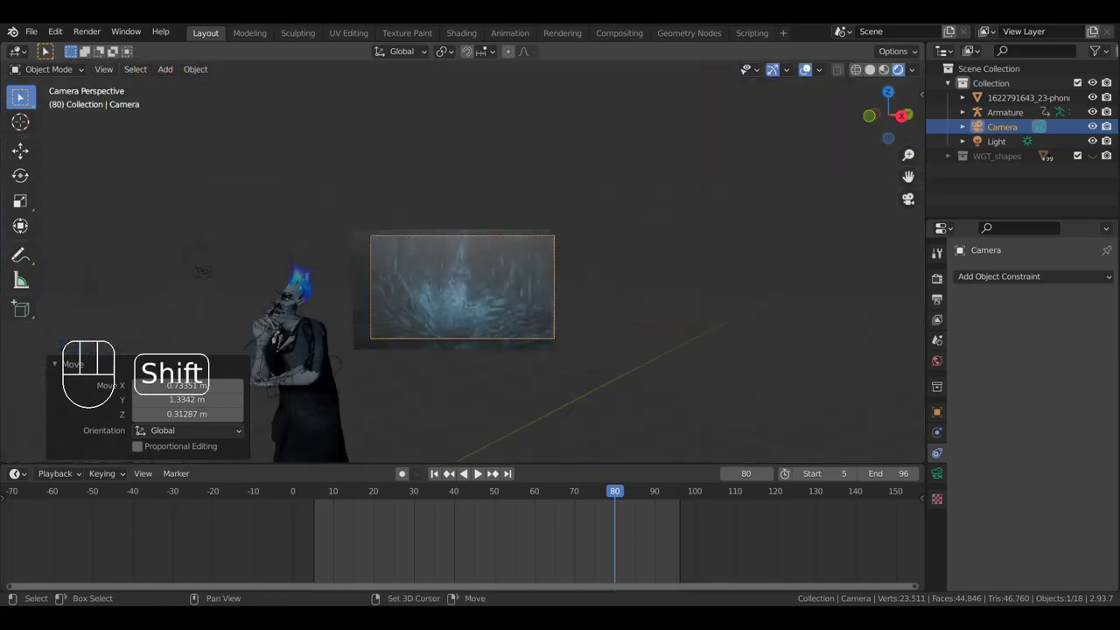
key("shift+f")
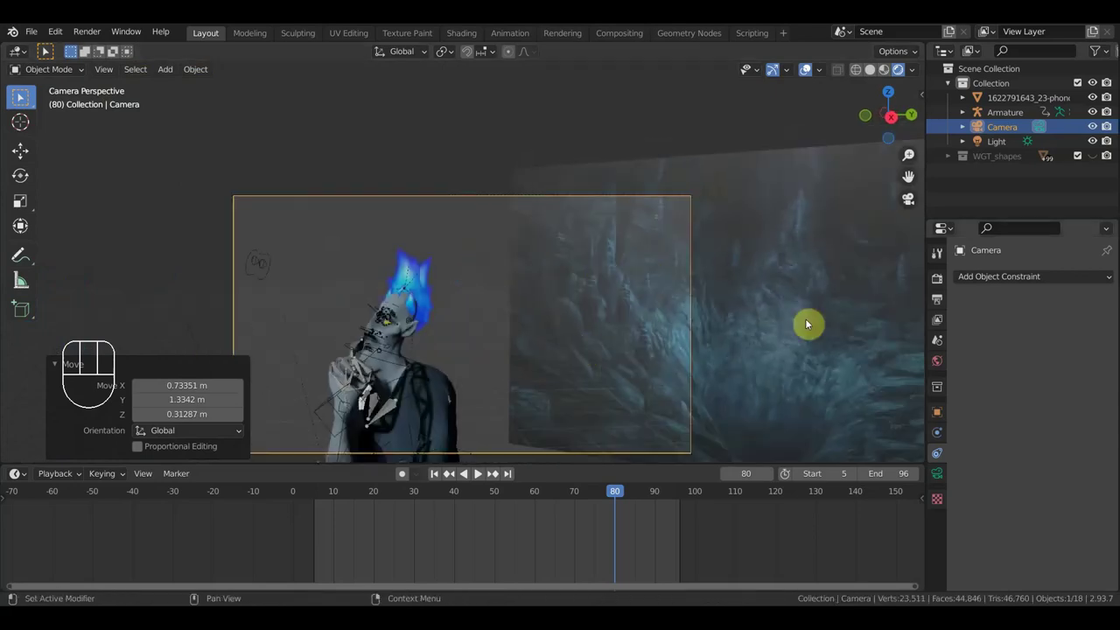
left_click_drag(993, 278, 980, 386)
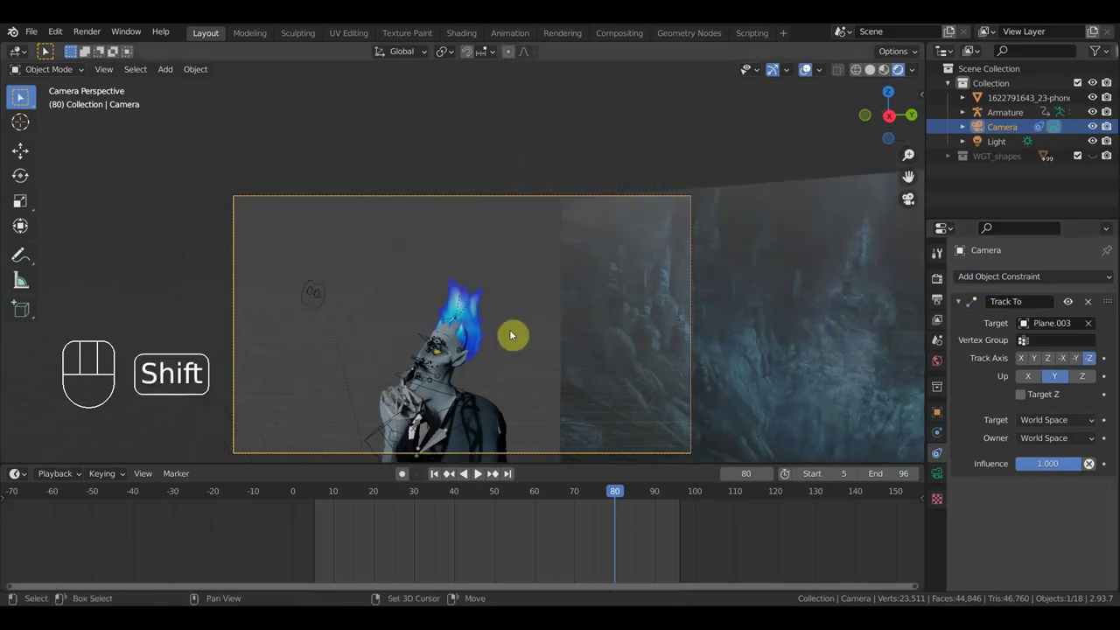
key("shift+f")
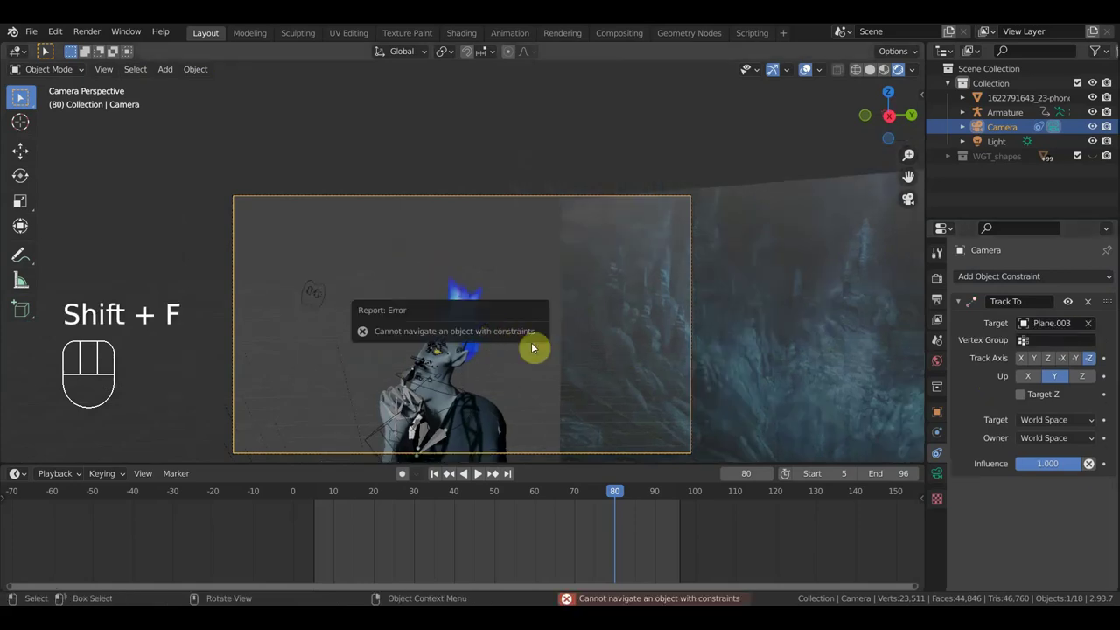
key("Right")
key("Right")
key("Right")
key("Right")
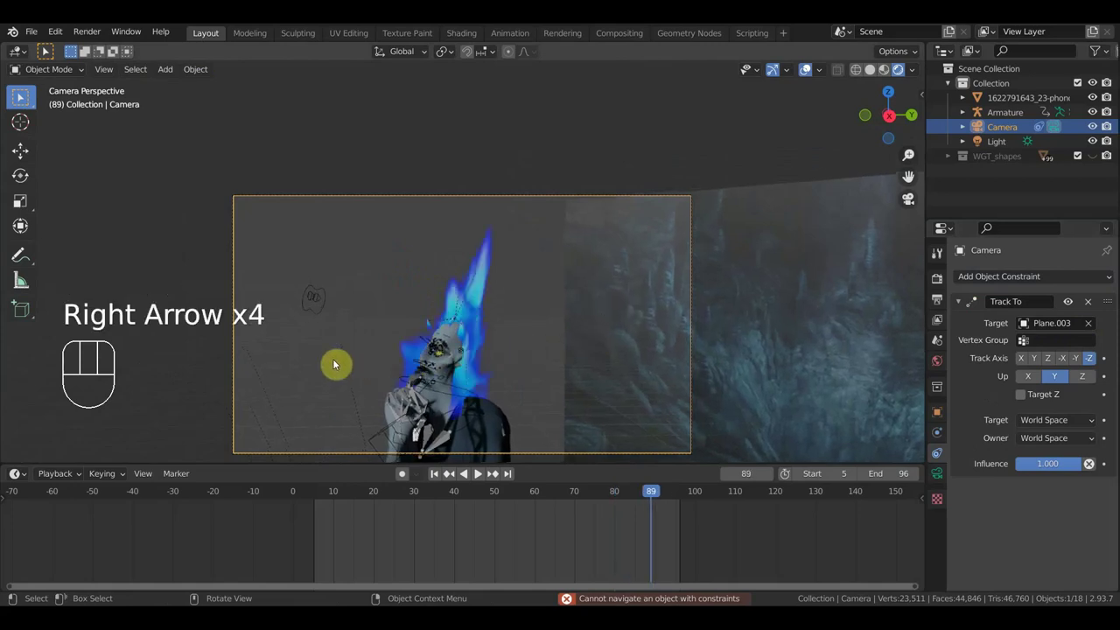
Step: Leave the camera's eye, move the camera to a new position and orbit to see it from outside
left_click(379, 365)
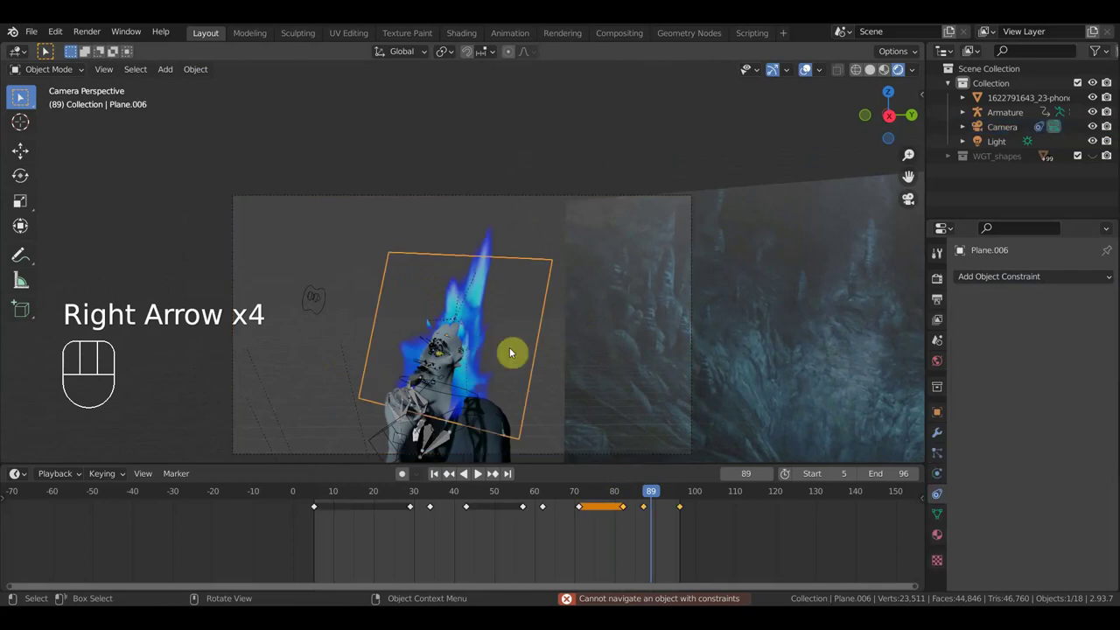
left_click_drag(560, 365, 597, 359)
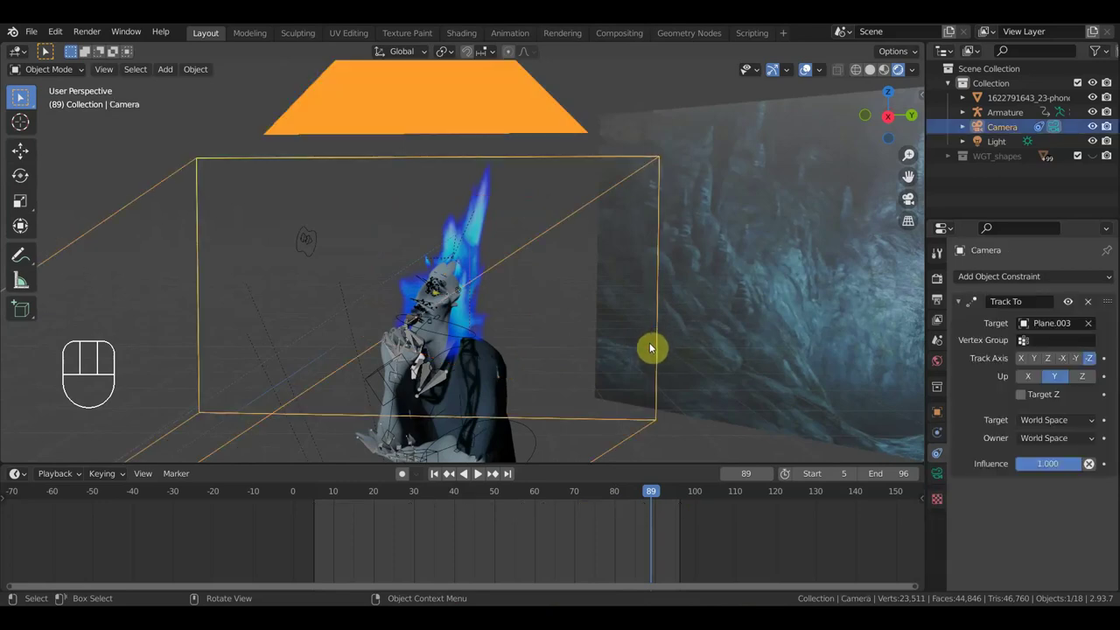
key("g")
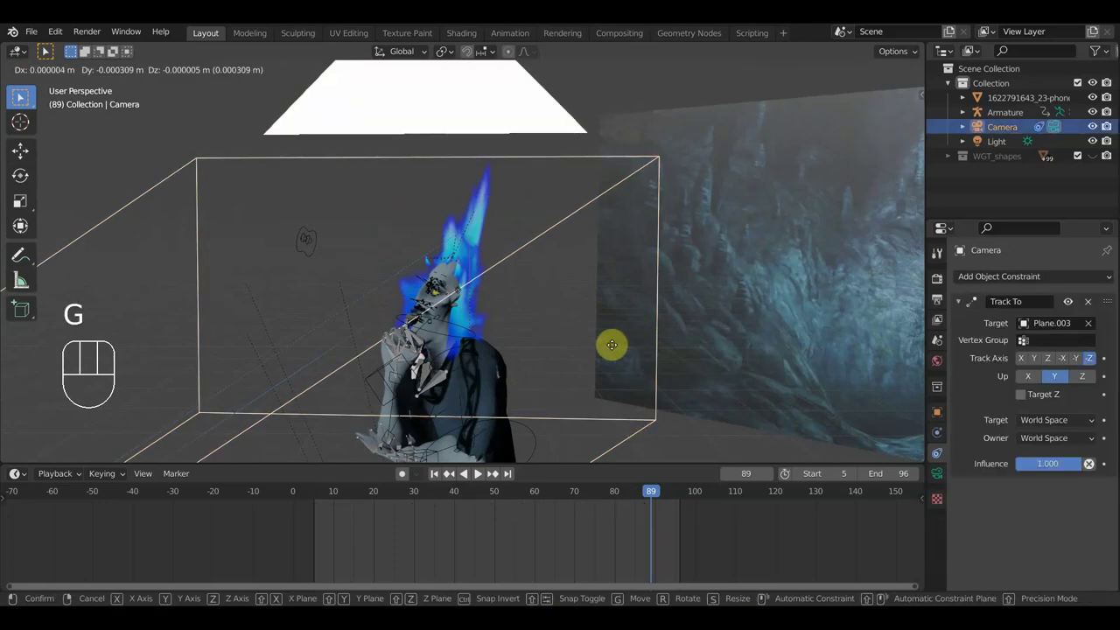
left_click(547, 337)
scroll("up", 3)
middle_click(577, 350)
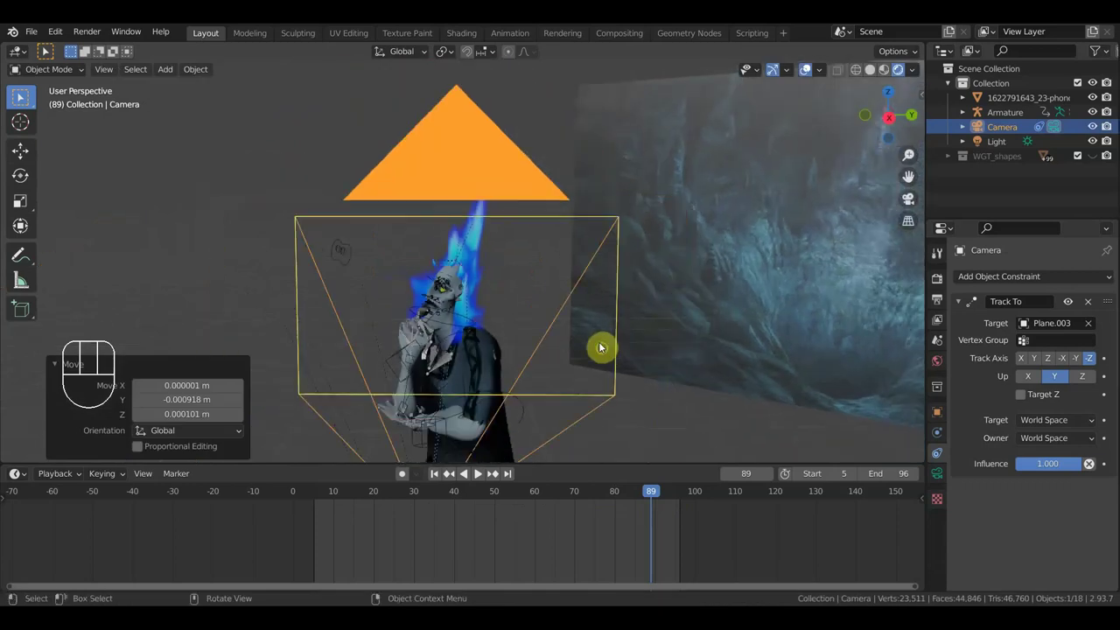
left_click_drag(616, 370, 692, 350)
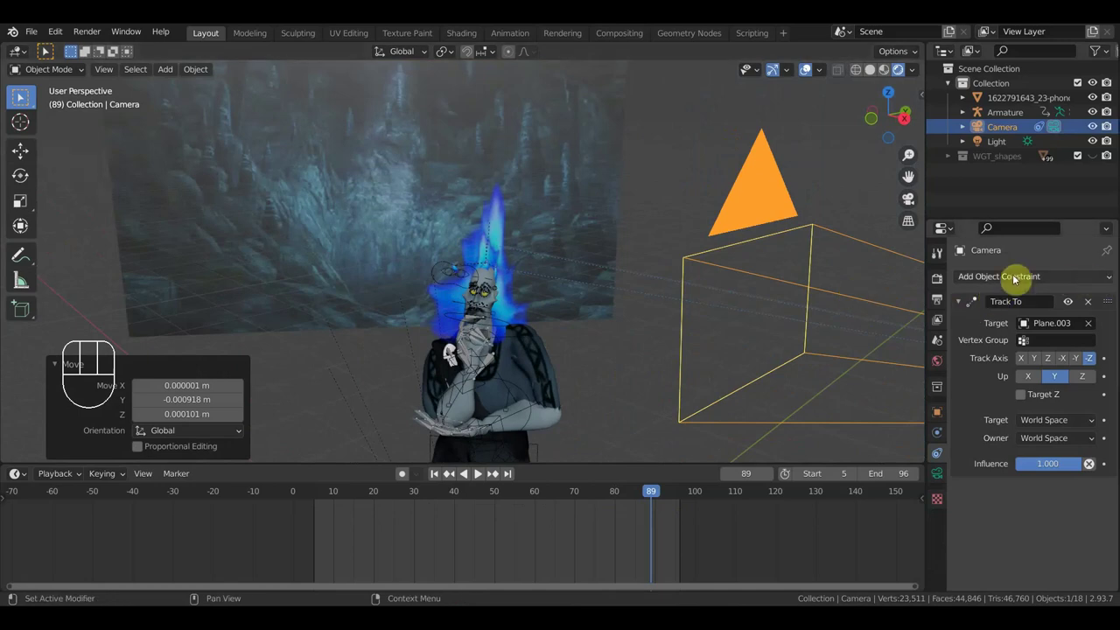
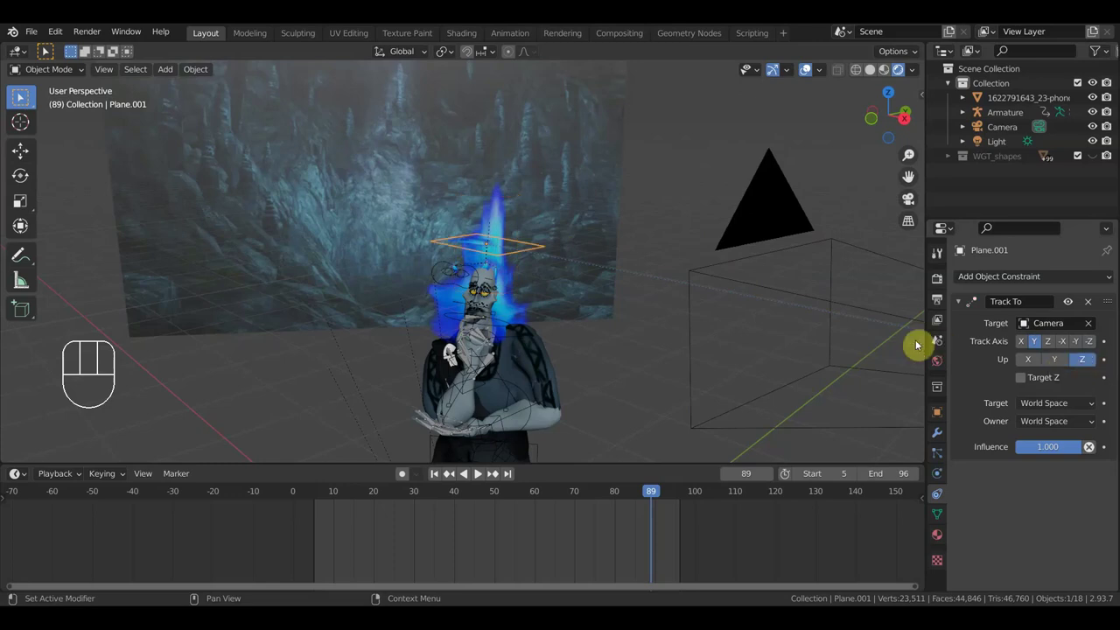
Step: Set the flame plane's Track To constraint to face the camera along Z with Y as up
left_click(1079, 345)
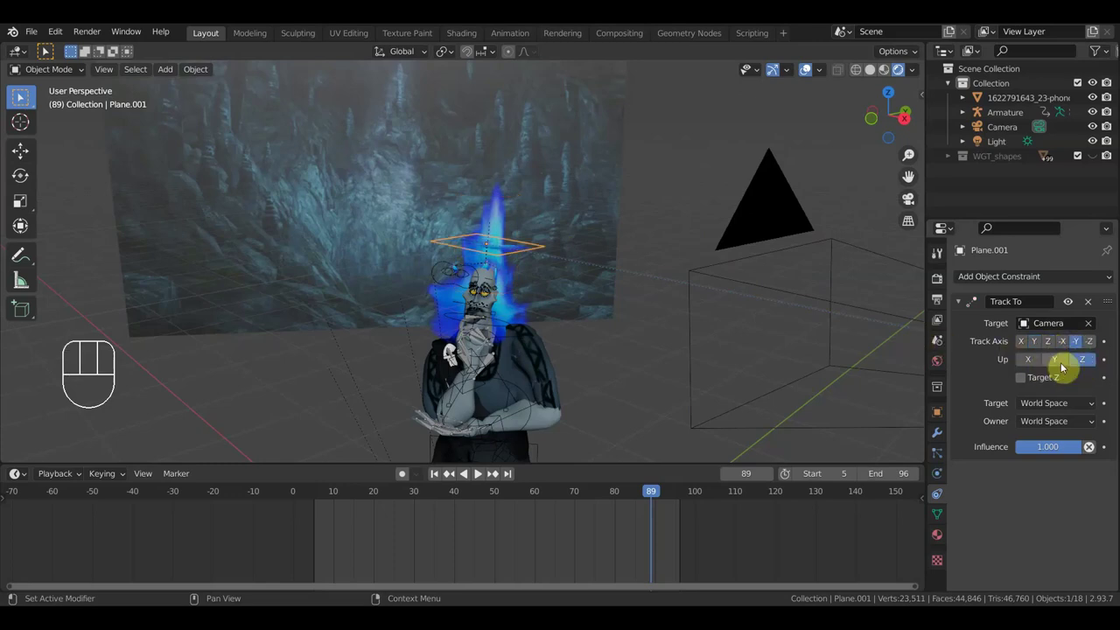
left_click(1063, 347)
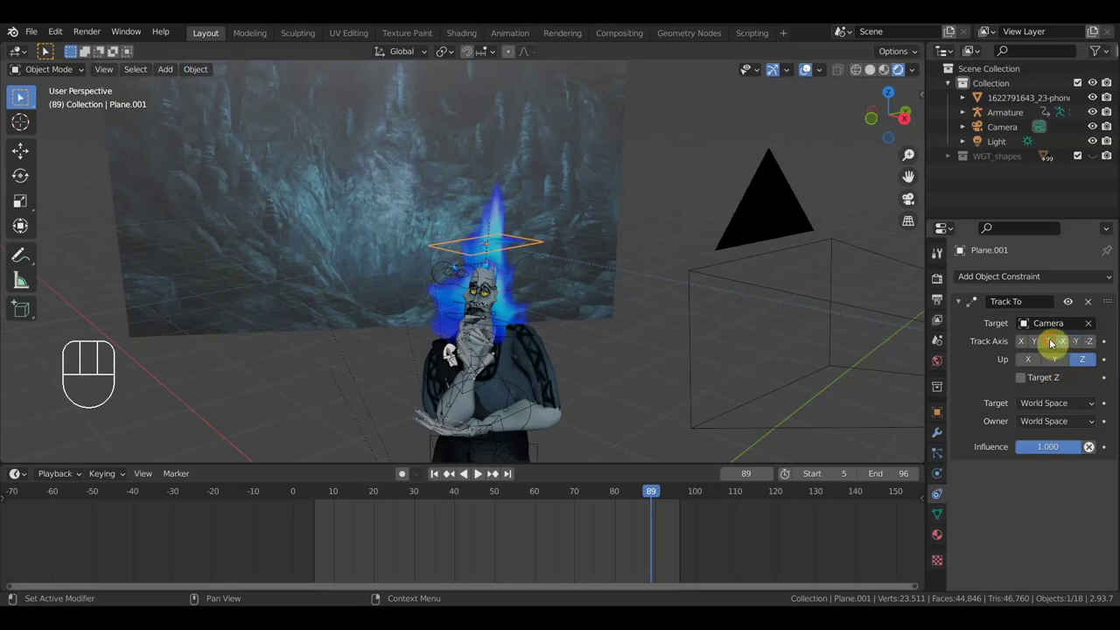
left_click(1053, 344)
left_click(1056, 365)
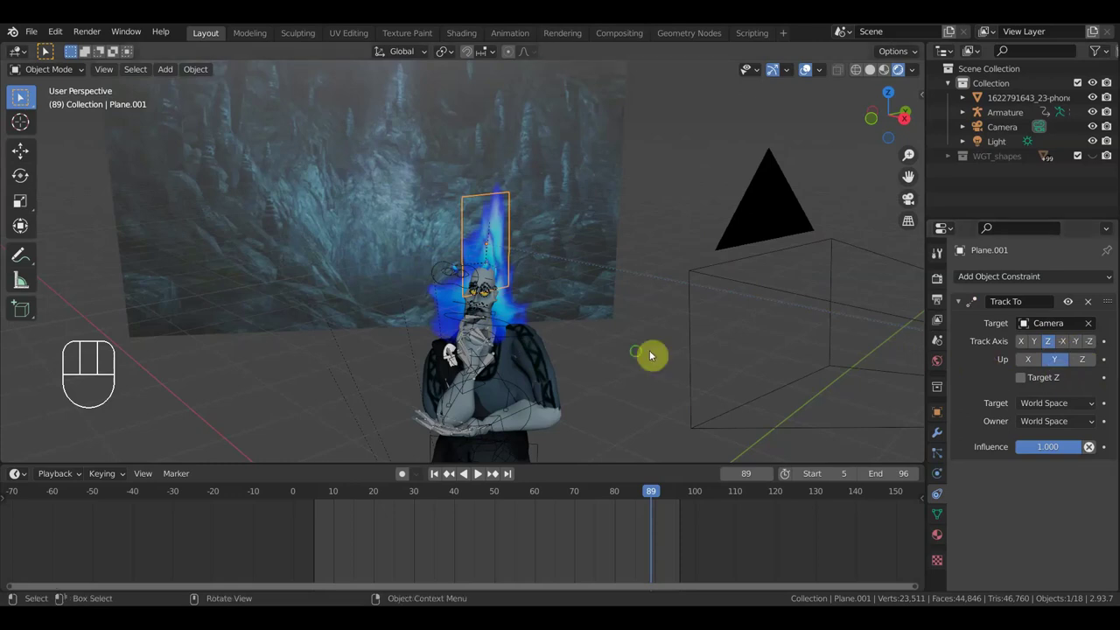
Step: Orbit the view toward the camera and select it
left_click_drag(601, 365, 594, 358)
left_click_drag(570, 342, 582, 284)
left_click_drag(581, 284, 571, 259)
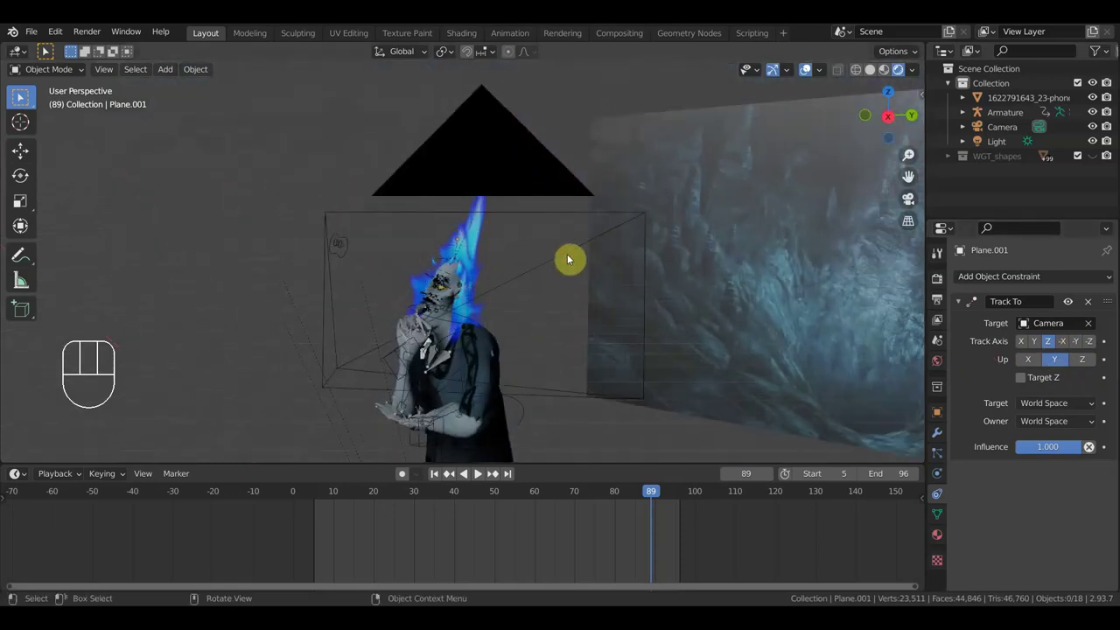
left_click(569, 258)
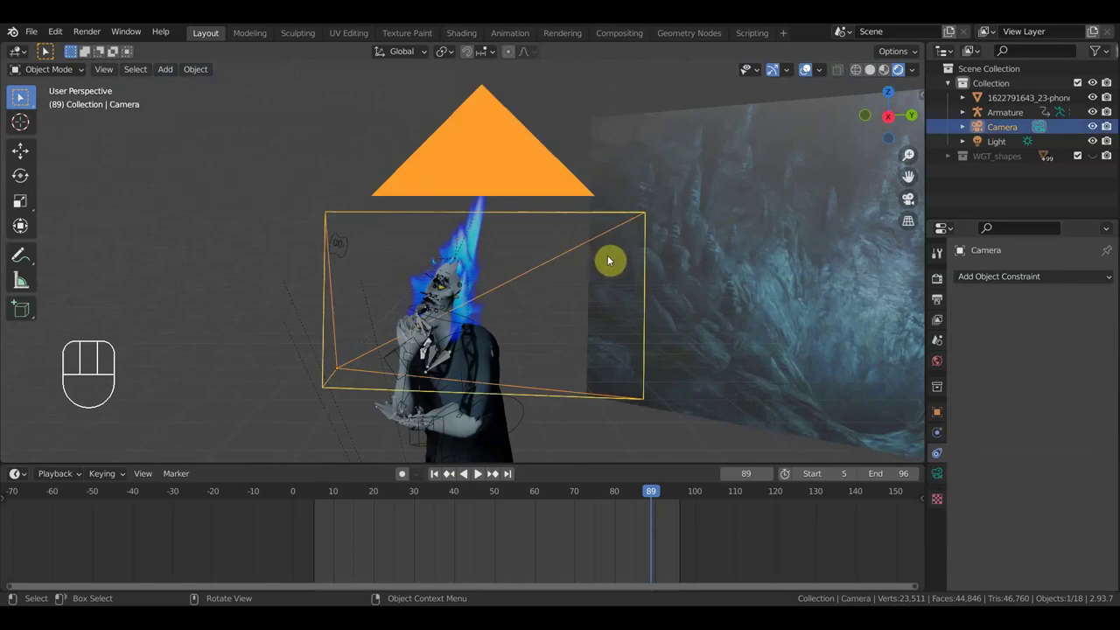
Step: Move the camera to a new spot with snapping on and check the shot through the camera
key("g")
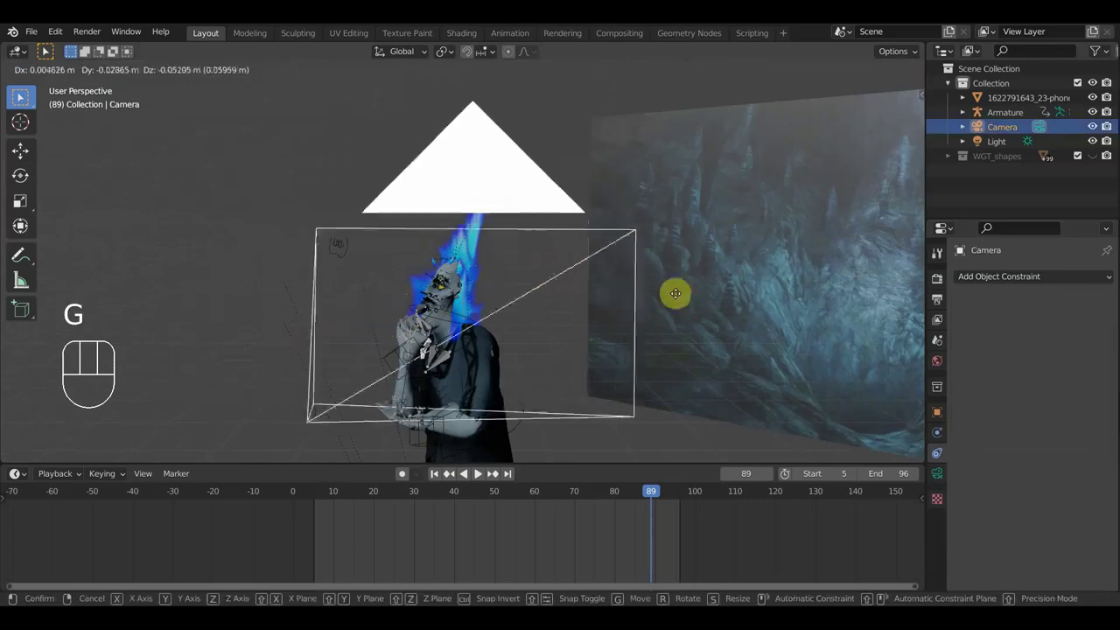
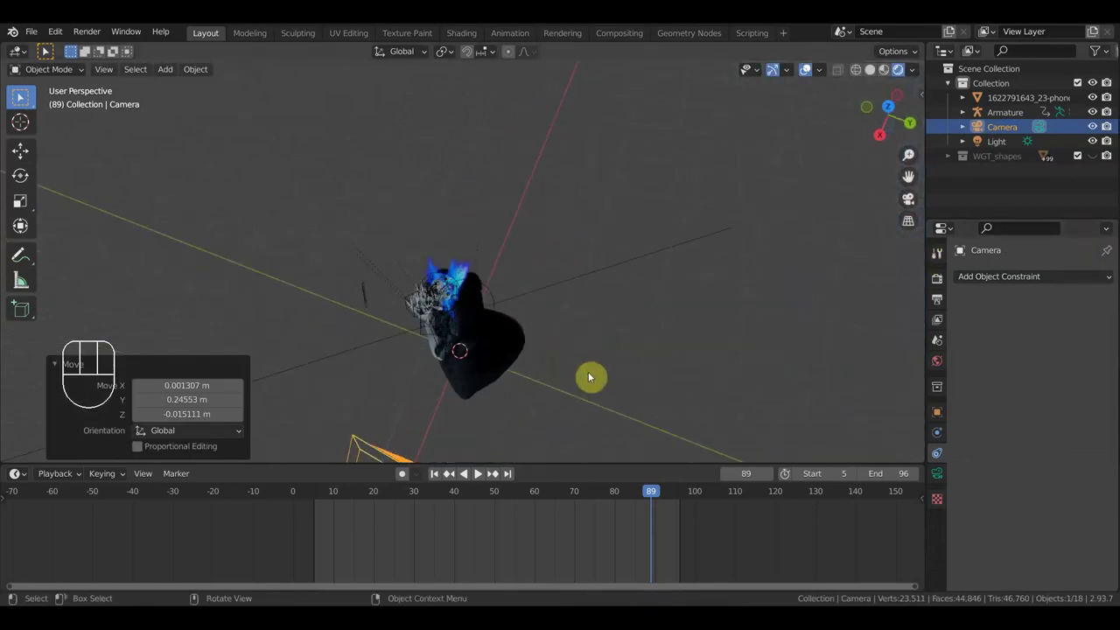
key("g")
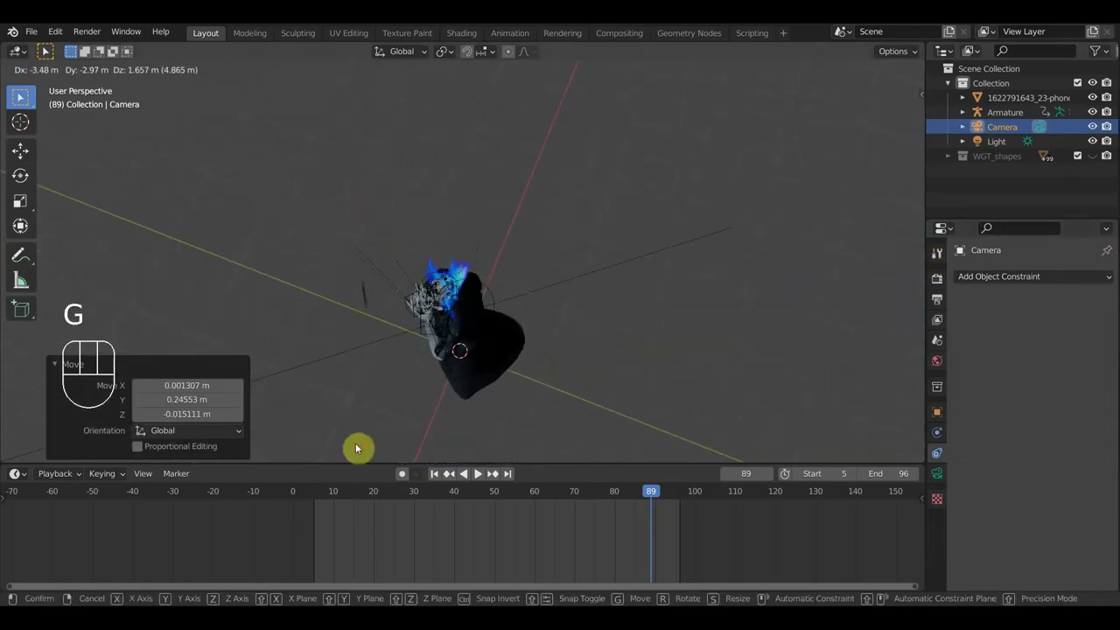
key("g")
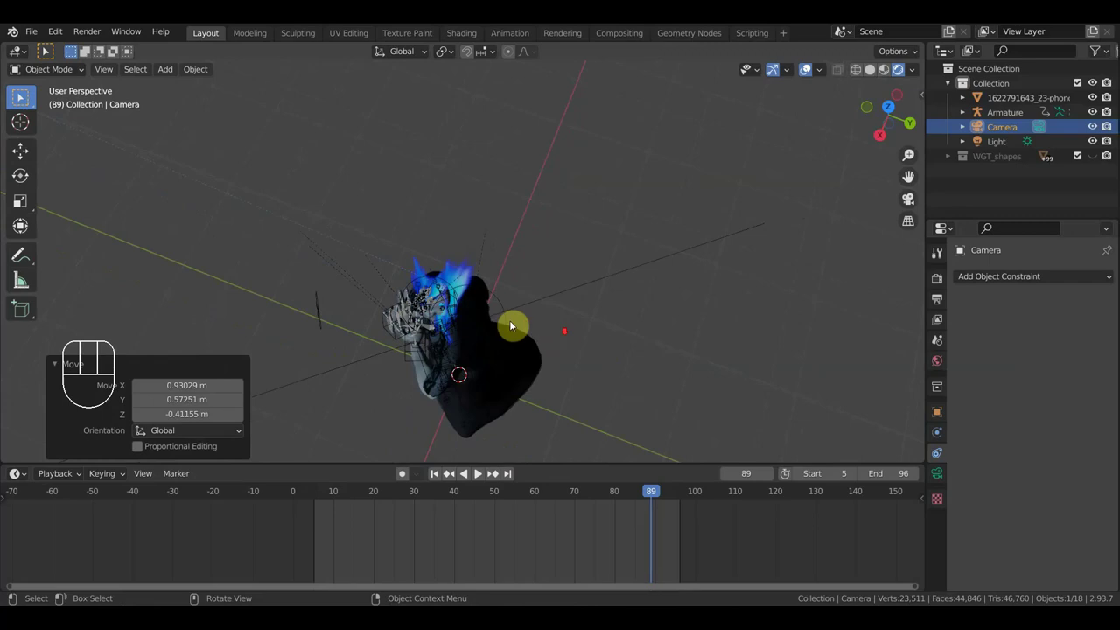
left_click_drag(532, 313, 643, 272)
middle_click(651, 355)
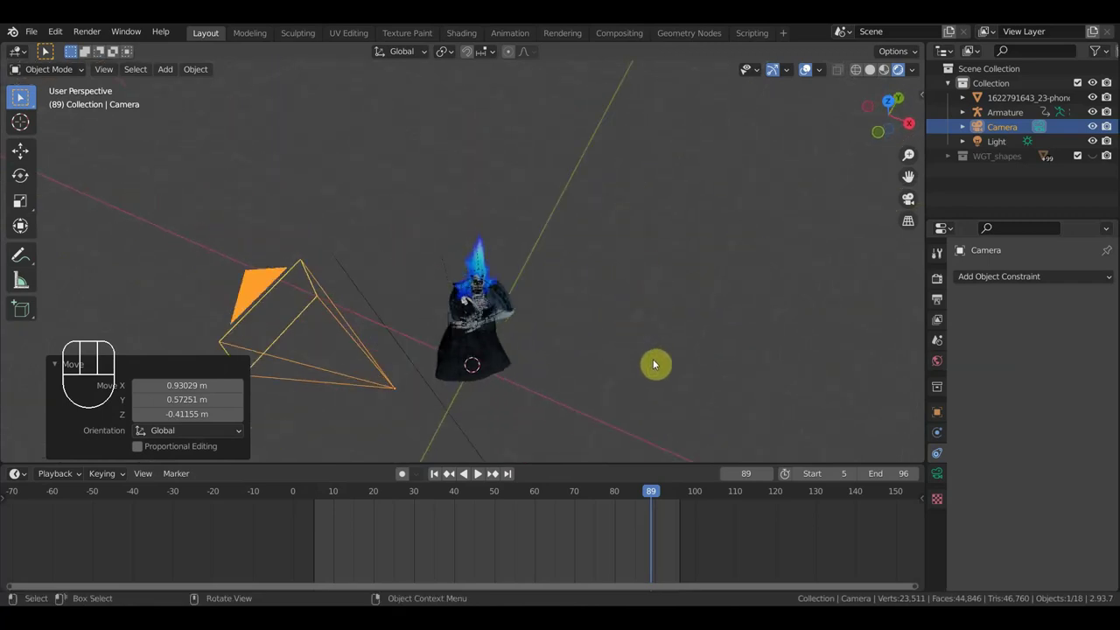
key("o")
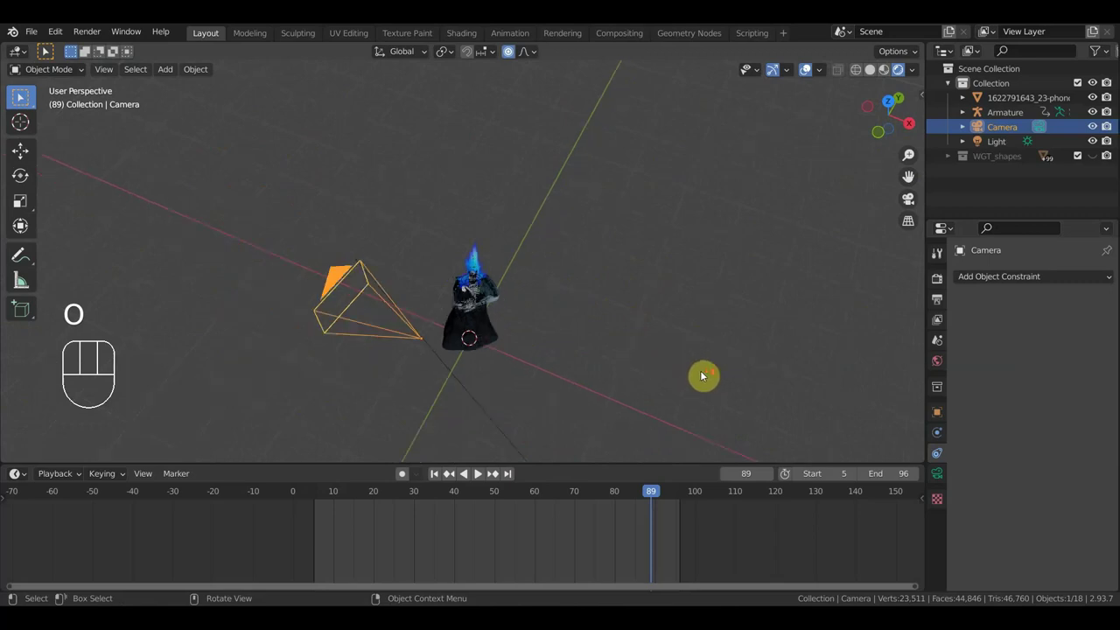
key("KP_0")
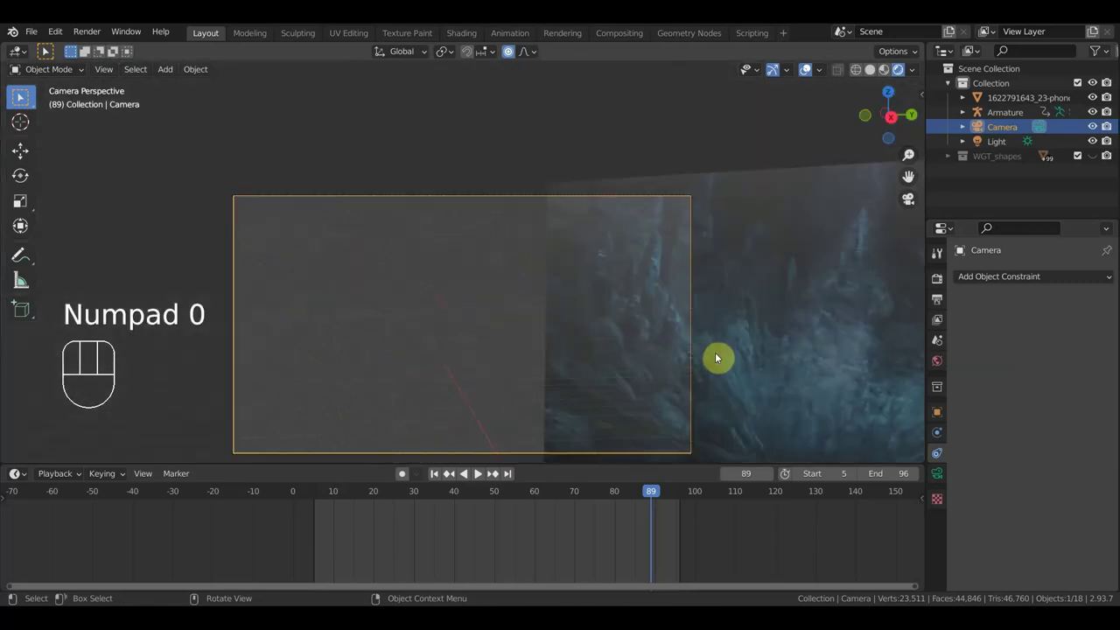
key("shift+f")
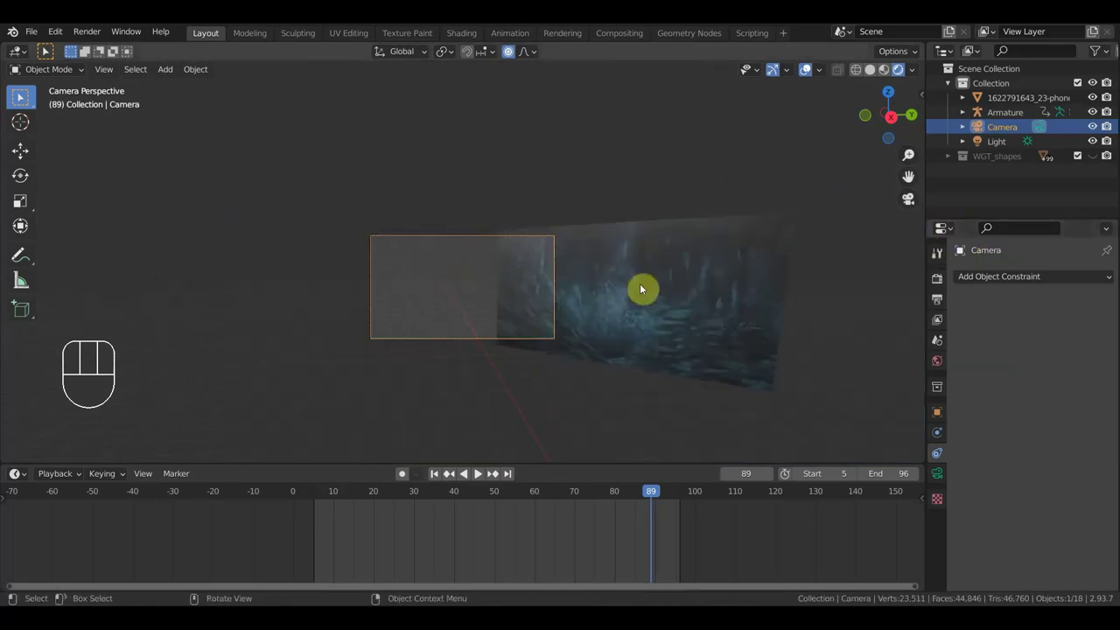
left_click_drag(621, 325, 602, 388)
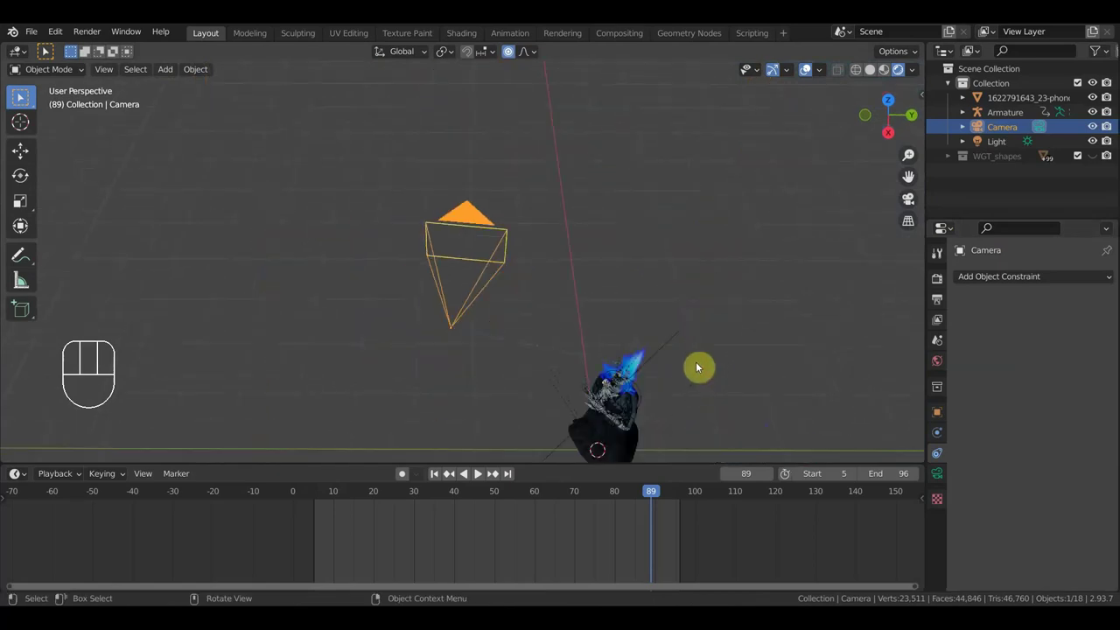
Step: Undo the recent camera moves to restore the earlier setup
key("ctrl+z")
key("ctrl+z")
key("ctrl+z")
key("ctrl+z")
key("ctrl+z")
key("ctrl+z")
key("ctrl+z")
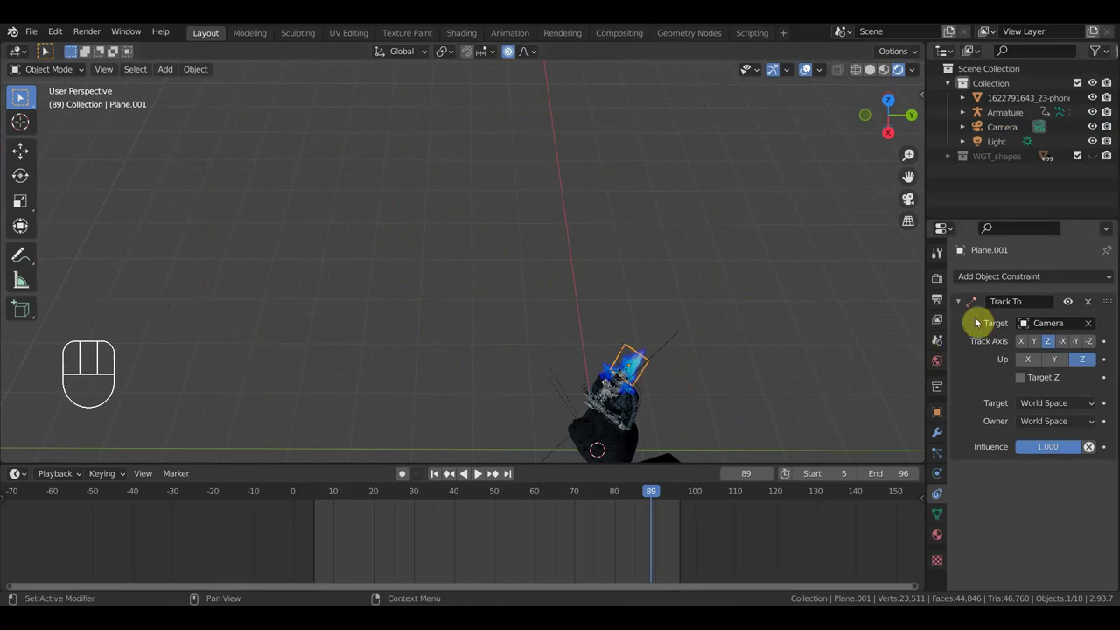
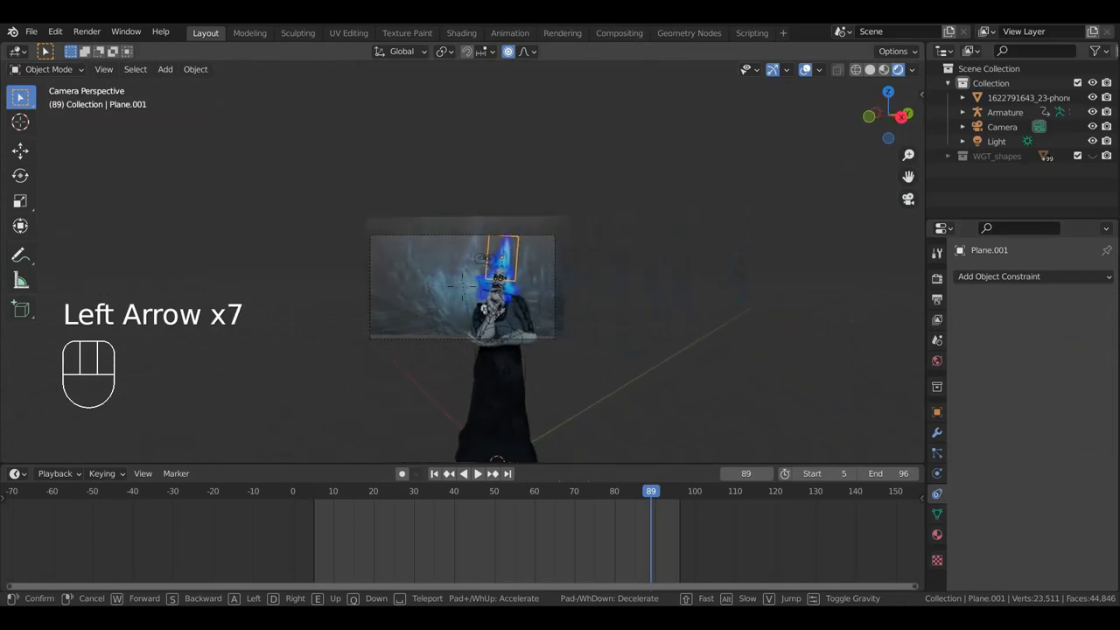
Step: Fly the camera to frame the blue-flame head against the cave and confirm its placement
key("Right")
key("Right")
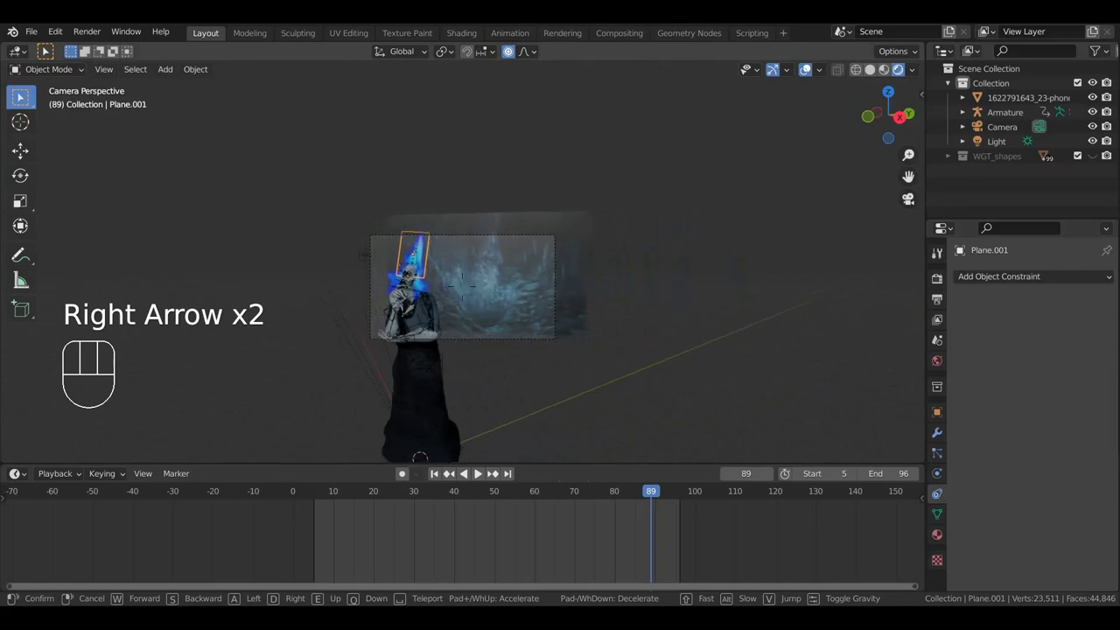
key("Left")
left_click(468, 267)
Step: Step back three frames to frame 86 and refine the camera with fly navigation
key("Left")
key("Left")
key("Left")
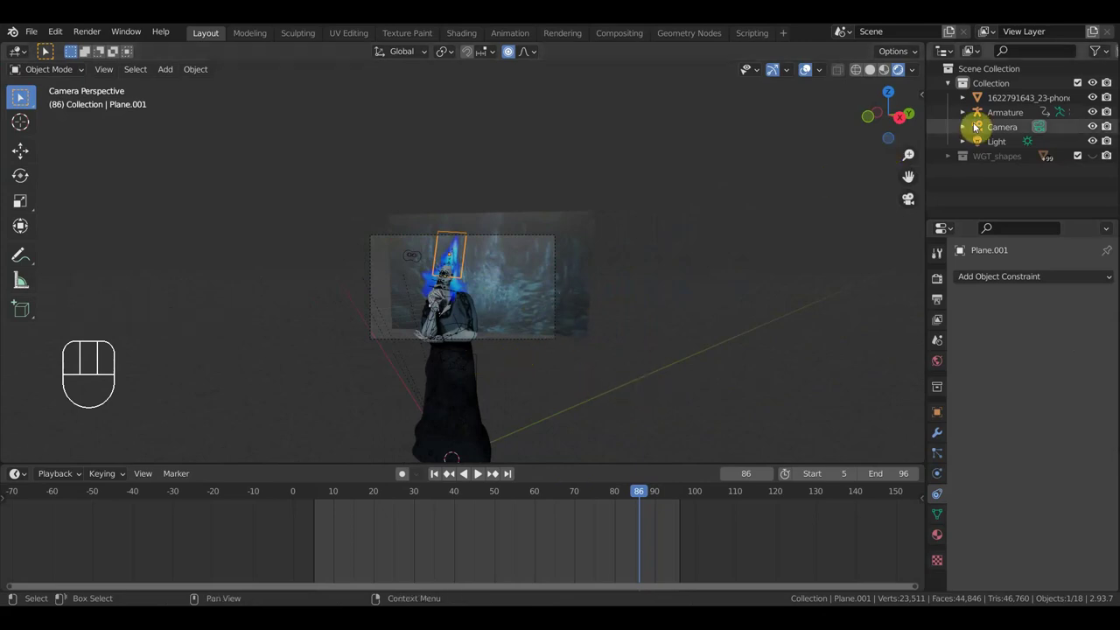
key("shift+f")
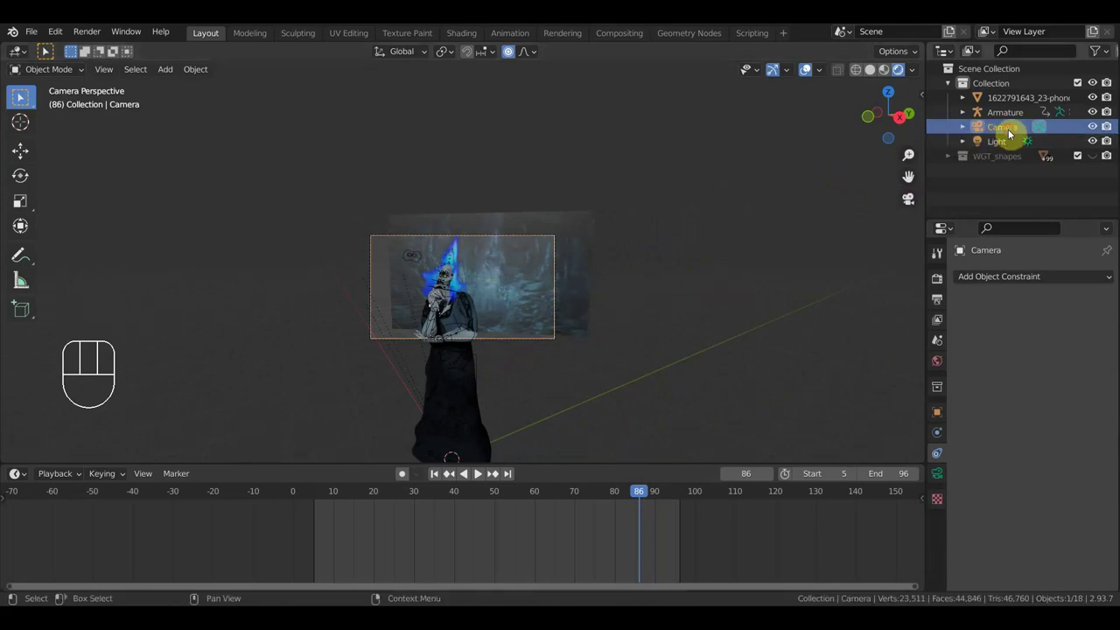
key("shift+f")
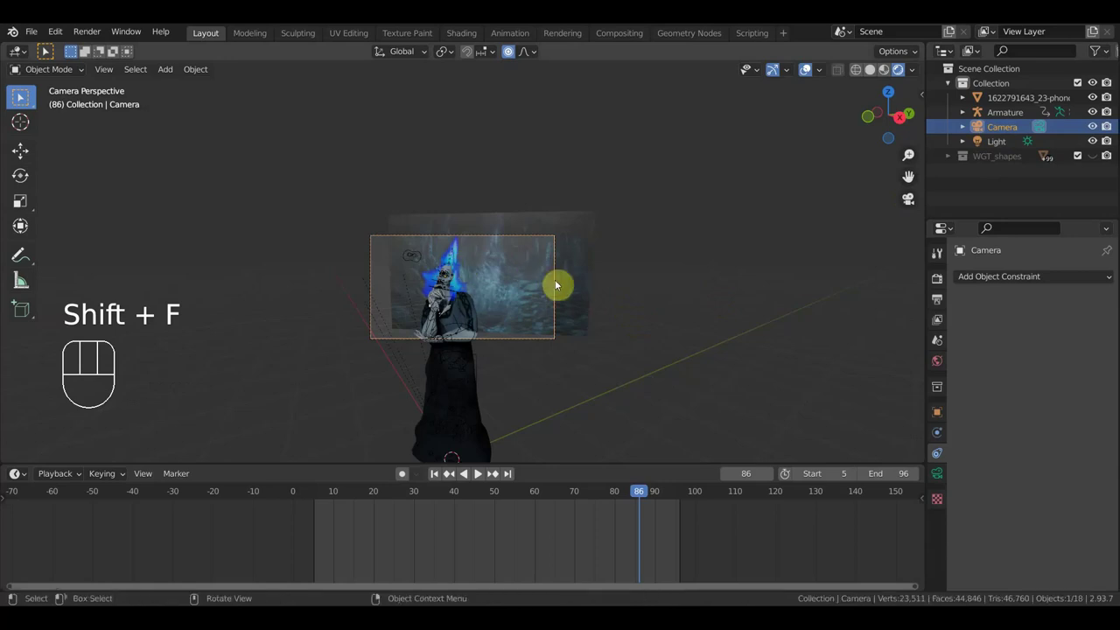
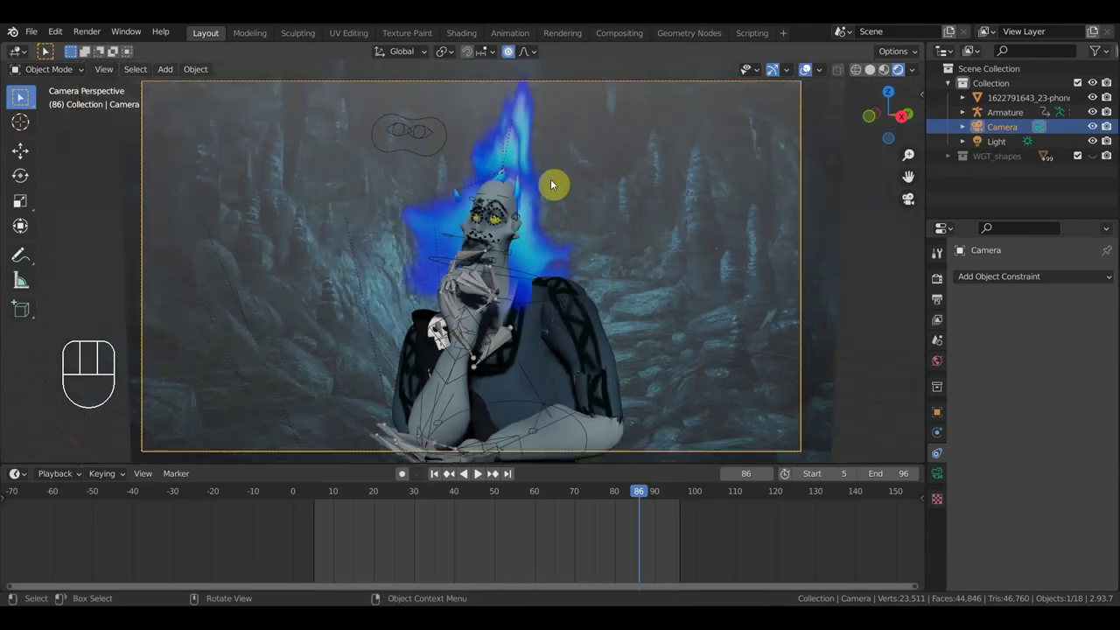
Step: Play the animation through the camera with the blue fire circling the character's head
left_click(809, 72)
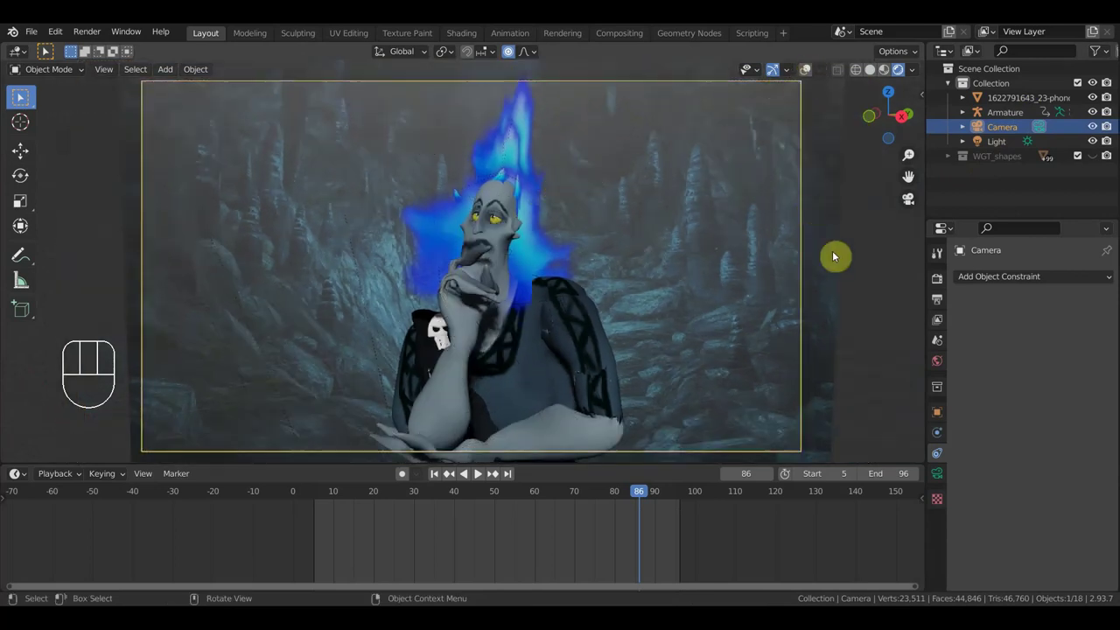
key("space")
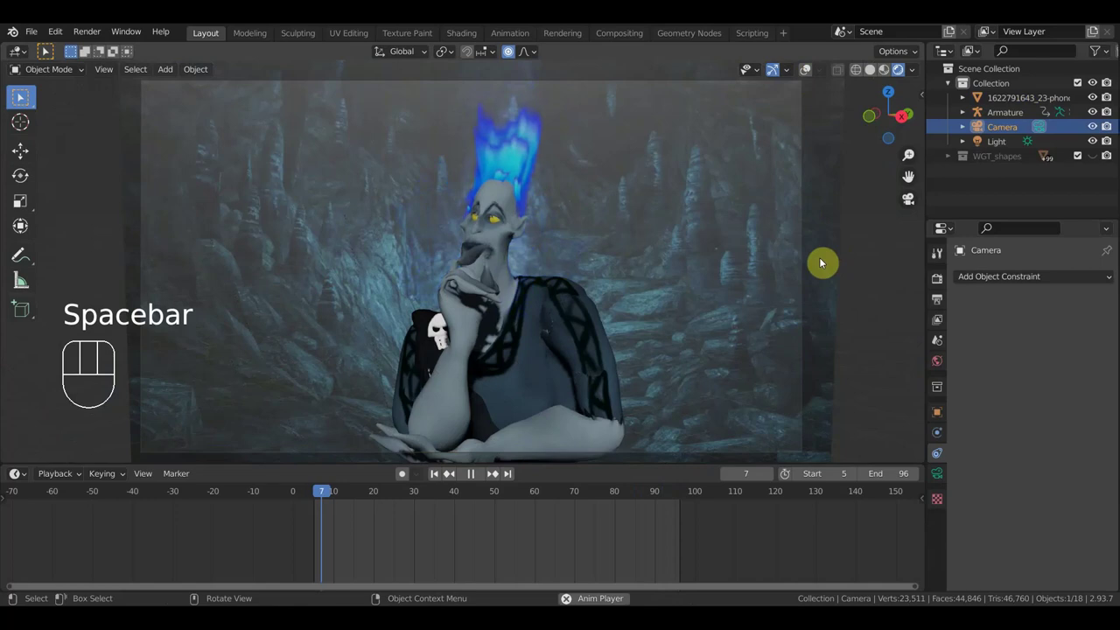